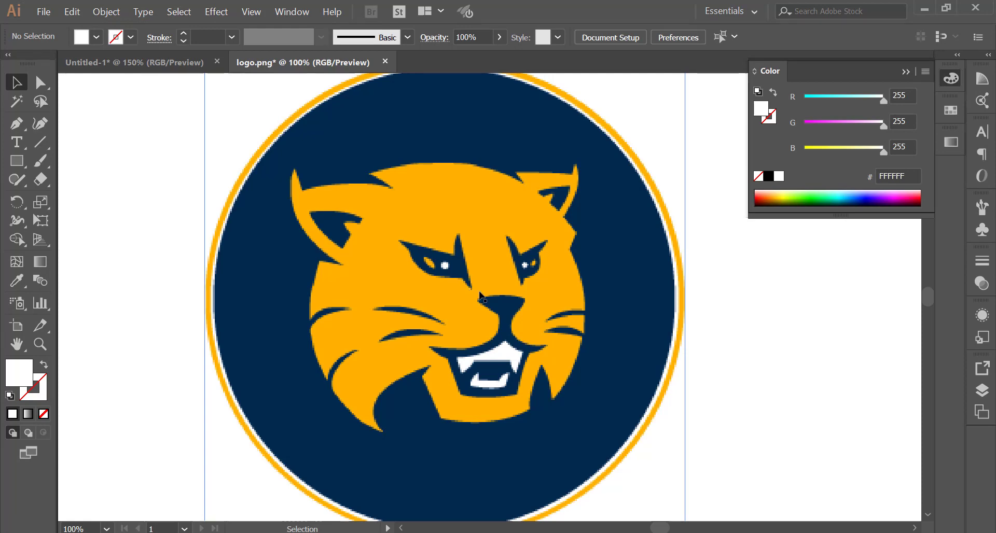
Switch from the untitled document back to the bobcat logo artwork.
scroll("down", 3)
scroll("up", 3)
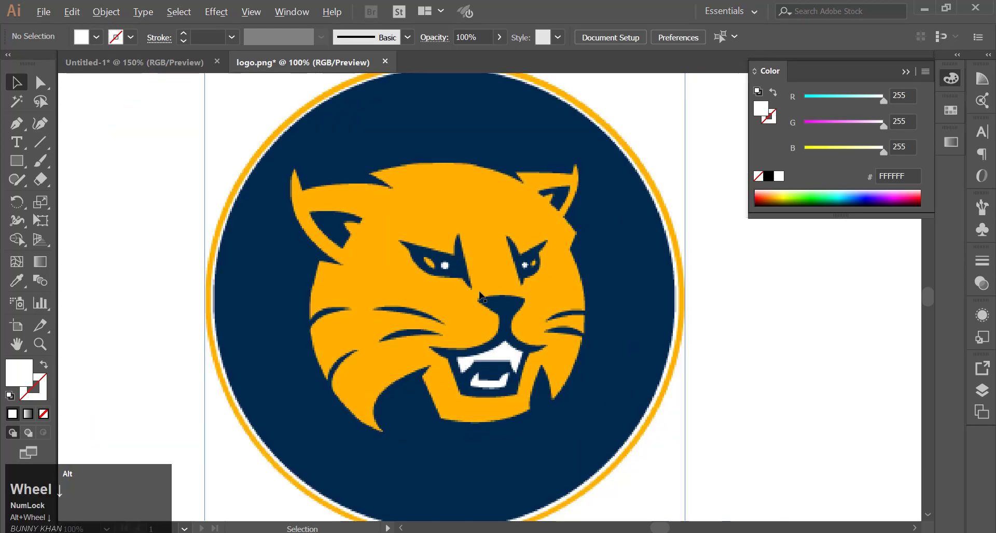
scroll("down", 3)
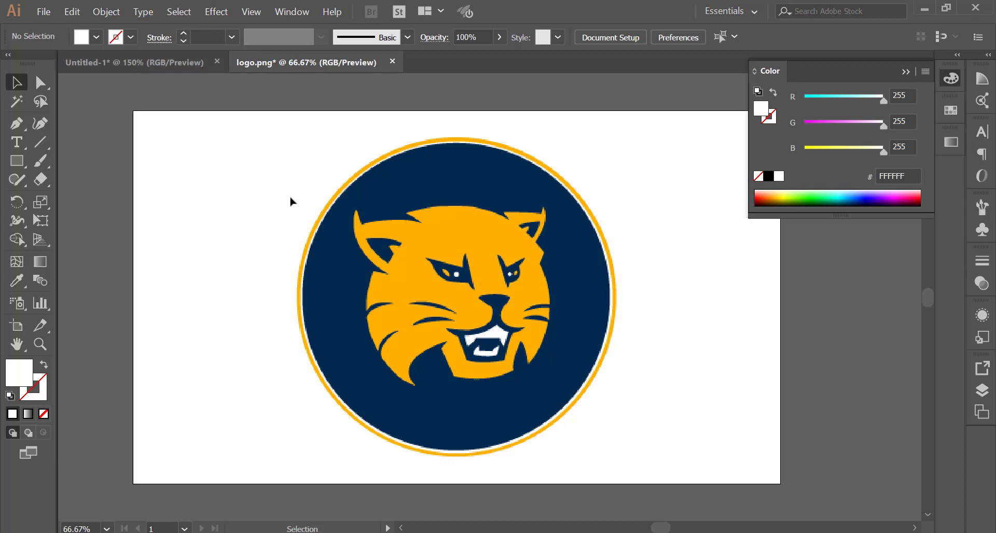
scroll("up", 3)
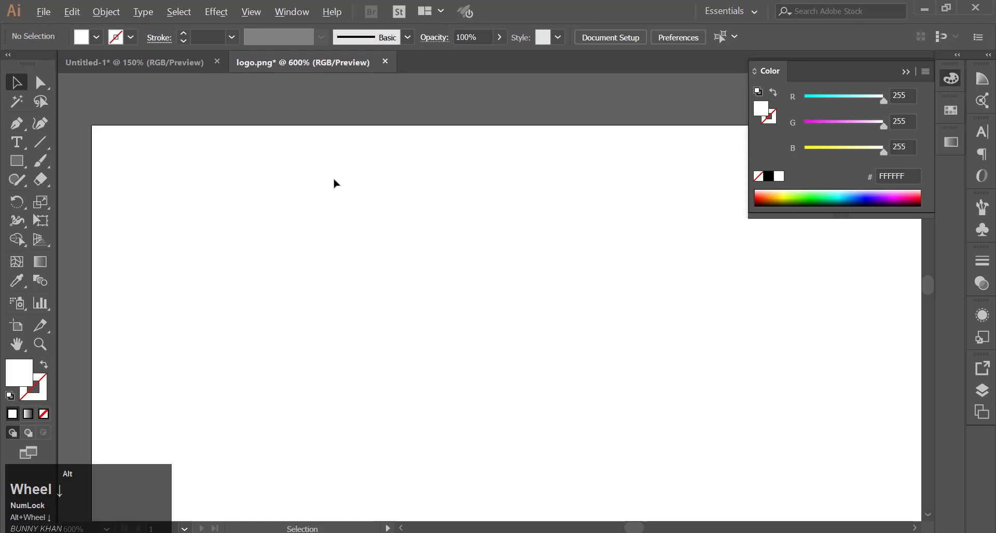
left_click(149, 62)
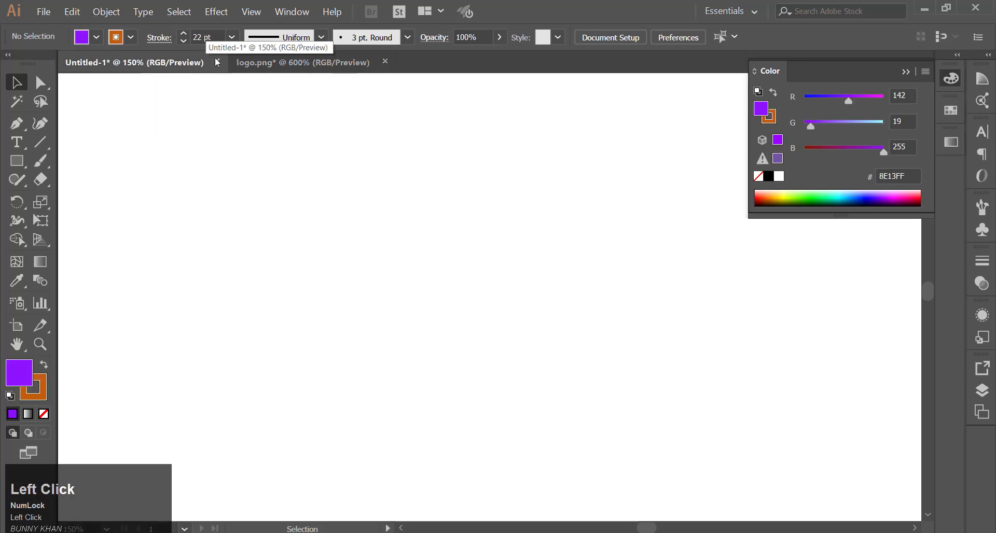
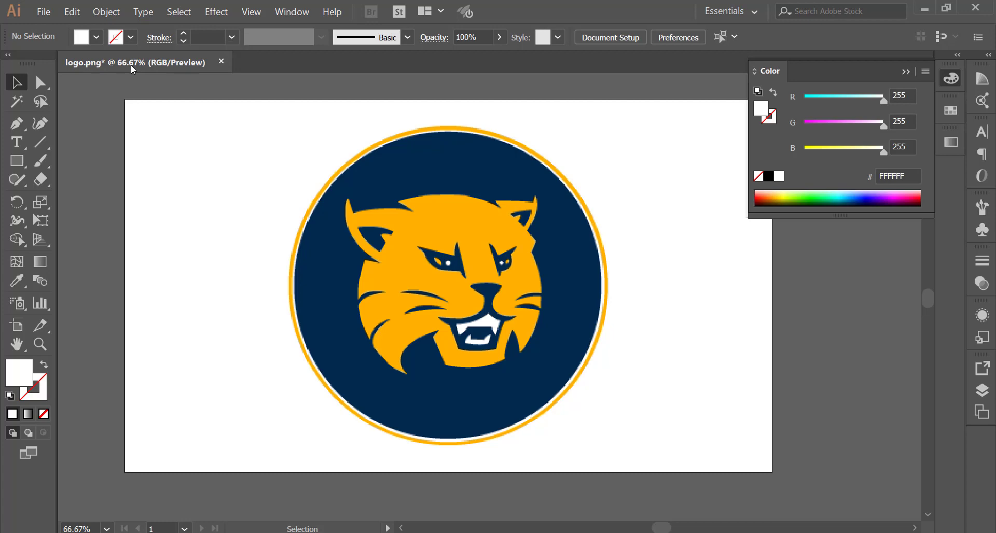
scroll("up", 3)
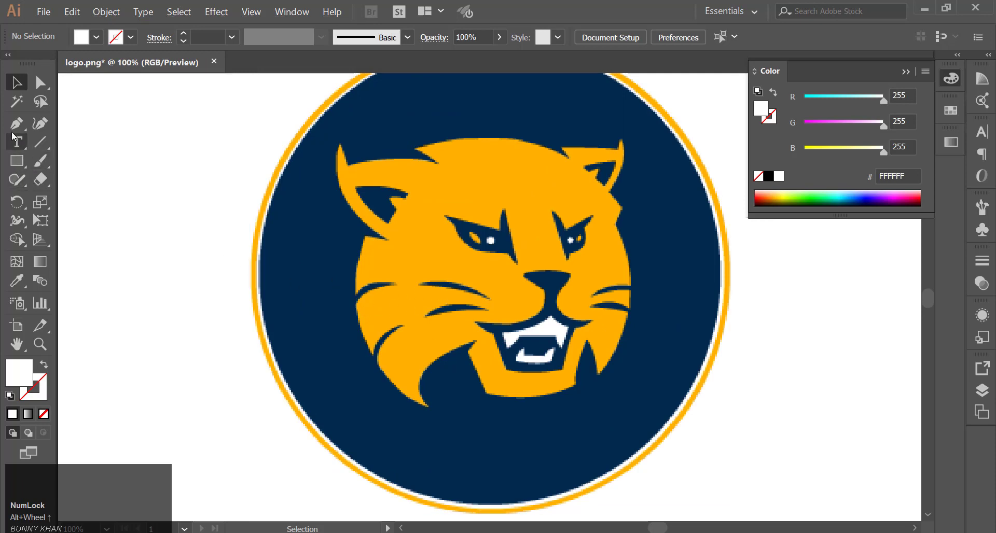
With the Pen tool and default white fill/black stroke, start a path at the cheek tuft's tip.
left_click(13, 129)
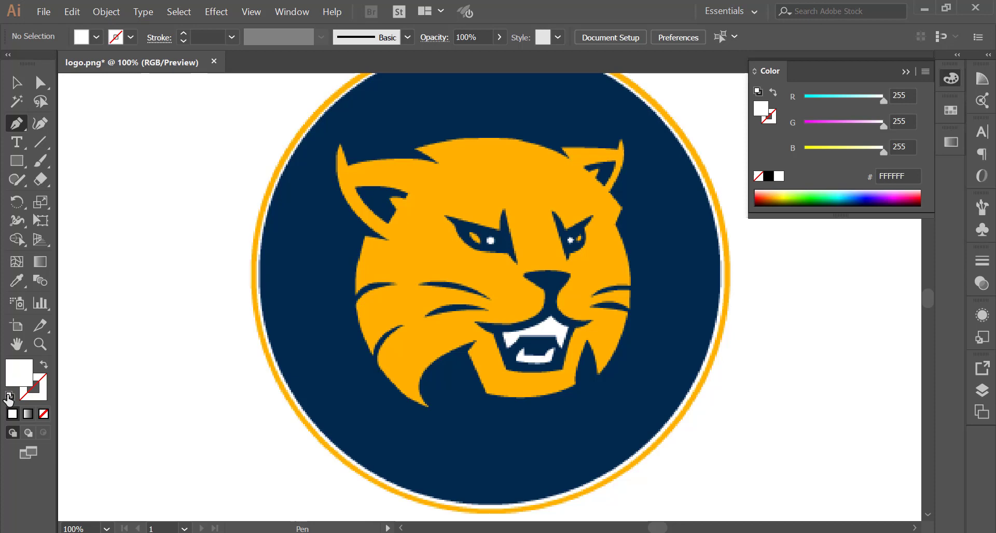
left_click(9, 400)
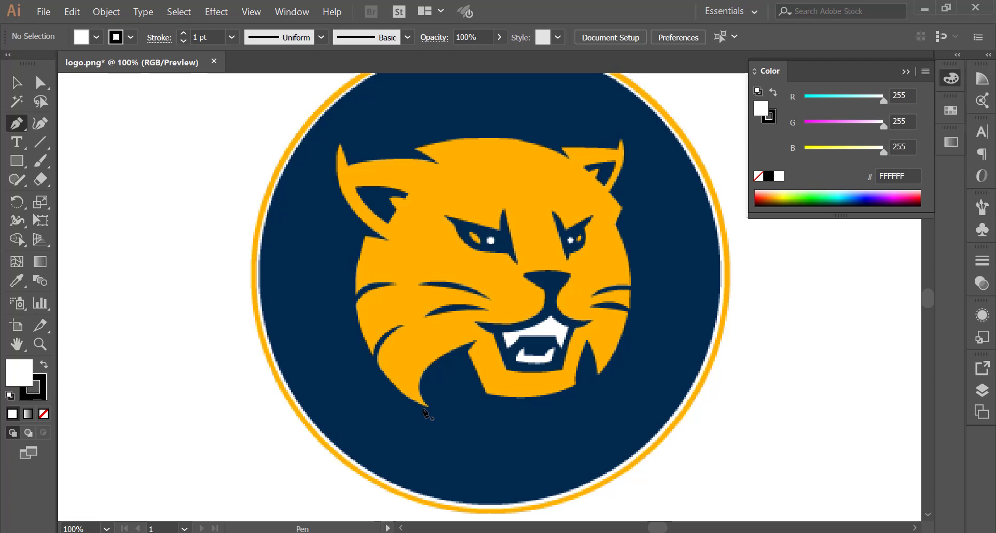
left_click(432, 411)
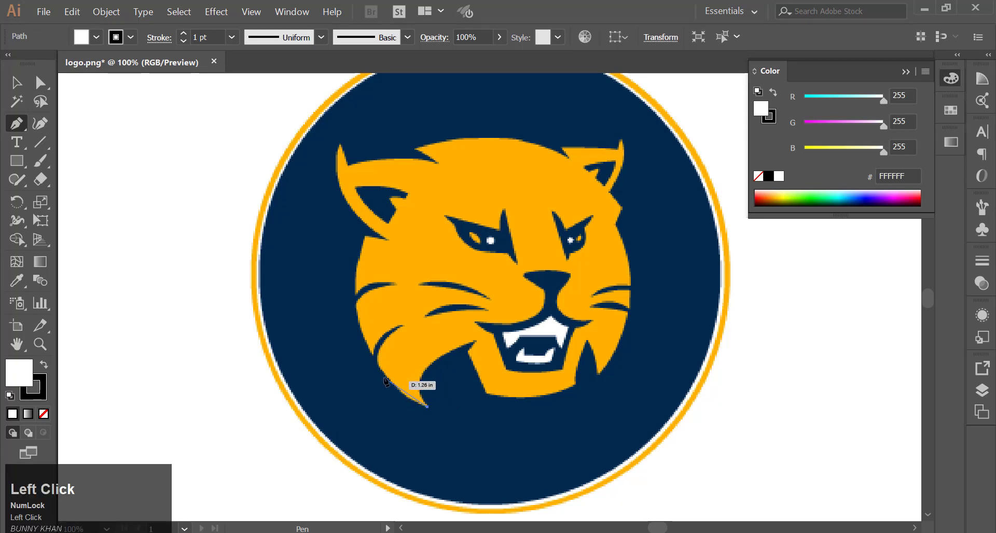
scroll("up", 3)
key("ctrl+z")
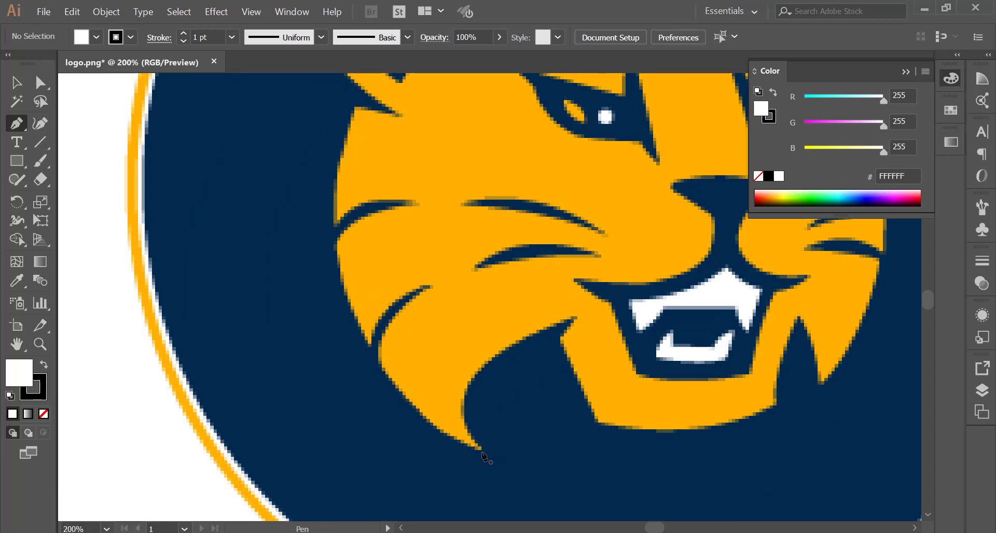
Curve anchors along the tuft's lower edge up to its top point, clearing the last handle.
left_click(484, 455)
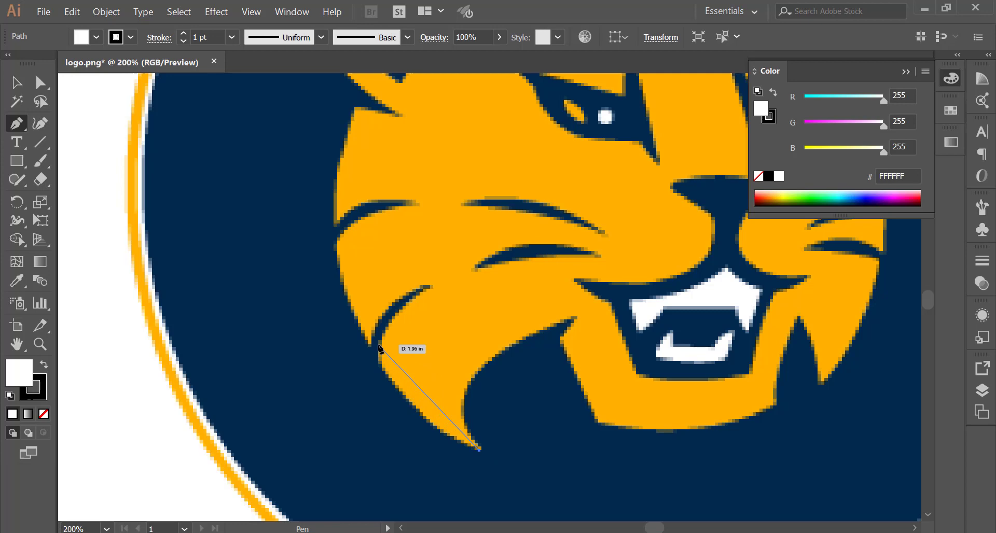
left_click_drag(382, 346, 383, 347)
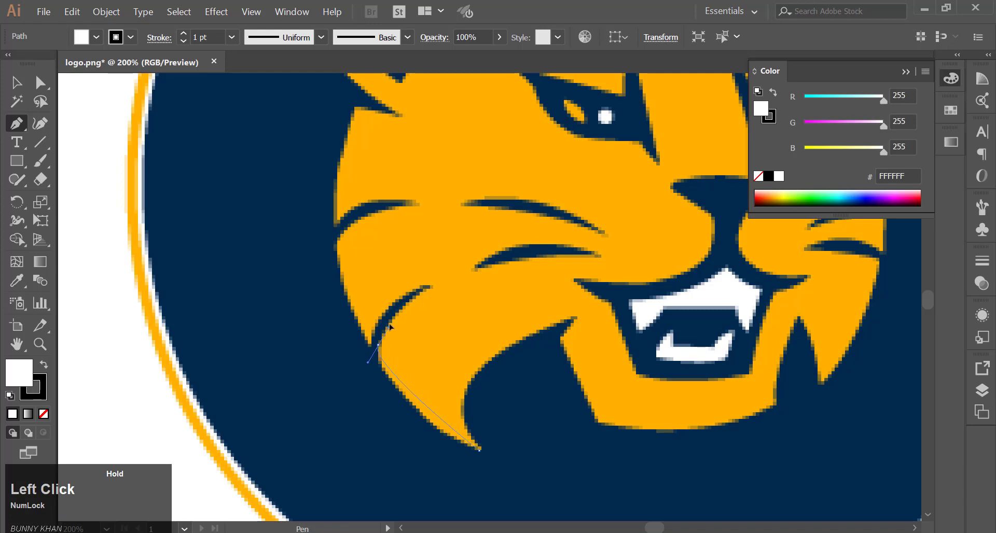
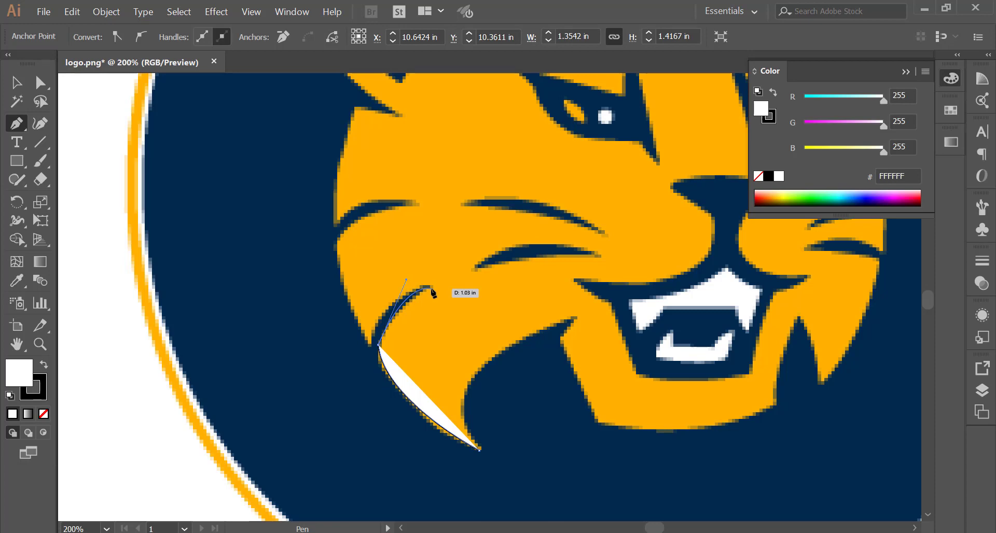
left_click_drag(411, 282, 434, 294)
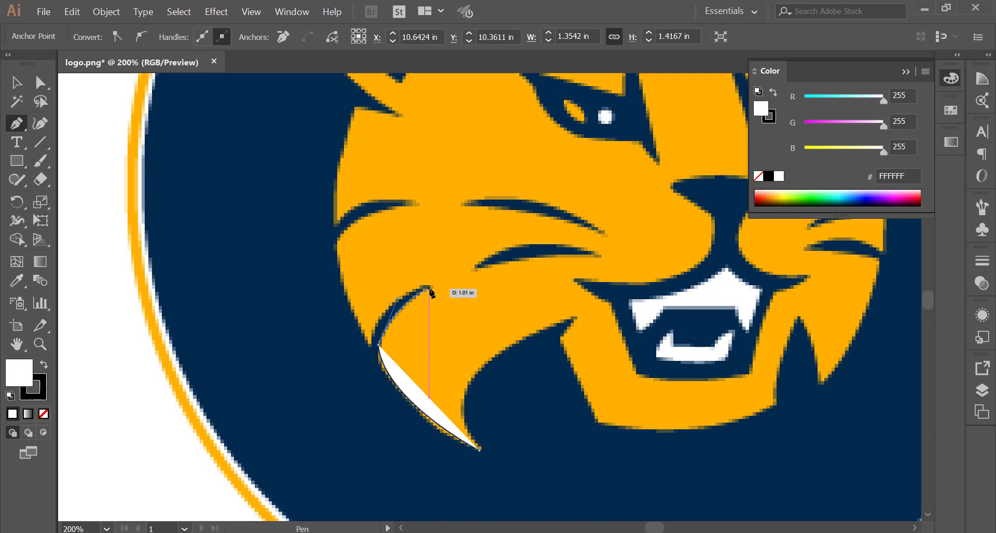
left_click(434, 293)
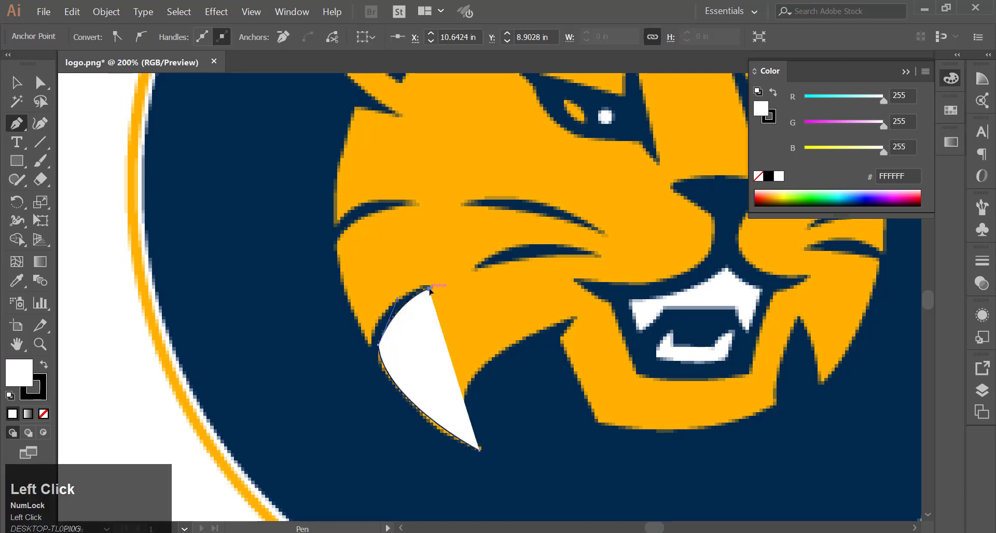
Undo the tuft path so only a straight line joins its upper point and tip.
key("ctrl+z")
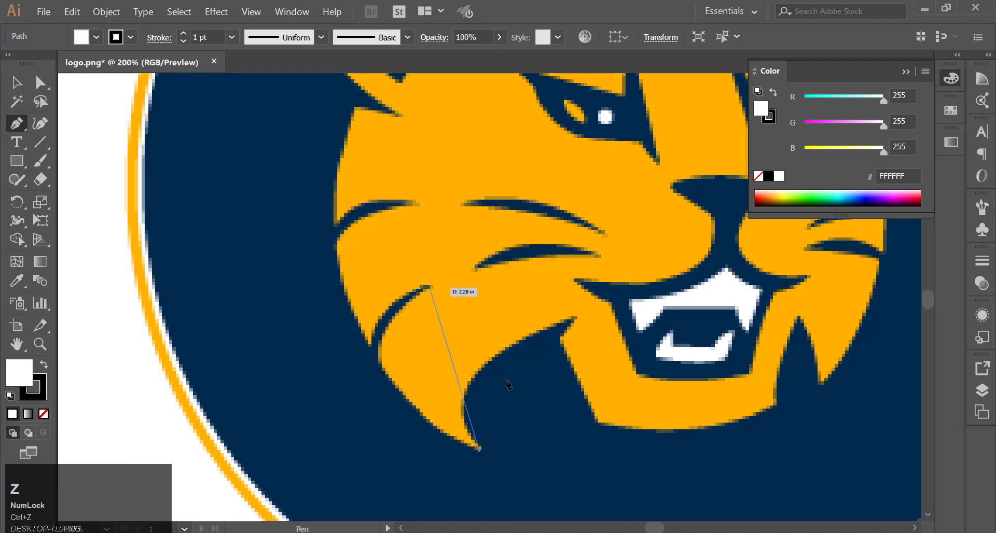
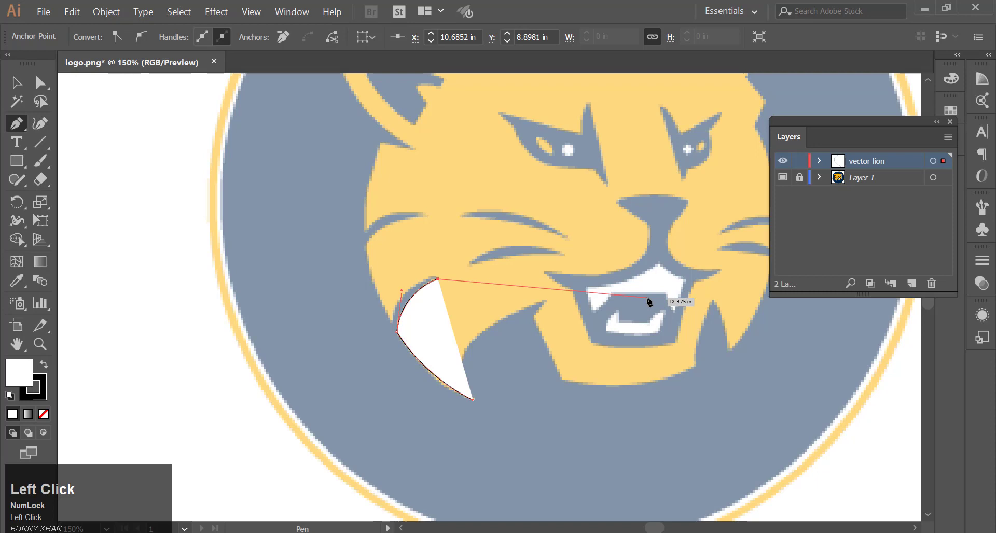
Undo two stray anchors, leaving only the tuft's curved lower edge.
key("ctrl+z")
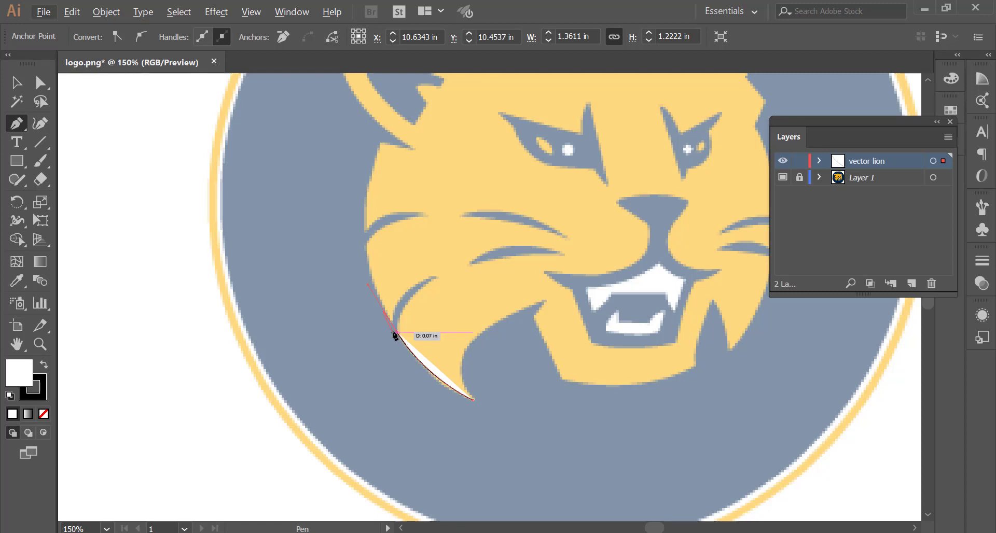
key("ctrl+z")
Resume the path through the tuft's tip and around the inner whisker notch to a corner at the whisker tip.
left_click(401, 336)
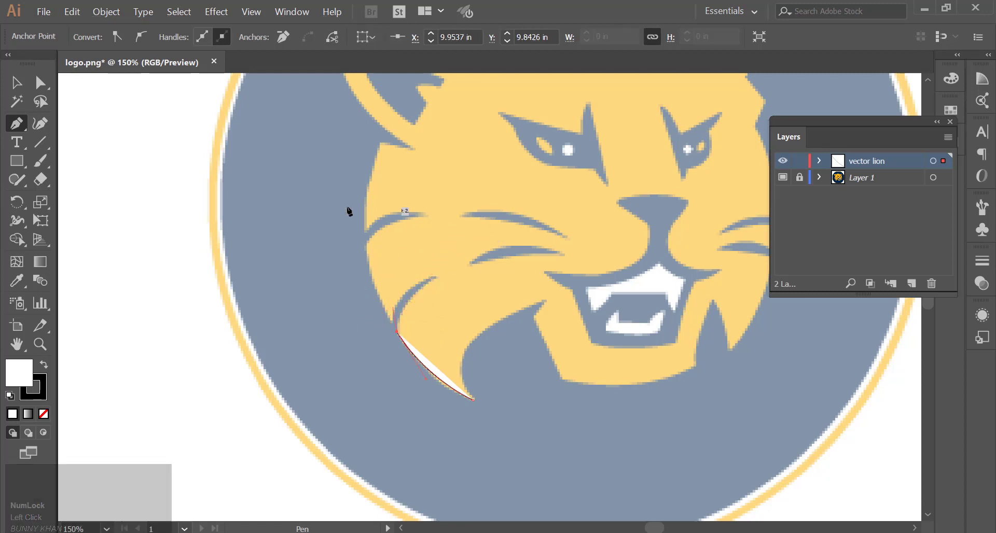
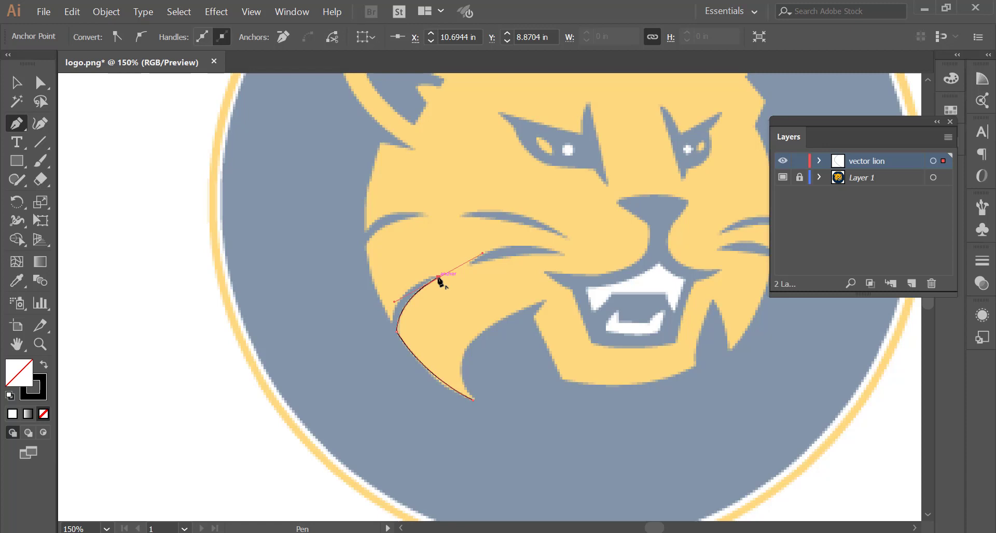
left_click(443, 282)
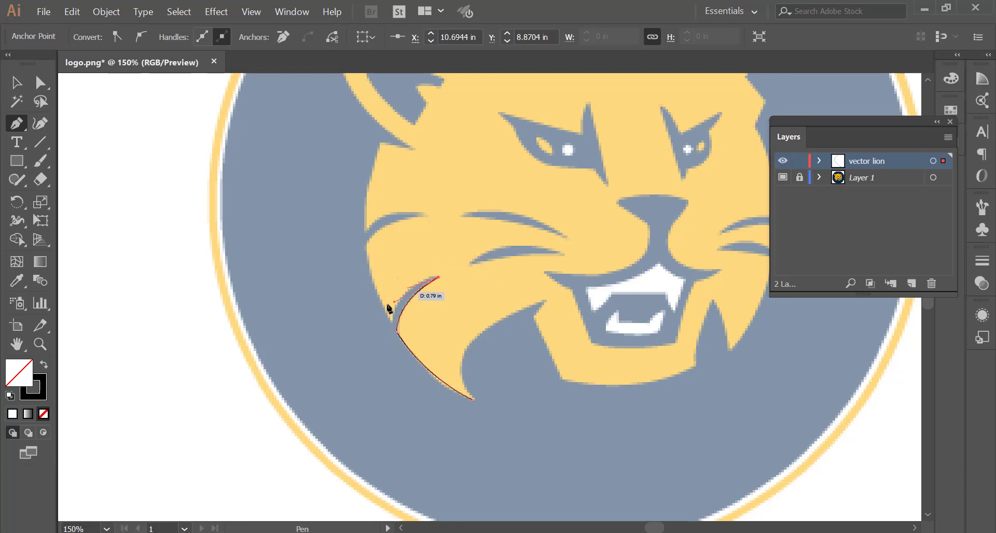
left_click_drag(396, 326, 391, 345)
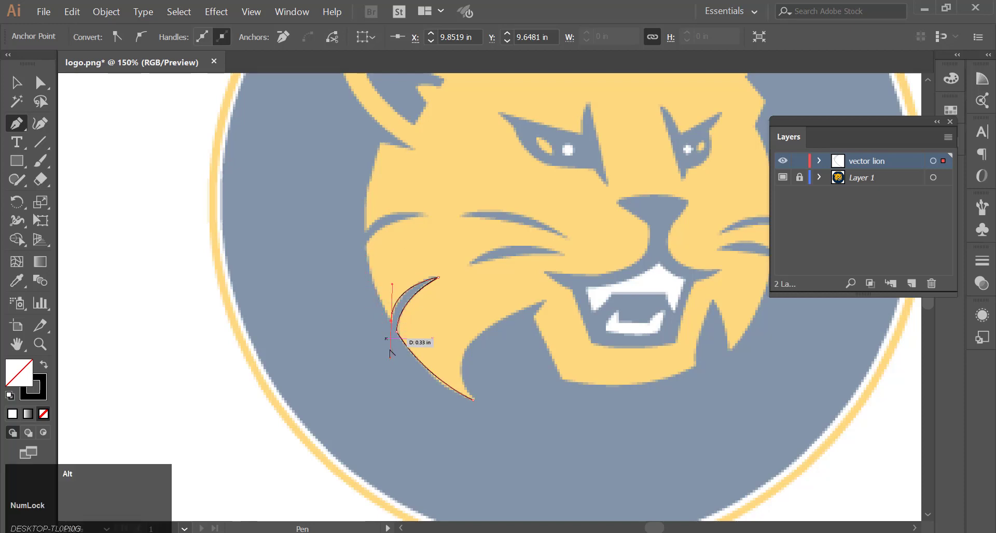
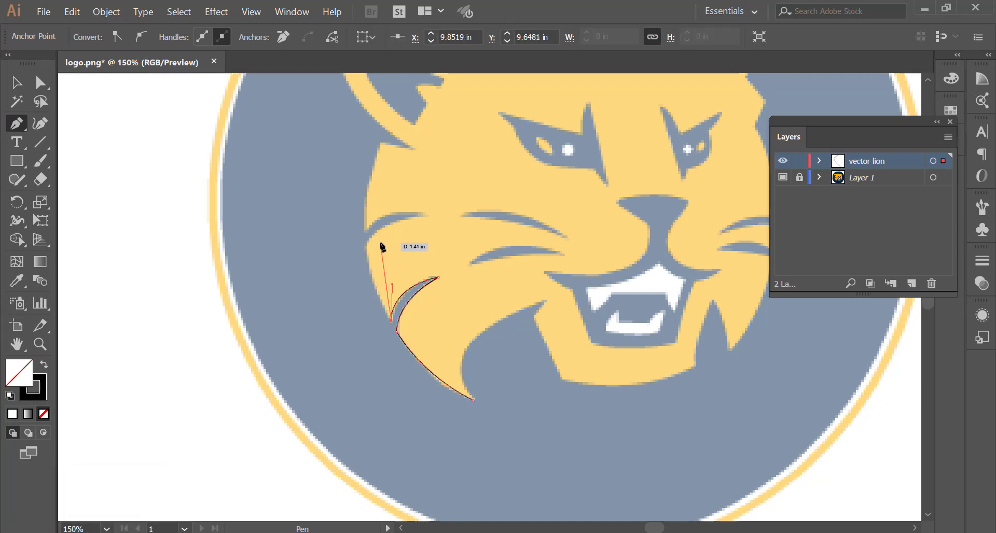
left_click(385, 248)
key("ctrl+z")
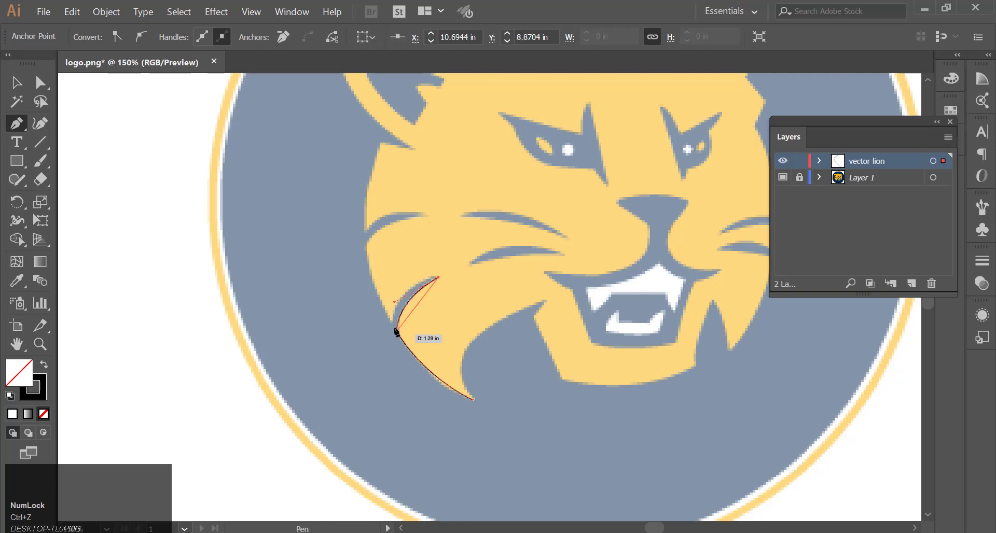
left_click_drag(396, 324, 394, 365)
left_click_drag(394, 365, 368, 267)
key("ctrl+z")
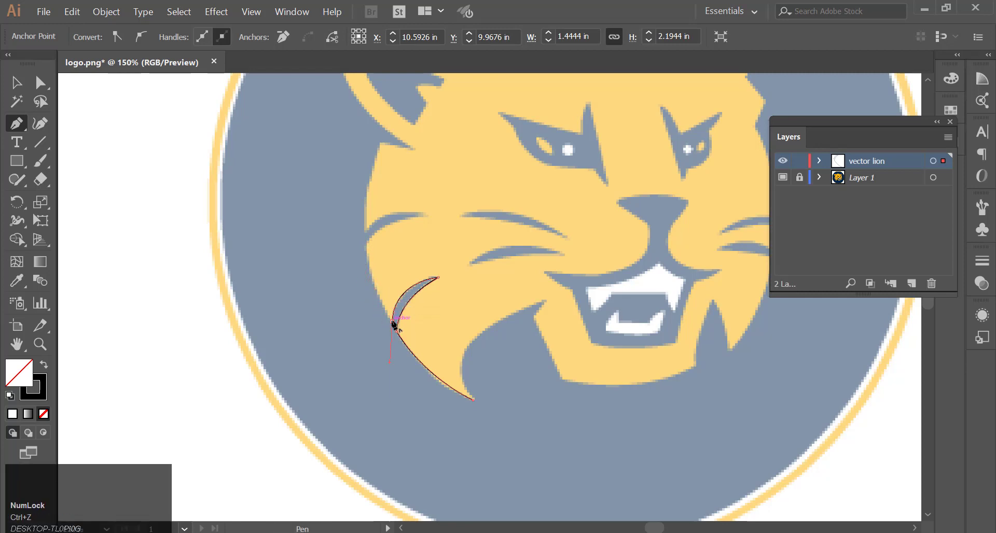
left_click(395, 322)
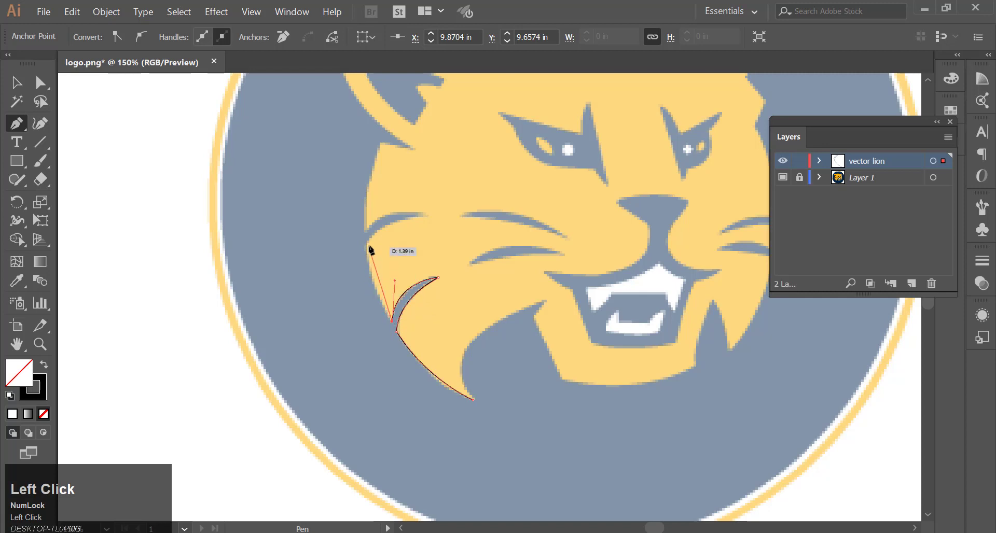
Curve the outline up the left cheek with a sharp corner, heading toward the upper whisker.
left_click_drag(371, 248, 371, 228)
left_click_drag(373, 212, 367, 201)
left_click_drag(368, 201, 435, 225)
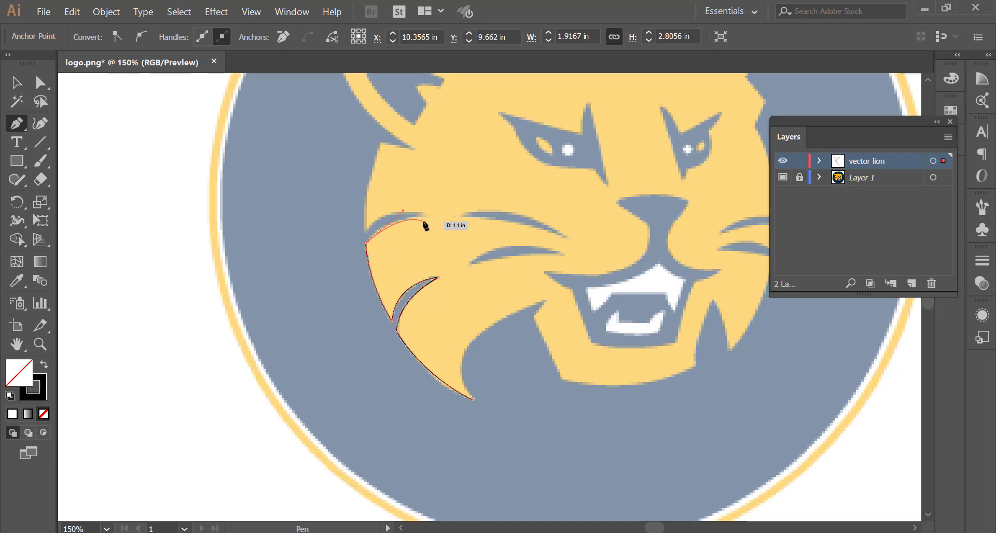
left_click(428, 226)
key("z")
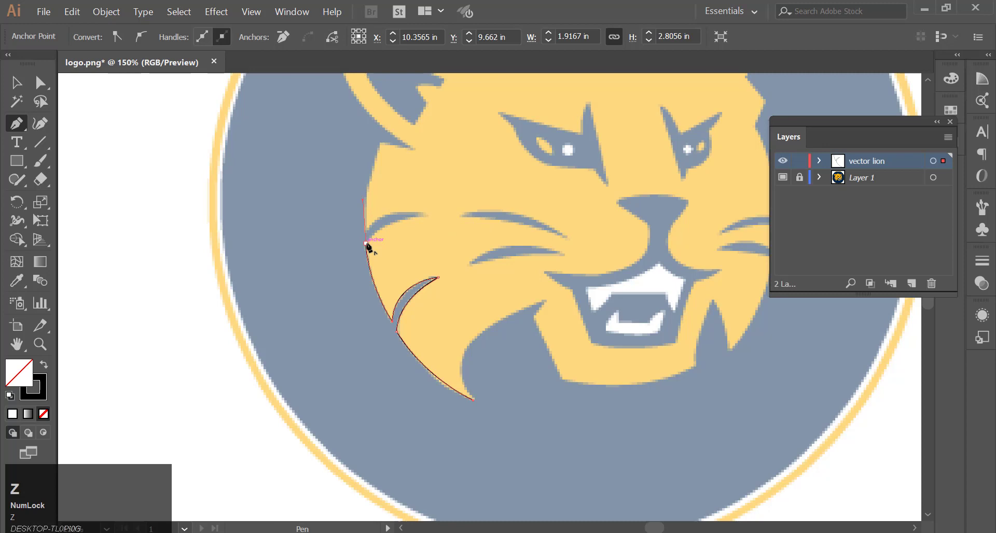
left_click(371, 247)
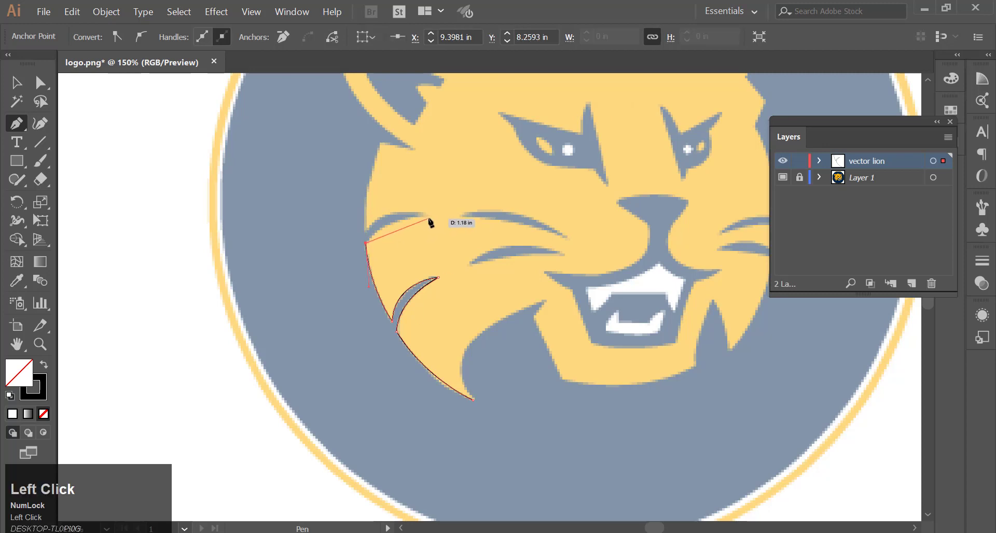
left_click_drag(434, 219, 477, 216)
Trace the cheek's left edge up to the base of the left ear.
scroll("up", 3)
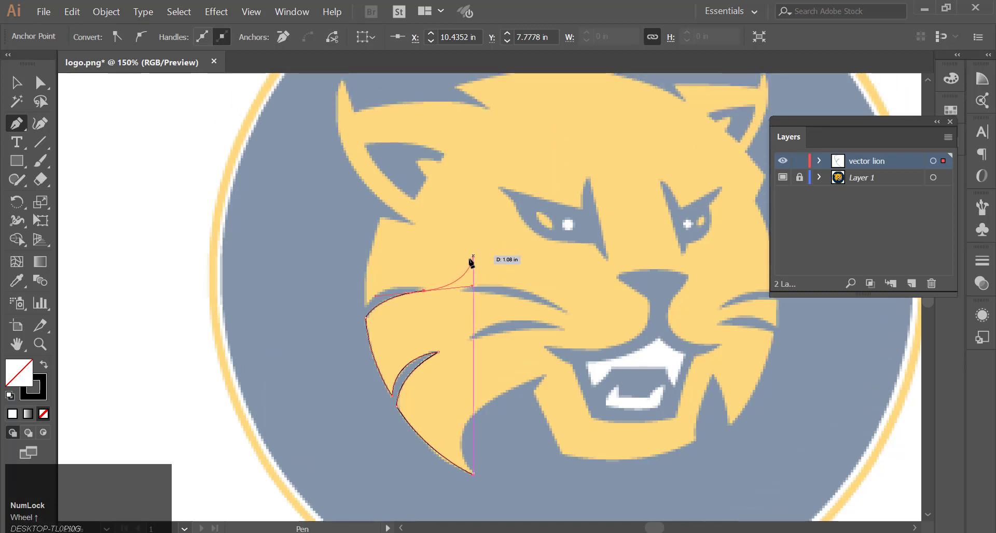
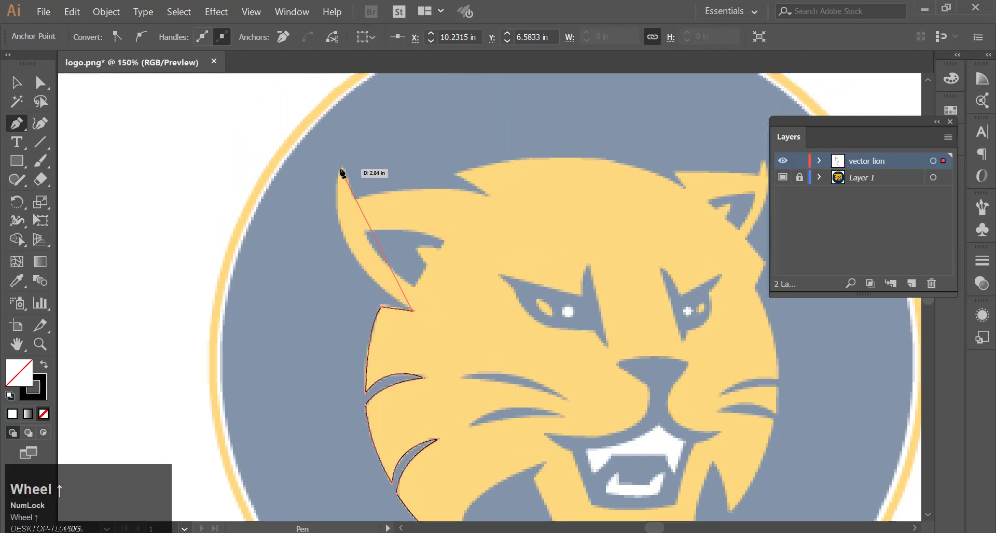
left_click_drag(345, 172, 391, 10)
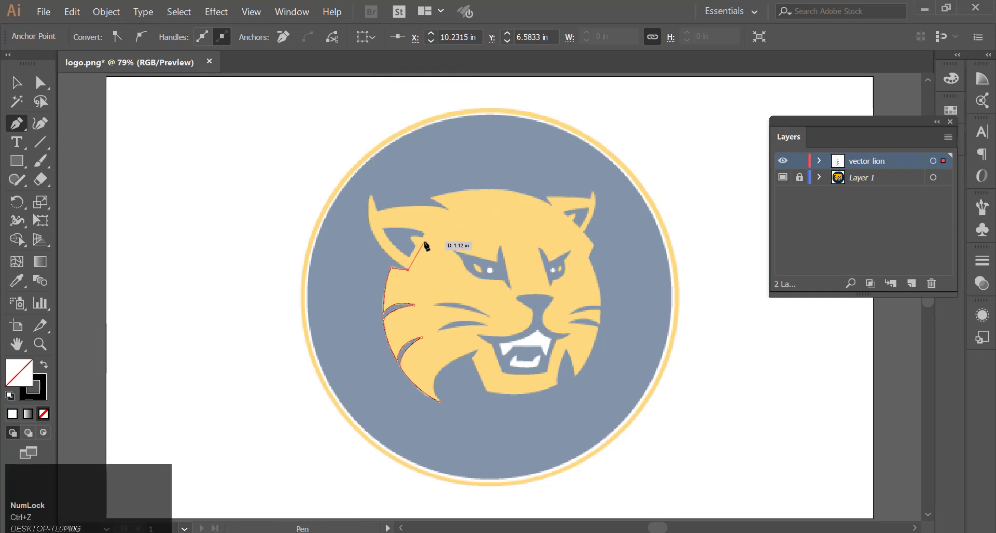
Curve the outline over the left ear, across the forehead notch and up to the right ear.
scroll("up", 3)
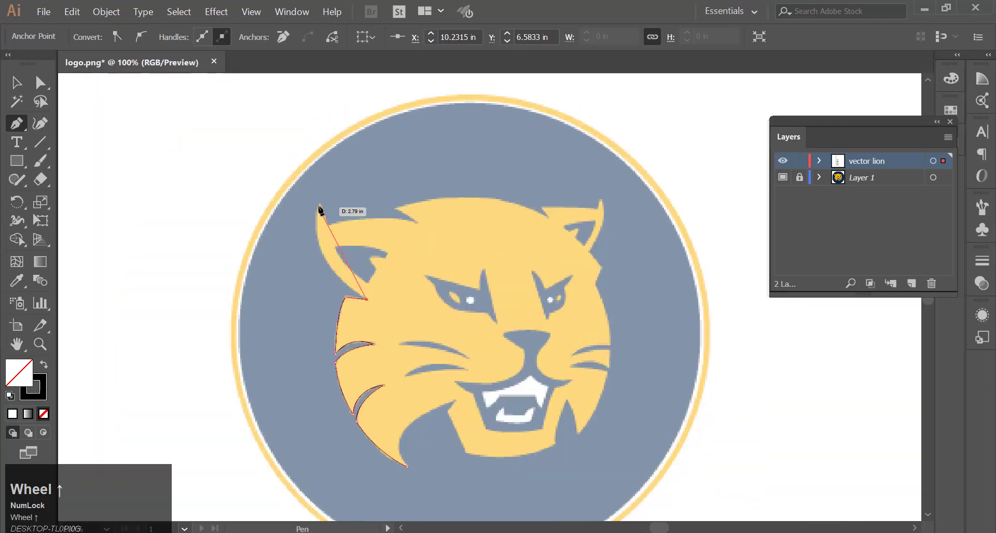
left_click_drag(323, 210, 346, 96)
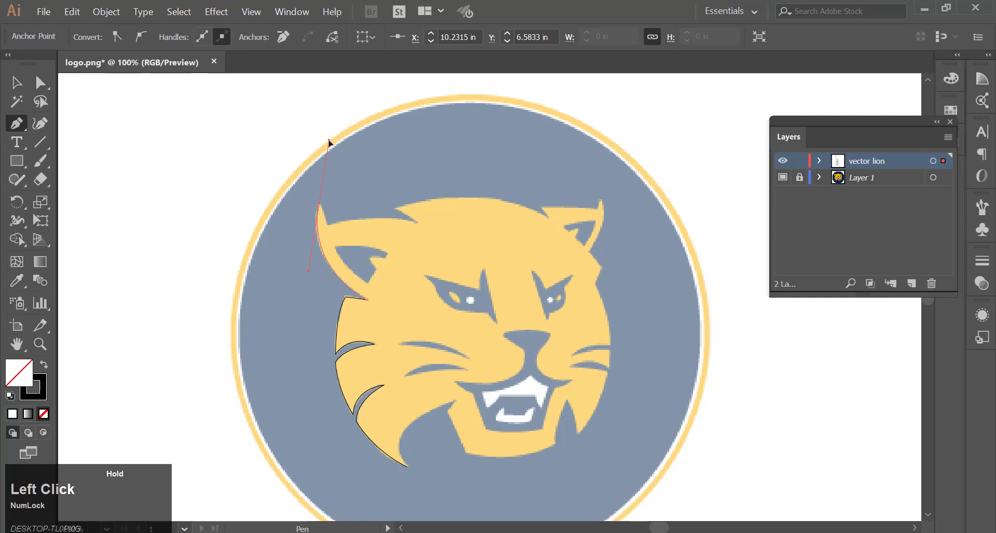
scroll("up", 3)
scroll("down", 3)
scroll("down", 3)
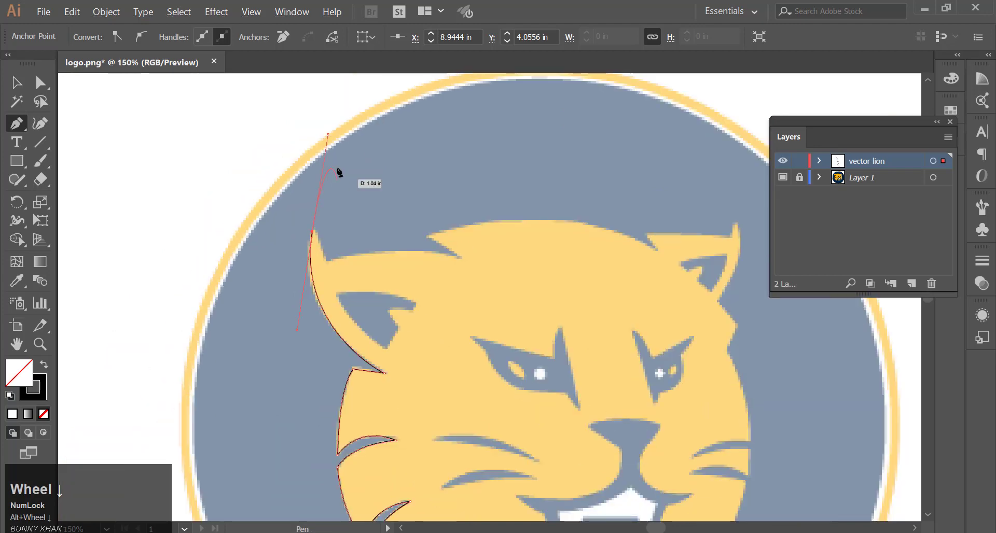
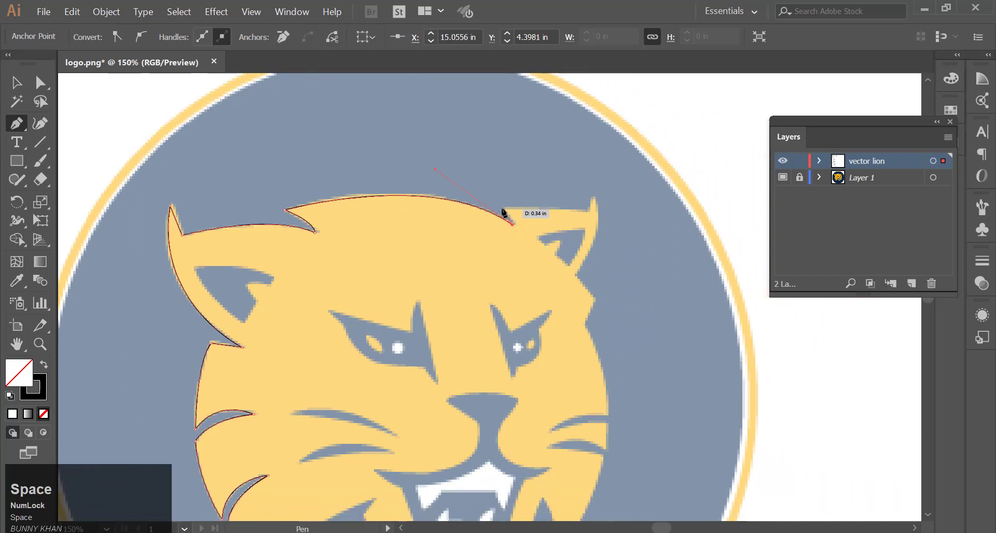
left_click_drag(505, 209, 580, 274)
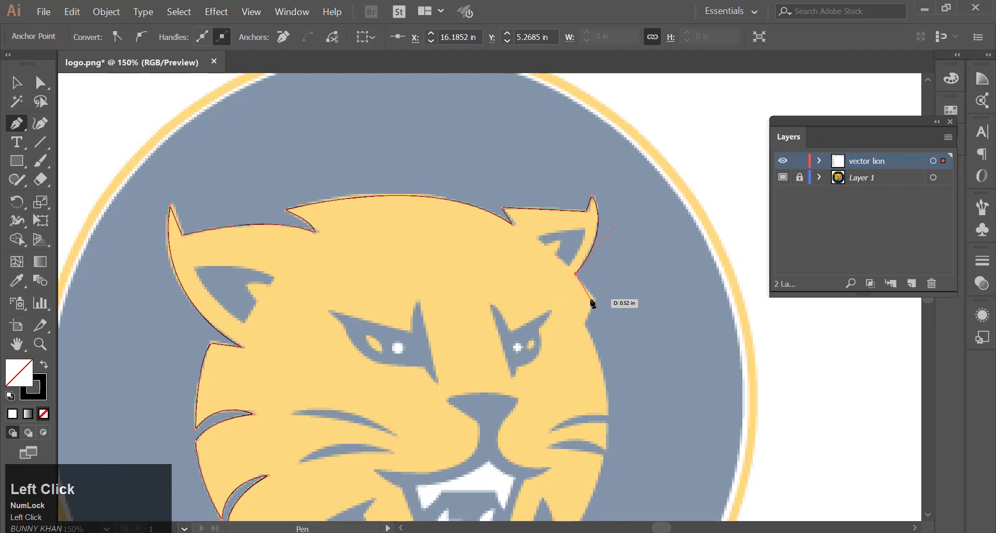
Set a corner beside the right ear and curve down the face into the upper right whisker notch.
left_click(598, 300)
scroll("down", 3)
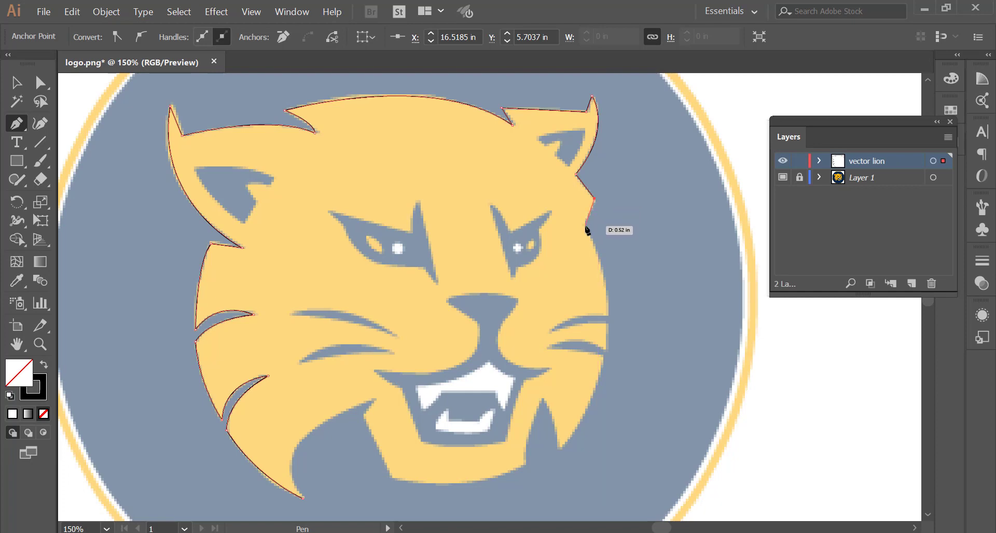
left_click_drag(589, 228, 557, 336)
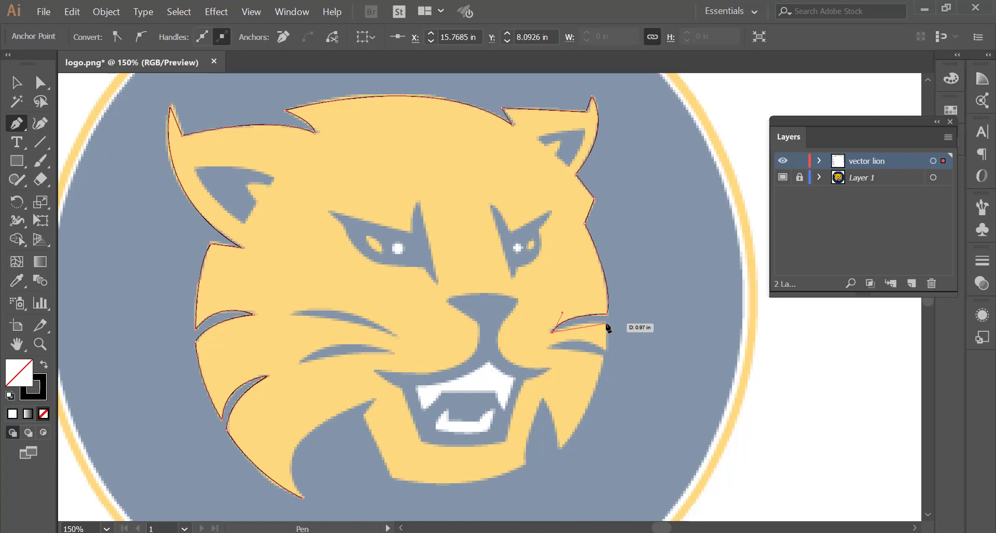
left_click_drag(611, 325, 611, 329)
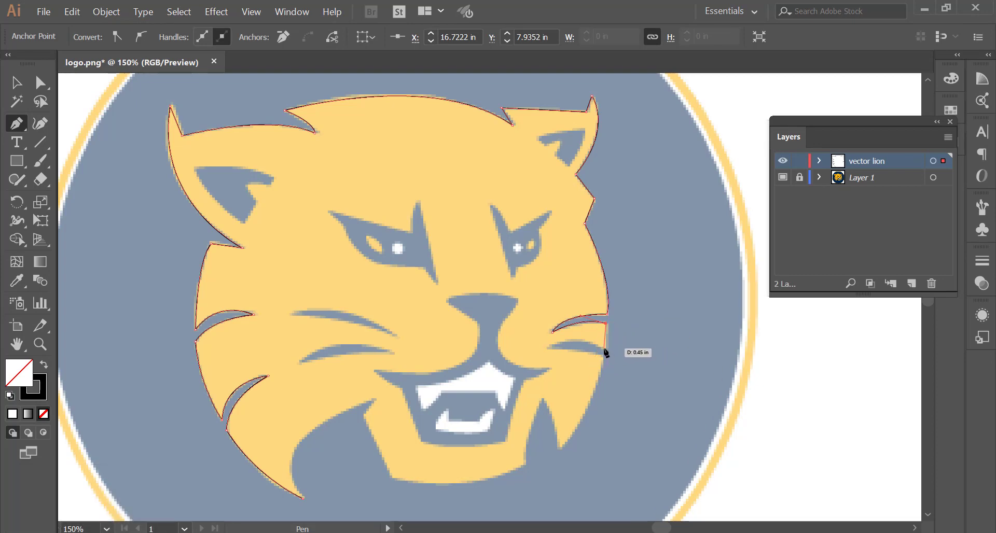
left_click(611, 353)
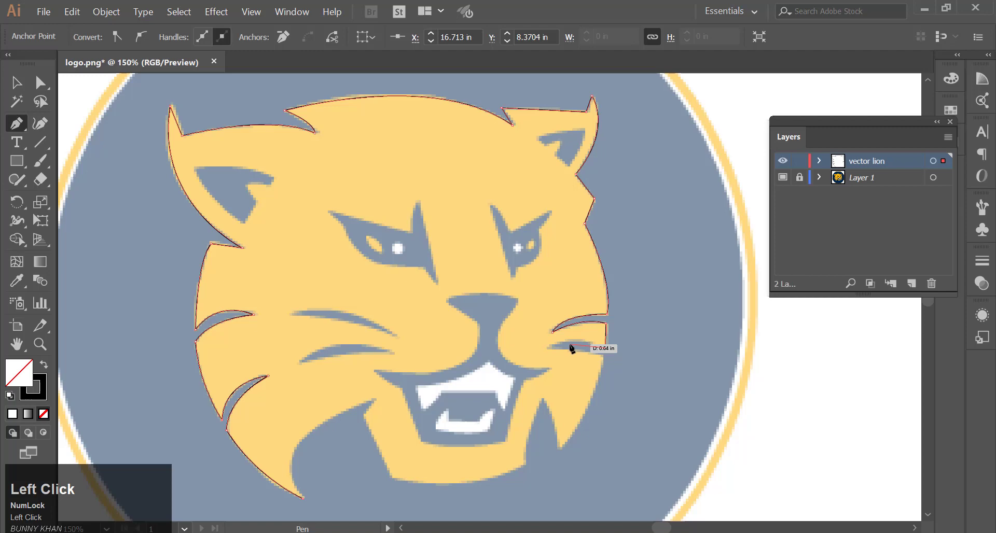
Trace the lower whisker edge and down the right cheek to the jaw corner.
left_click_drag(553, 352, 553, 352)
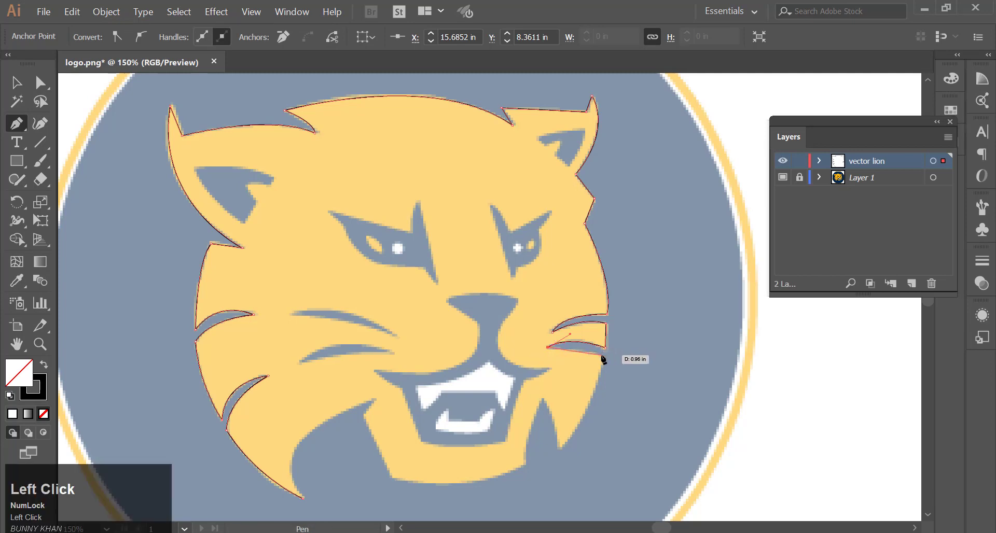
left_click(605, 360)
left_click_drag(606, 359, 564, 452)
left_click_drag(541, 454, 564, 453)
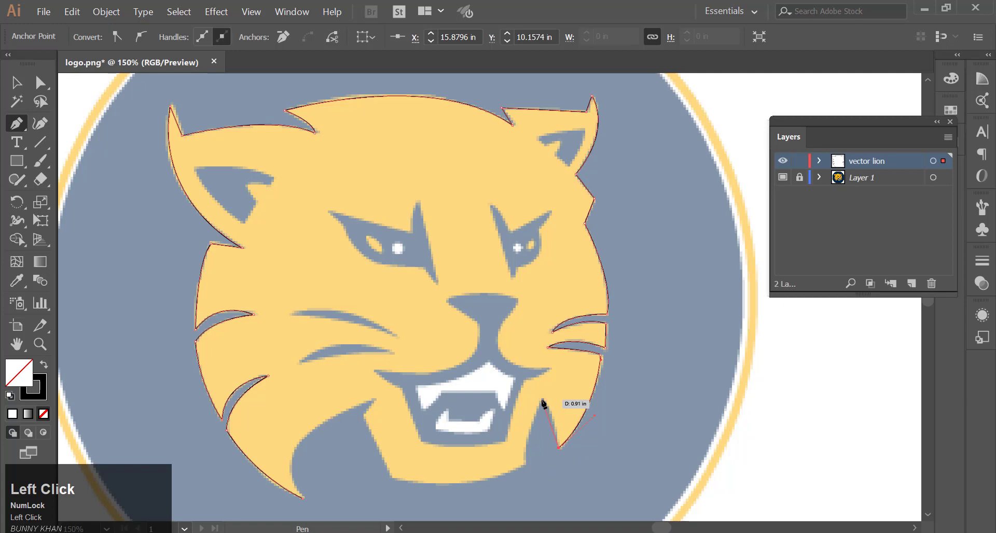
left_click_drag(546, 404, 545, 401)
Close the path around the chin so the whole head silhouette is one outline.
scroll("down", 3)
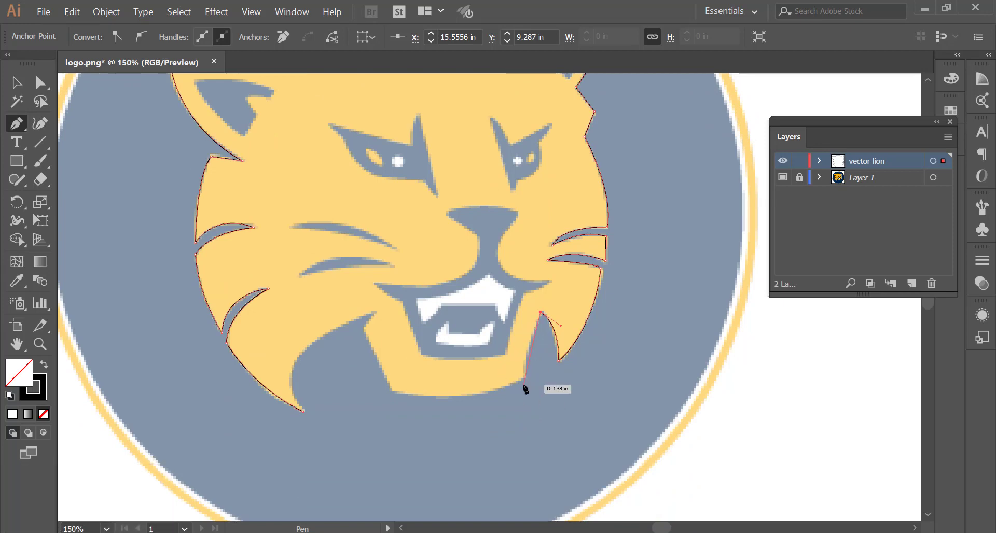
left_click_drag(531, 382, 252, 360)
scroll("up", 3)
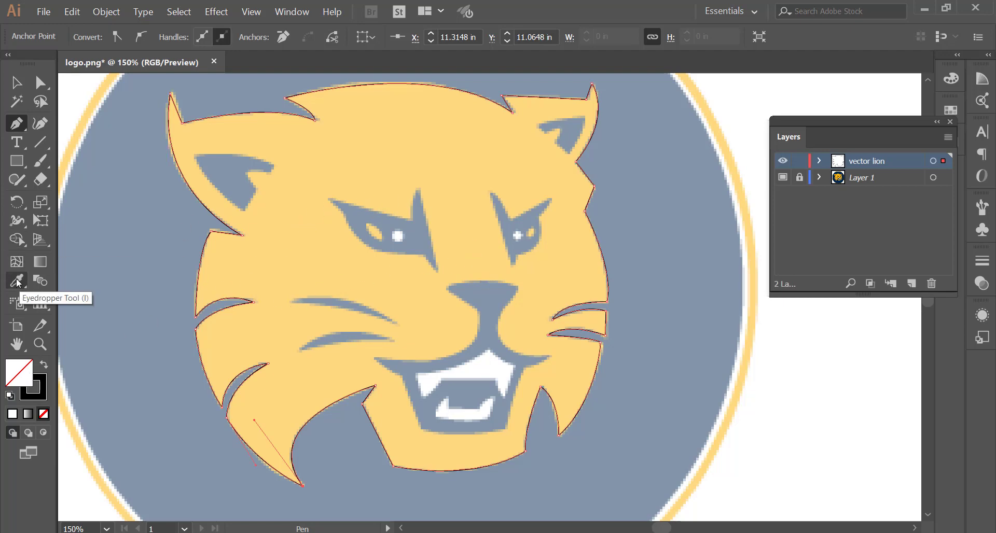
Switch to the Eyedropper tool for sampling colours from the artwork.
left_click(21, 279)
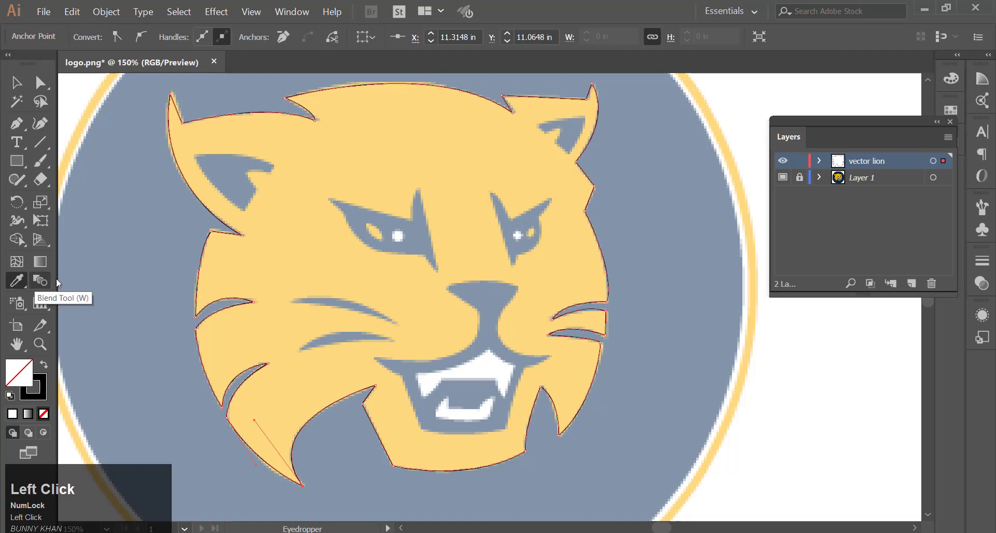
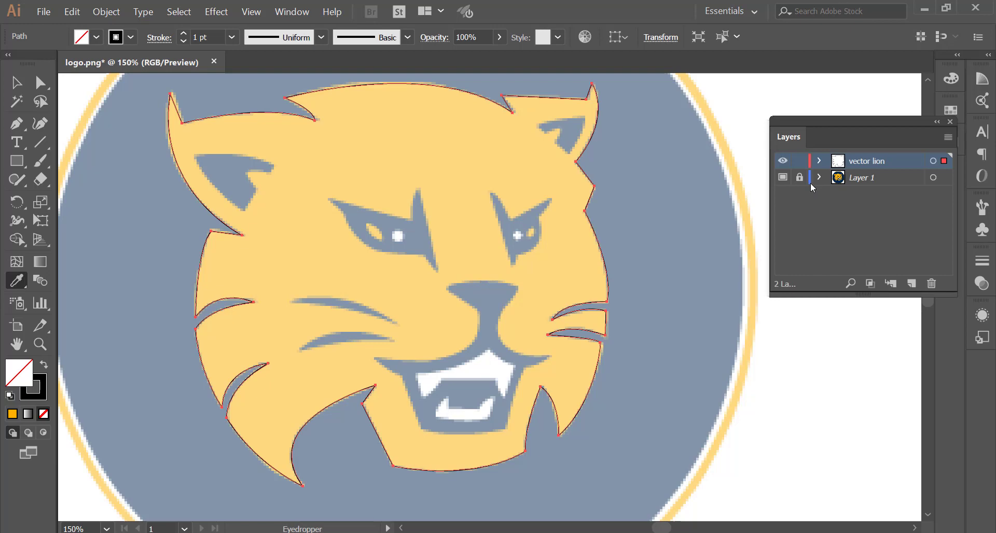
Trace the grey left eye-socket shape as a closed curved Pen path.
left_click(824, 161)
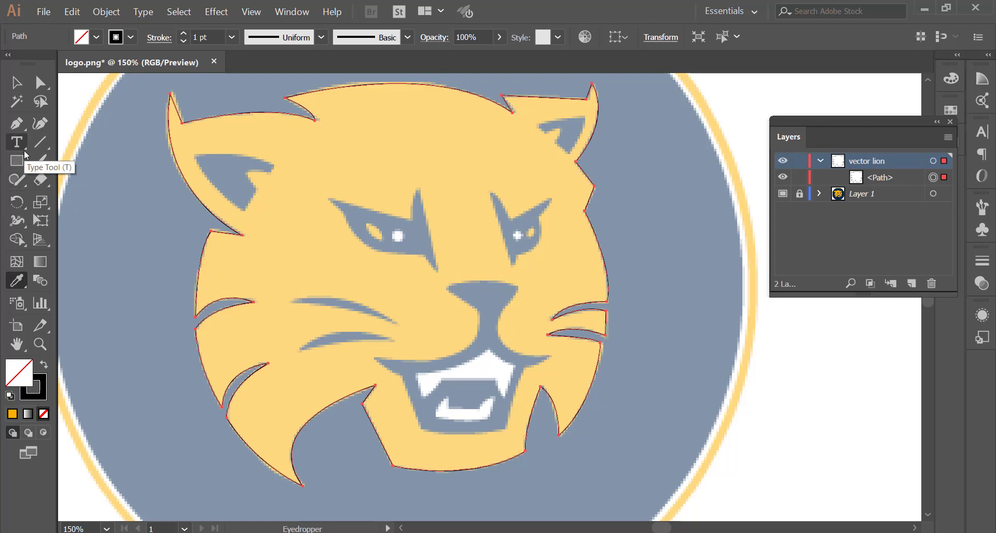
left_click_drag(18, 128, 415, 223)
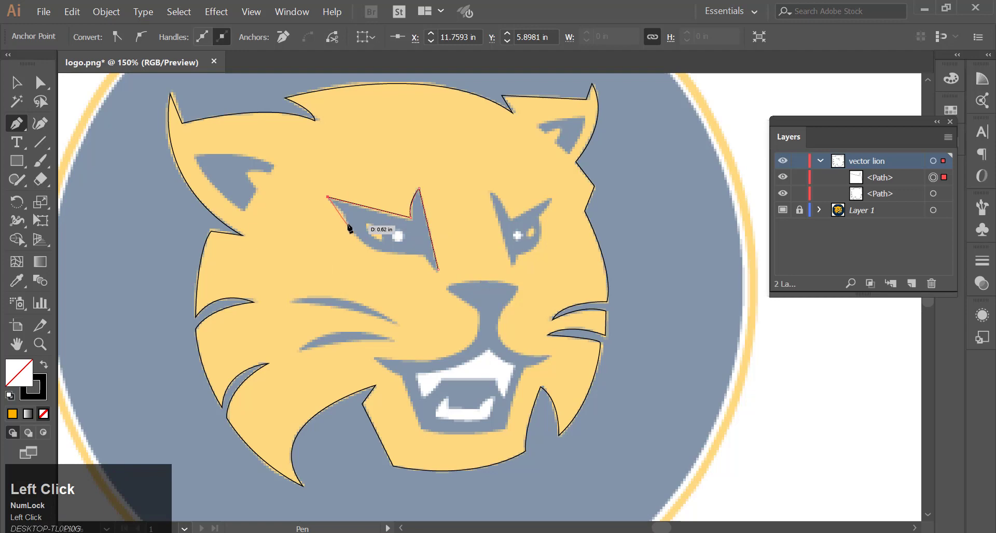
left_click_drag(352, 227, 469, 242)
key("ctrl+z")
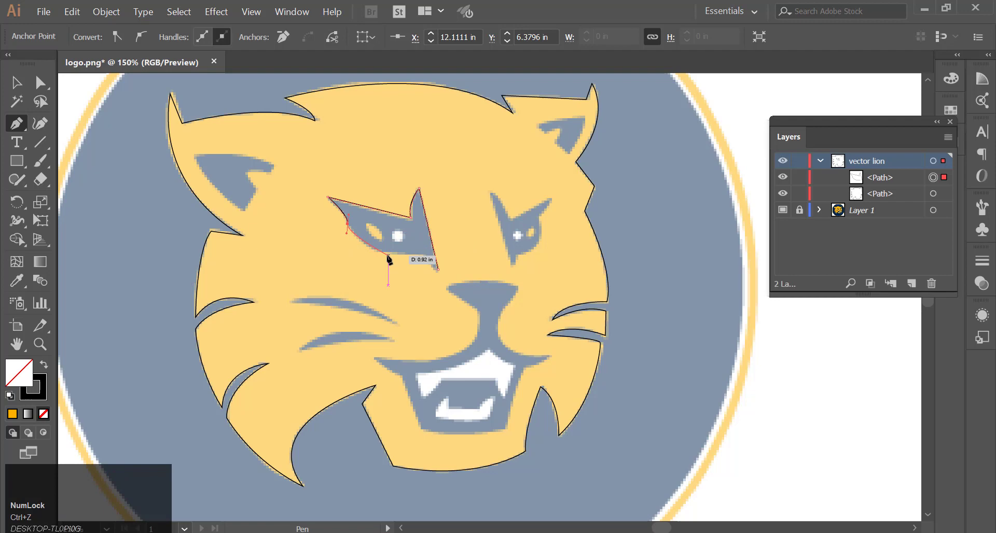
left_click_drag(390, 255, 428, 260)
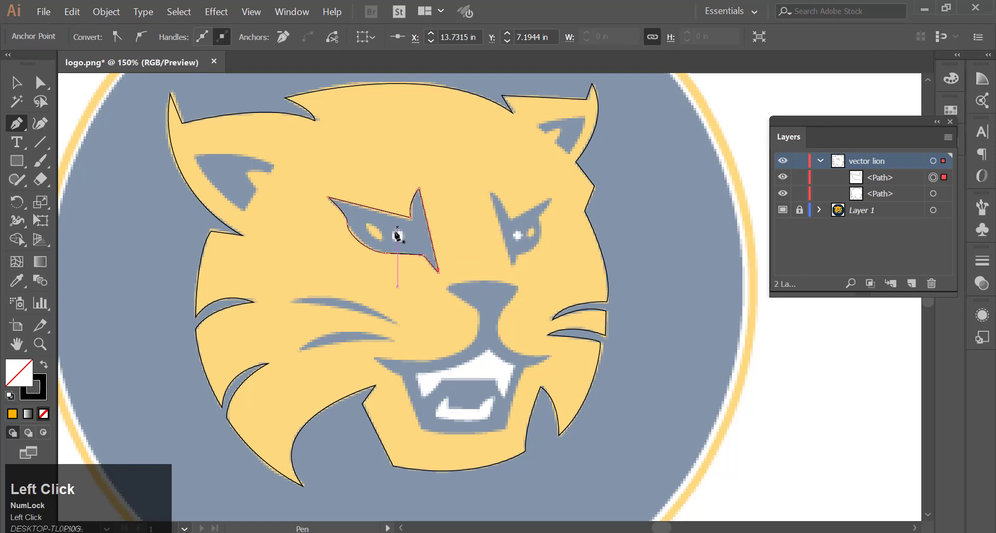
Trace the grey right eye-socket shape and close its path.
left_click_drag(516, 266, 525, 259)
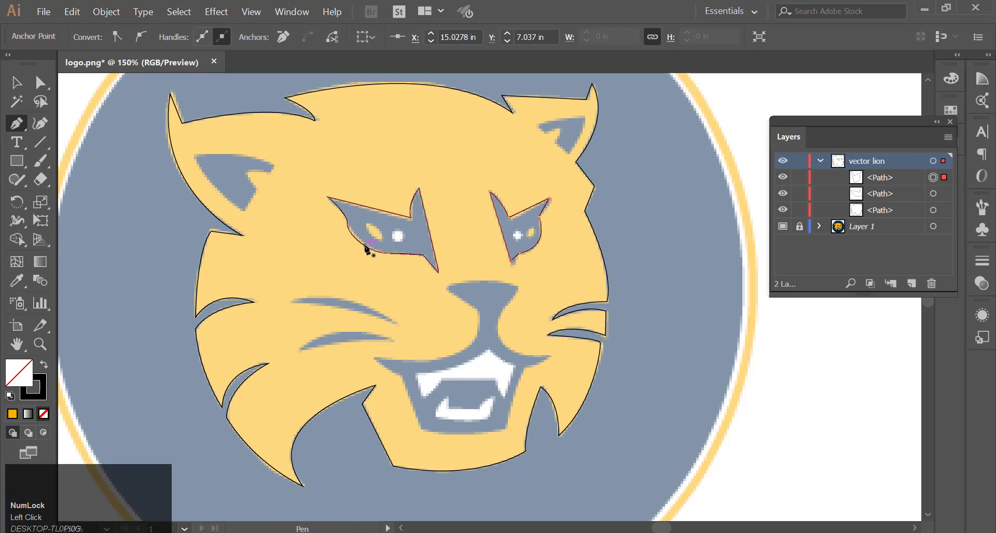
left_click(385, 240)
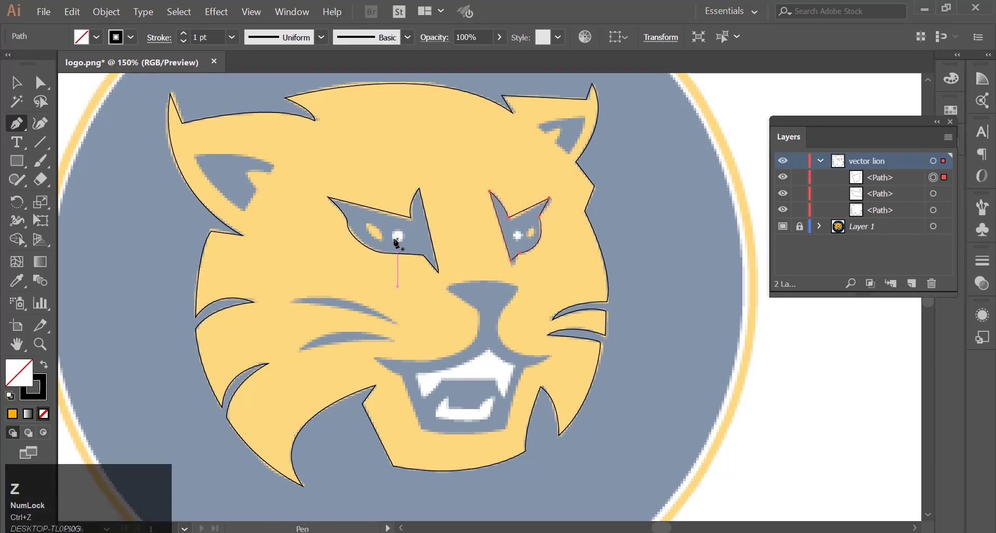
left_click_drag(388, 235, 392, 238)
key("ctrl+z")
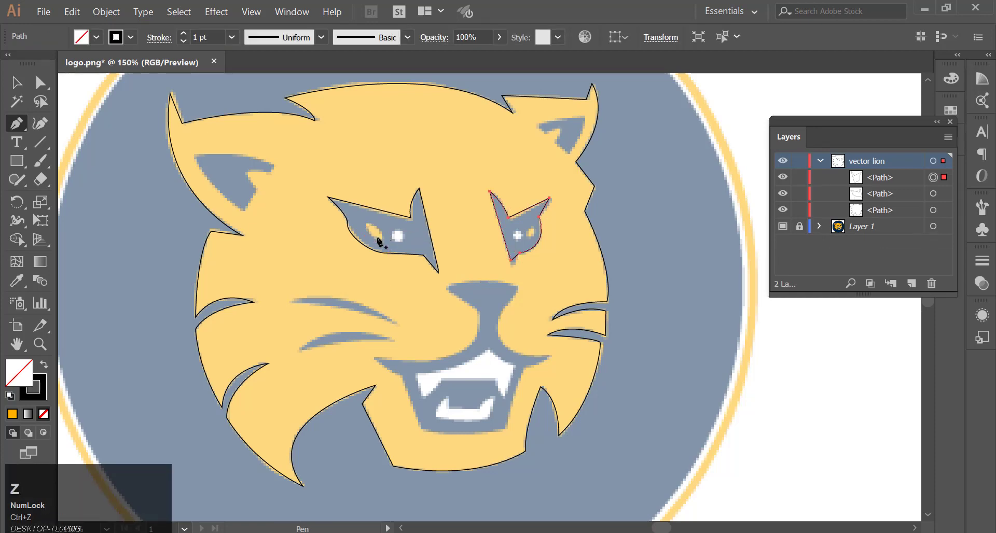
Trace the left almond iris, add a round pupil and duplicate it toward the right eye.
left_click_drag(386, 243, 369, 227)
scroll("up", 3)
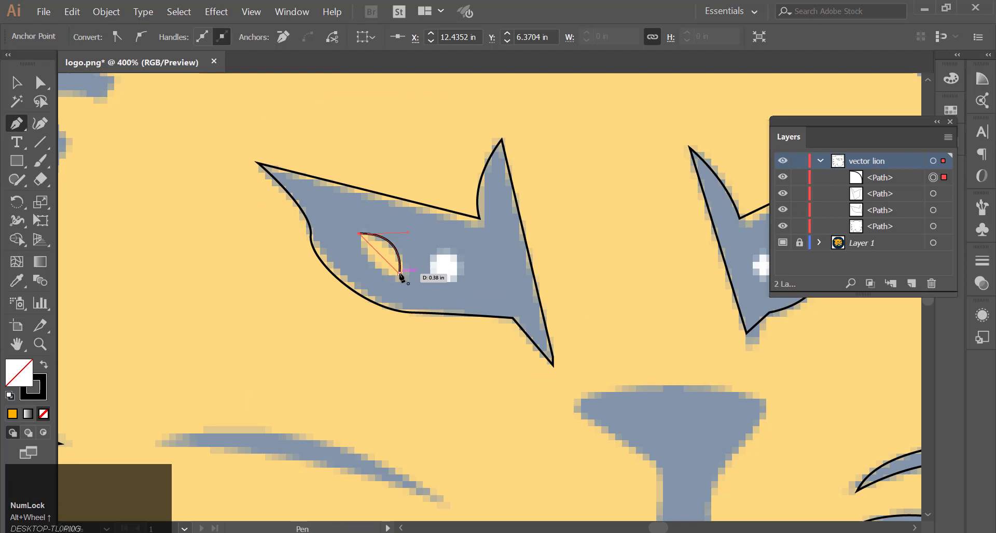
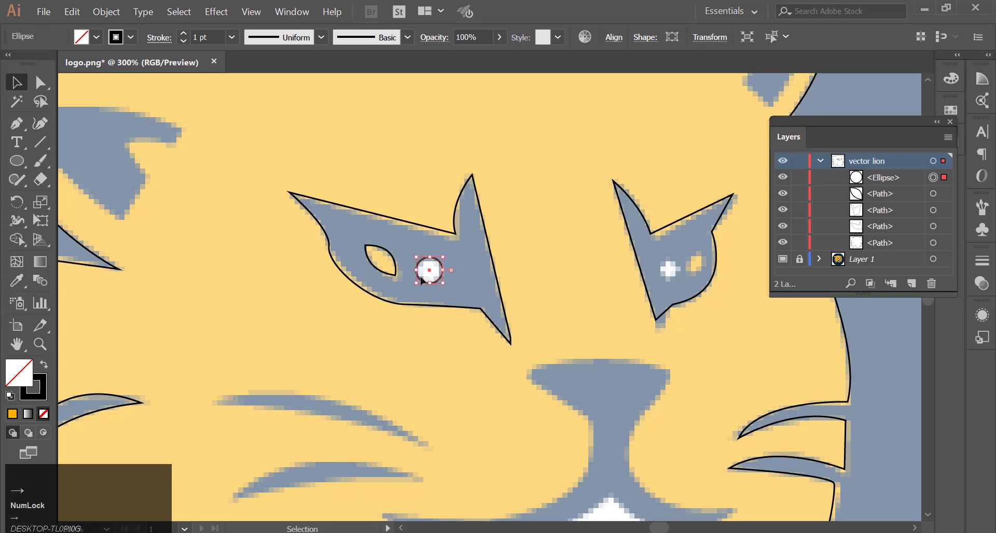
key("Right")
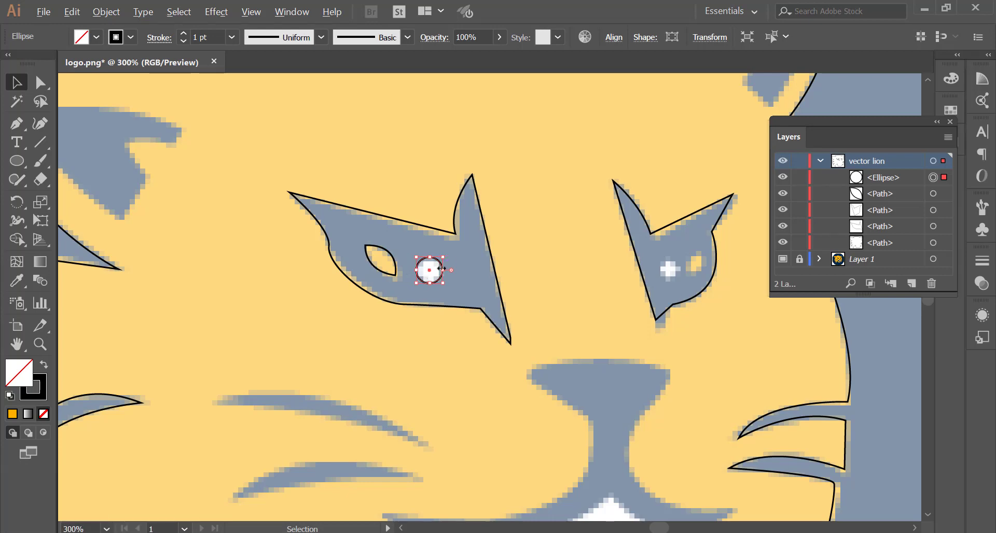
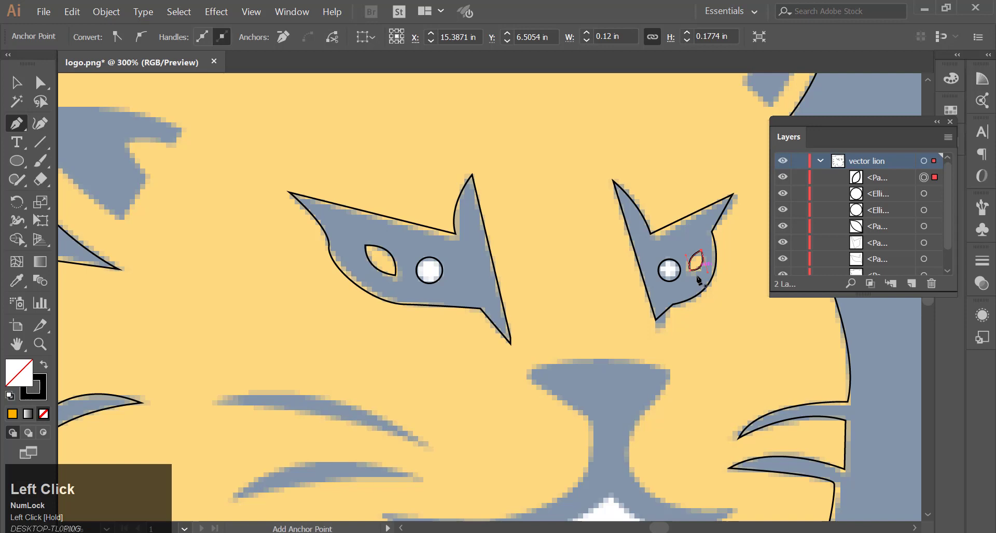
Zoom out to about 150% to frame the bobcat's left ear for tracing.
scroll("down", 3)
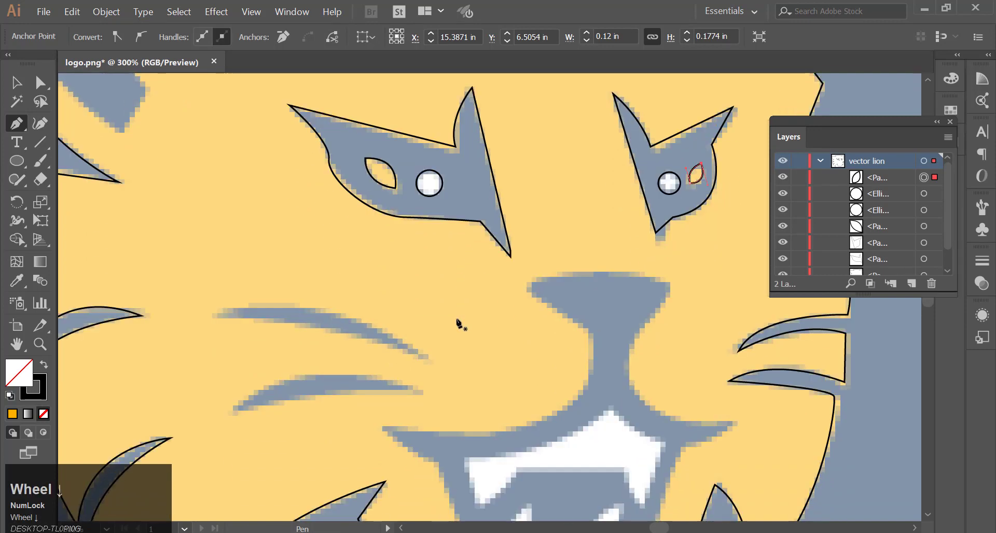
scroll("down", 3)
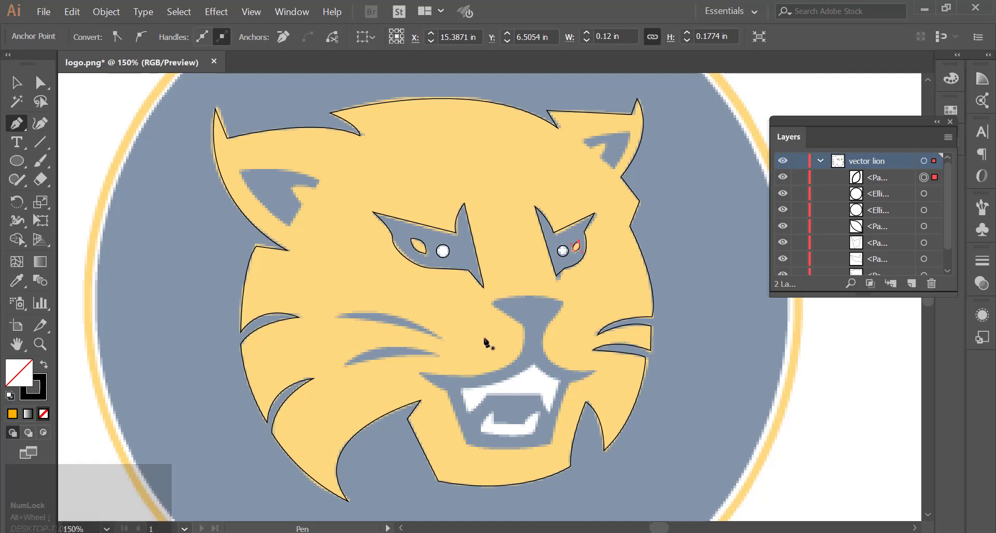
scroll("down", 3)
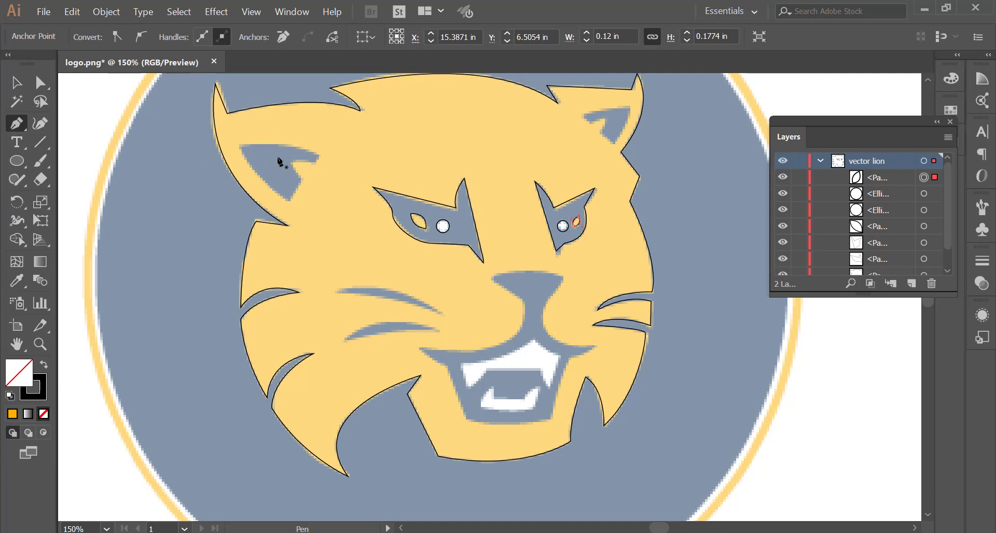
Trace the grey inner shapes of the left and right ears as closed paths.
left_click_drag(319, 167, 323, 159)
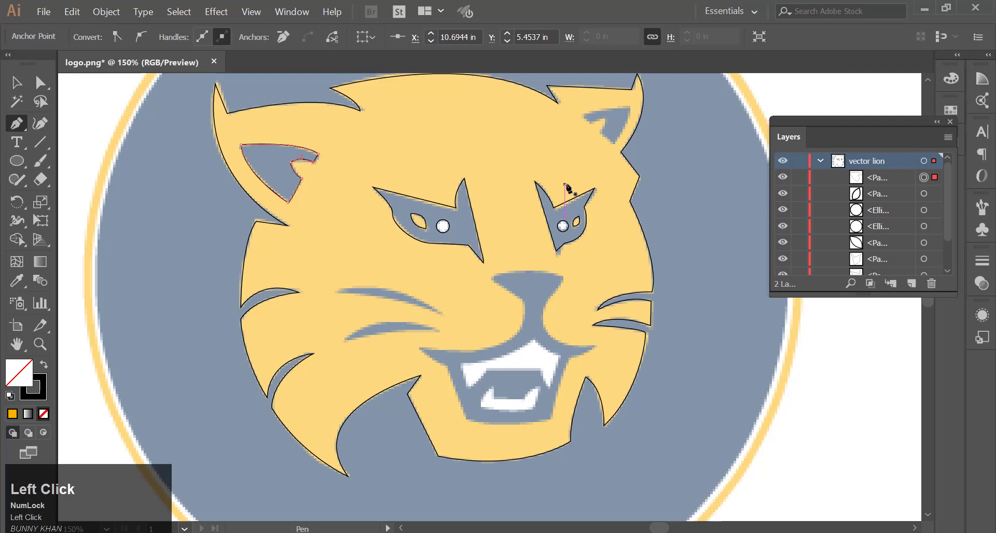
left_click_drag(604, 134, 634, 110)
left_click(634, 110)
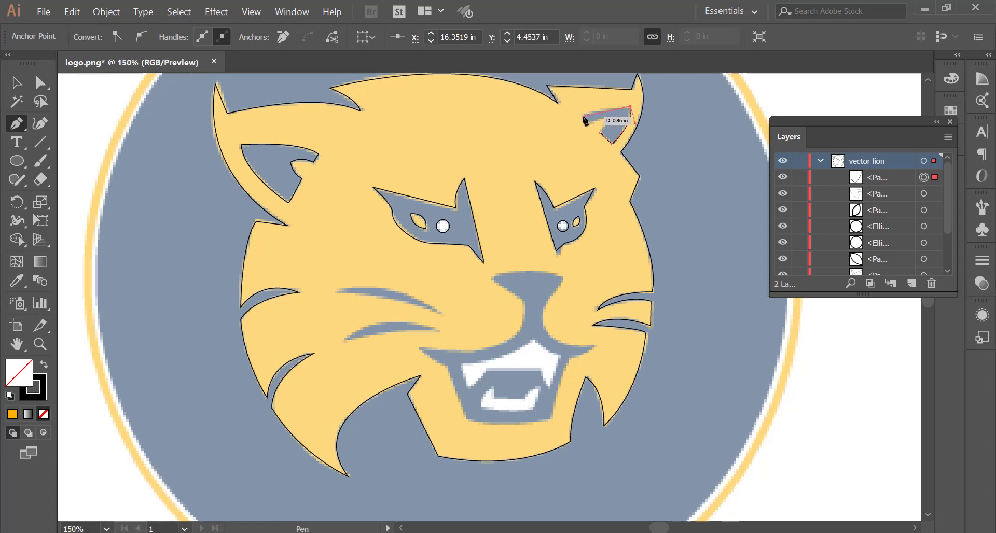
Trace the curved grey nose-and-mouth shape down the muzzle as one path.
left_click_drag(588, 121, 479, 361)
scroll("down", 3)
scroll("up", 3)
scroll("down", 3)
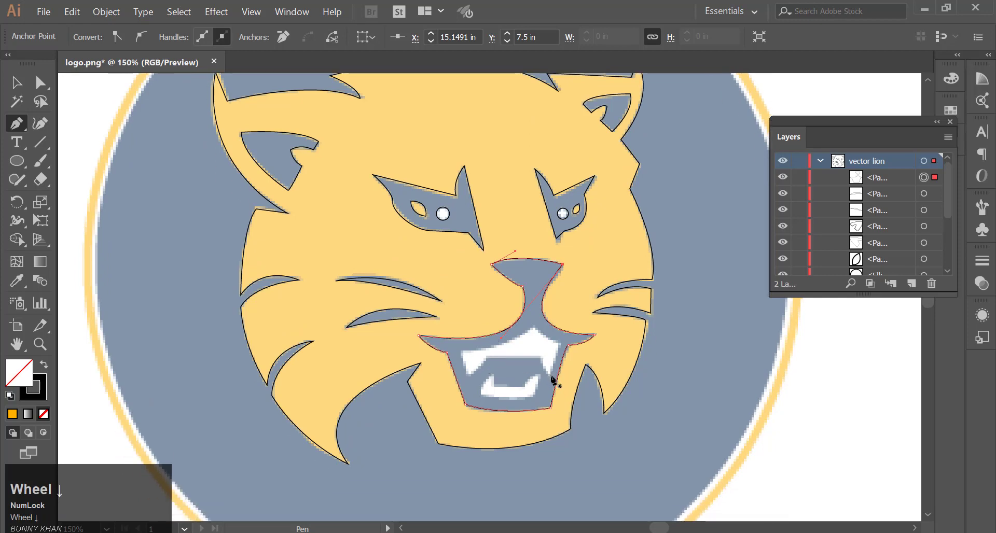
Trace the white upper fangs and the white lower teeth as two closed paths.
left_click_drag(554, 379, 561, 347)
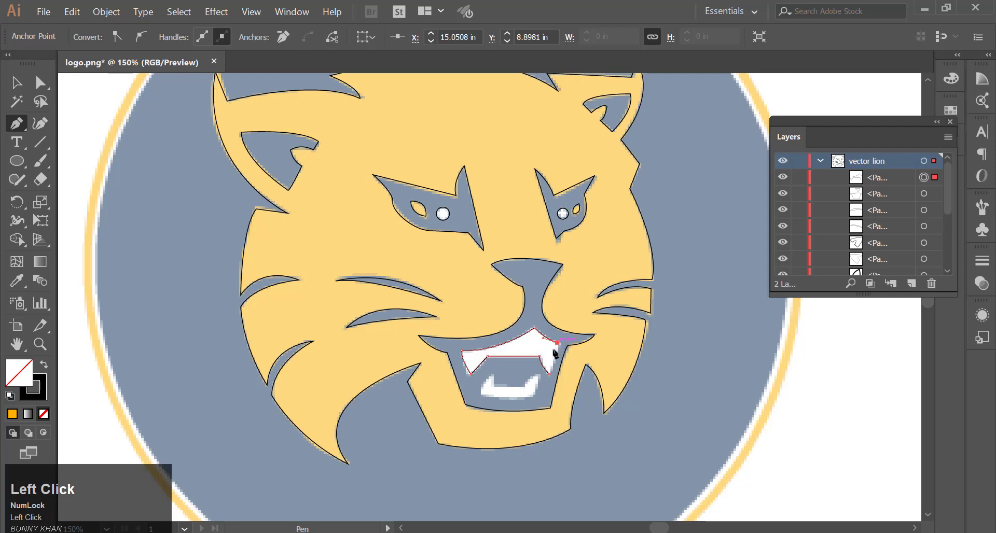
scroll("down", 3)
left_click_drag(544, 328, 495, 389)
scroll("up", 3)
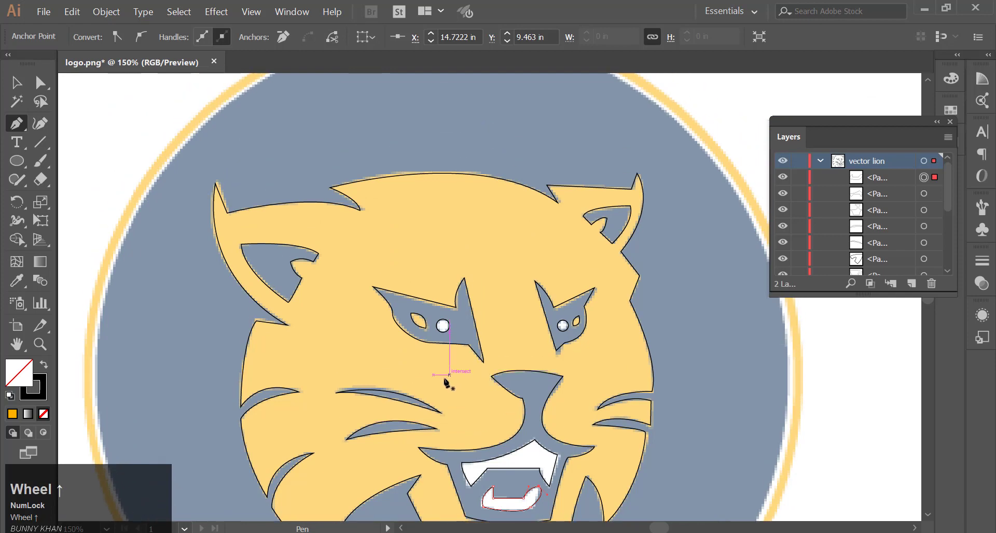
Select the traced white lower-teeth path in the vector lion layer.
left_click(18, 282)
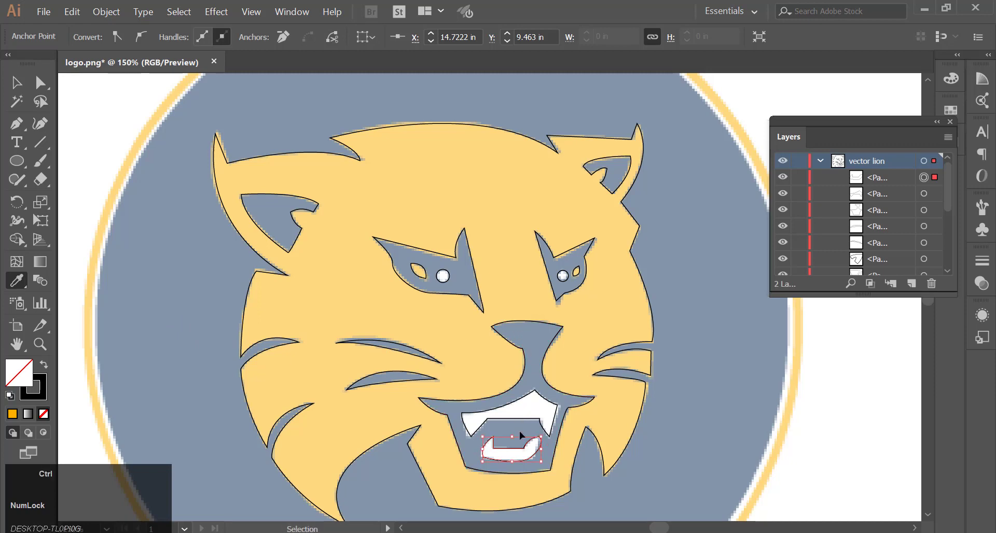
scroll("up", 3)
left_click(898, 182)
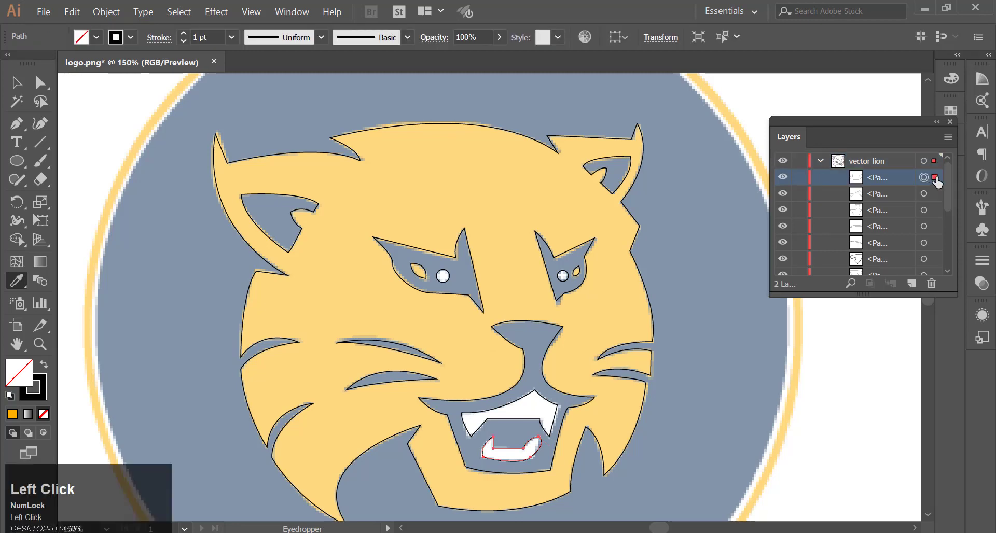
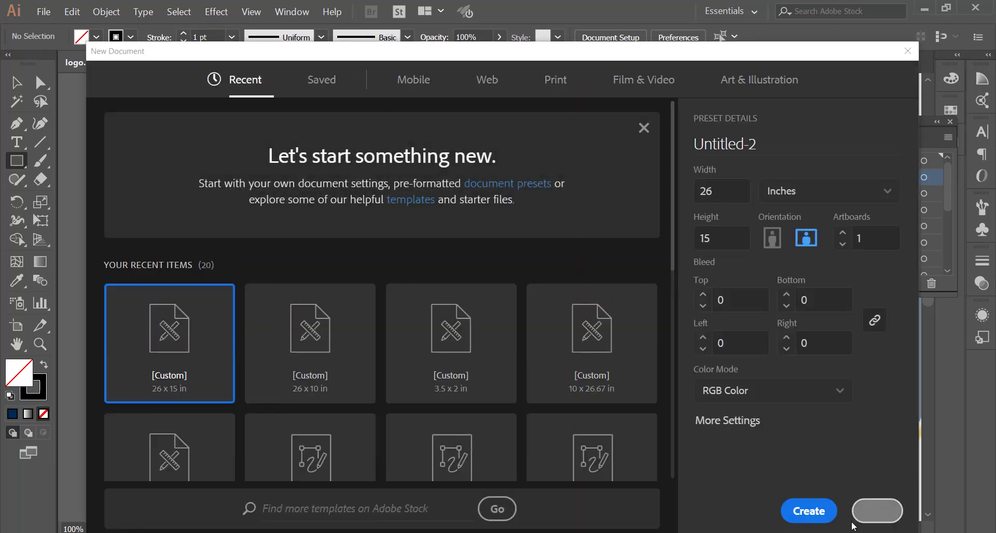
Create a new 26 by 15 inch document and select the red rectangle among three overlapping ones.
left_click(806, 234)
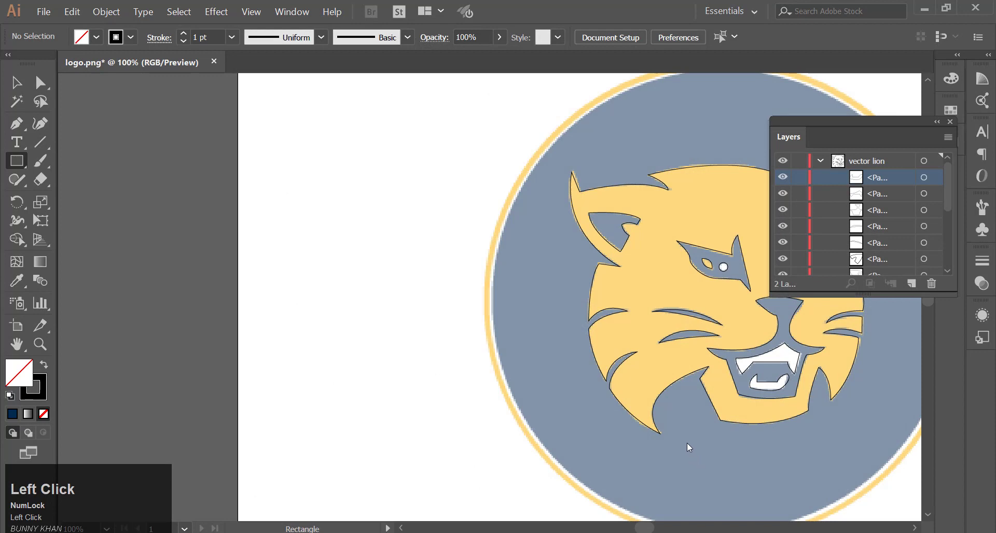
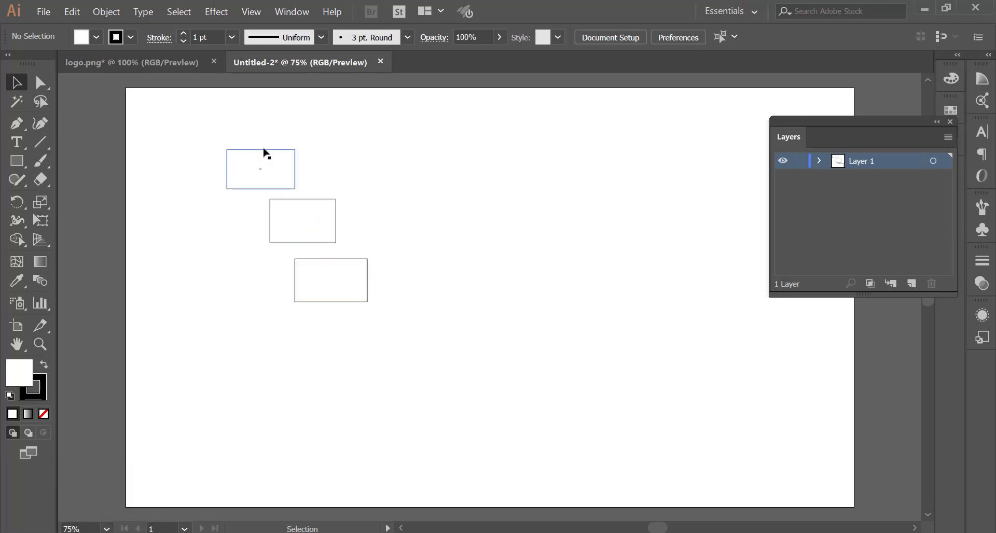
left_click_drag(254, 175, 98, 37)
left_click_drag(99, 37, 373, 267)
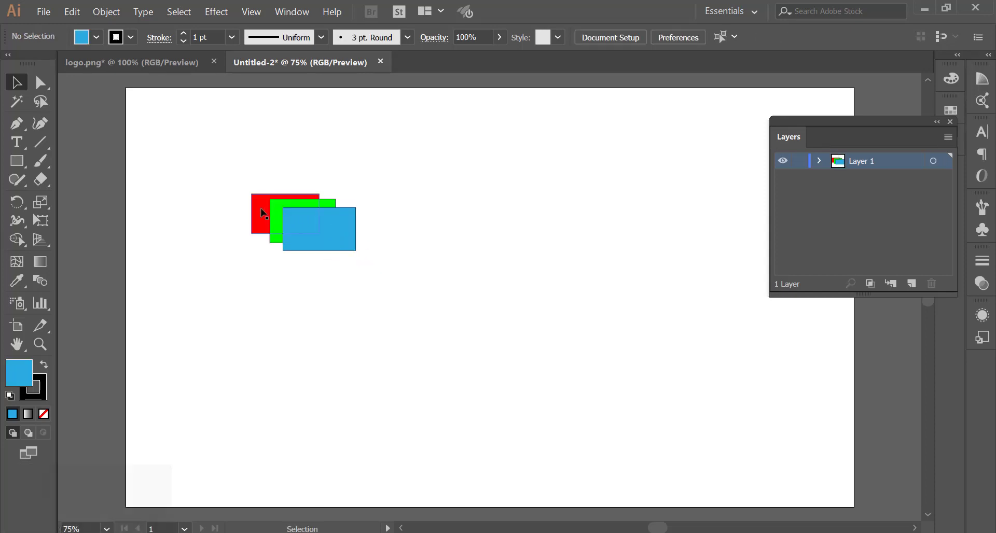
left_click_drag(245, 180, 248, 268)
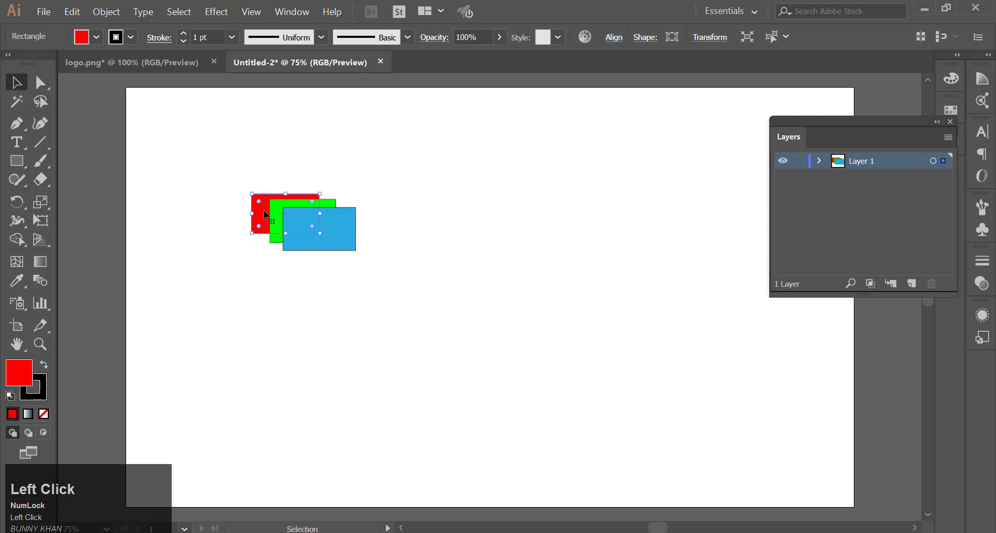
right_click(267, 215)
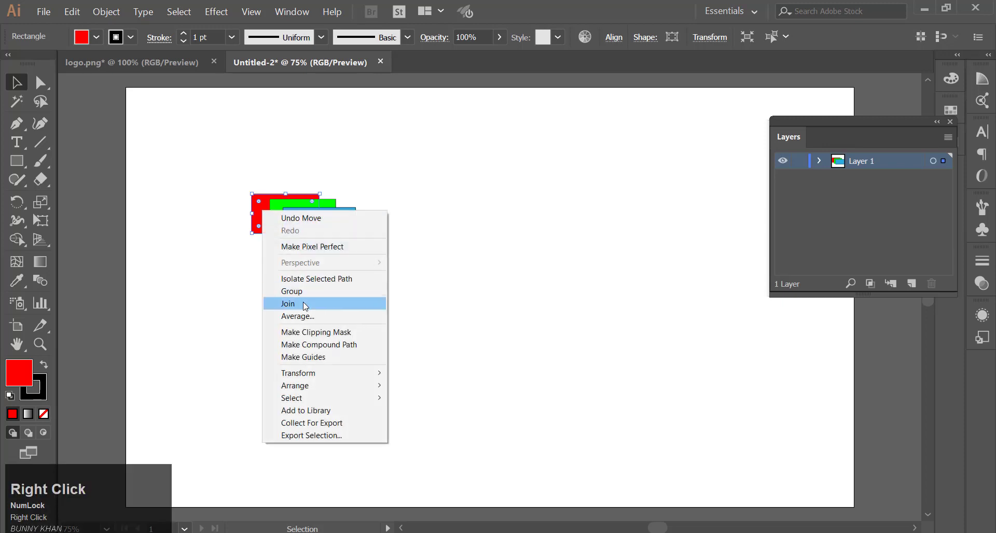
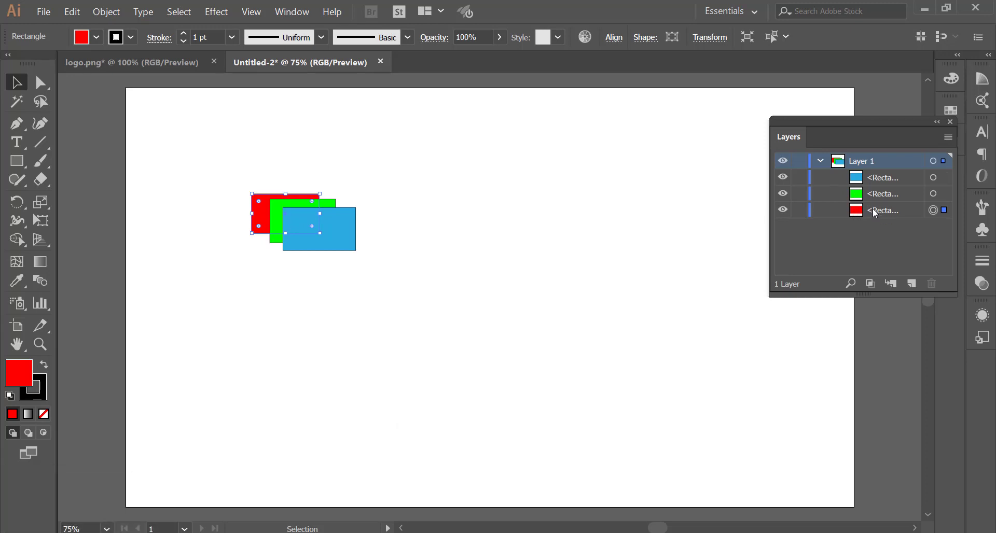
Select the green then the red rectangle to compare their stacking order.
left_click(291, 207)
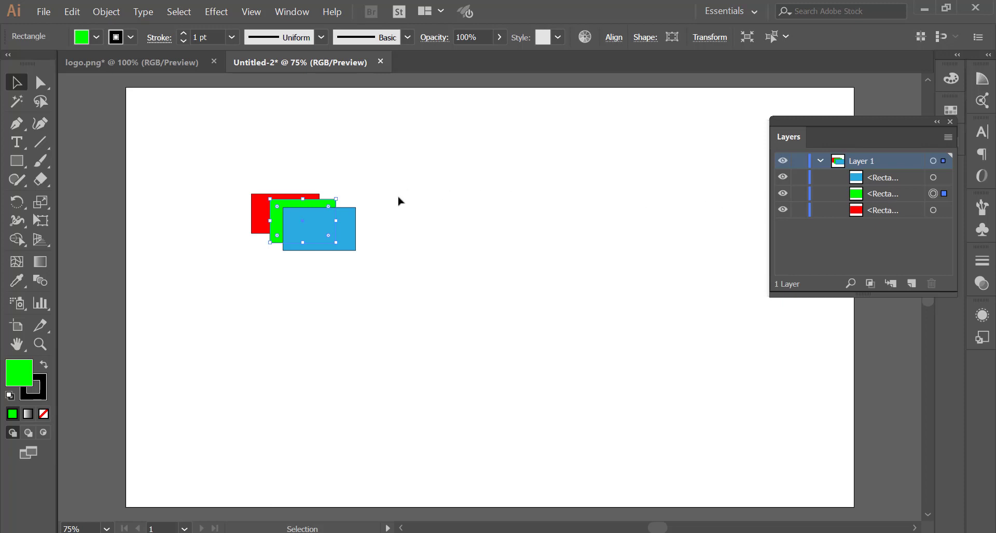
left_click(401, 229)
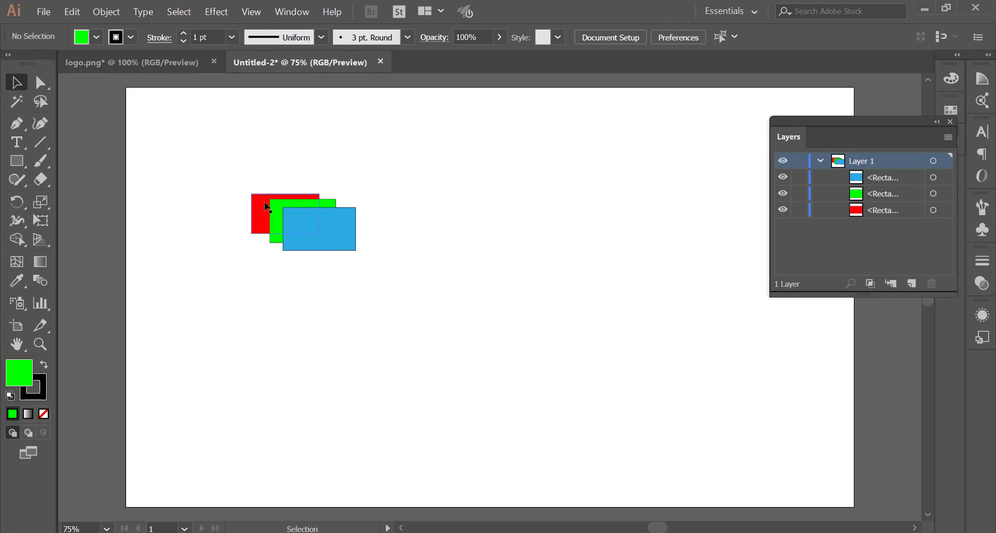
left_click(267, 207)
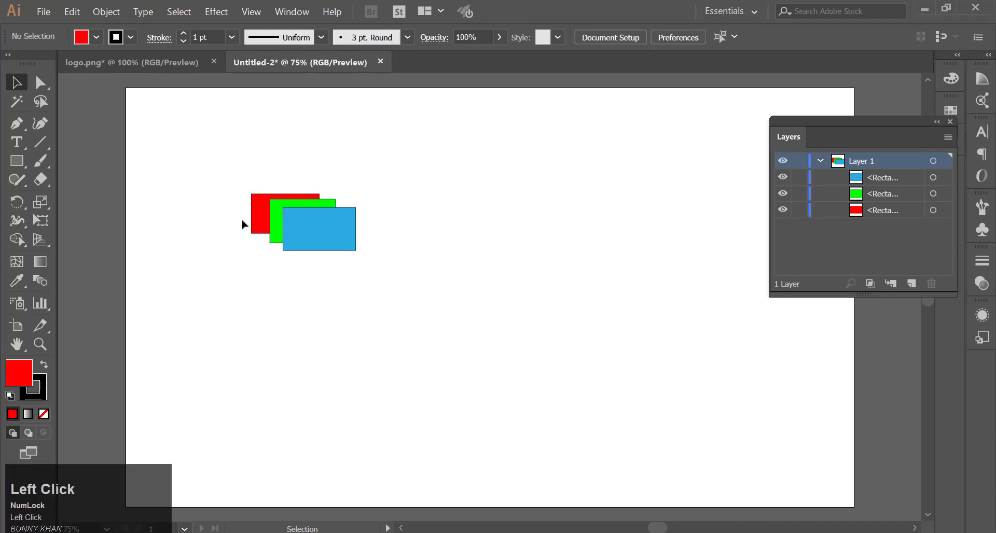
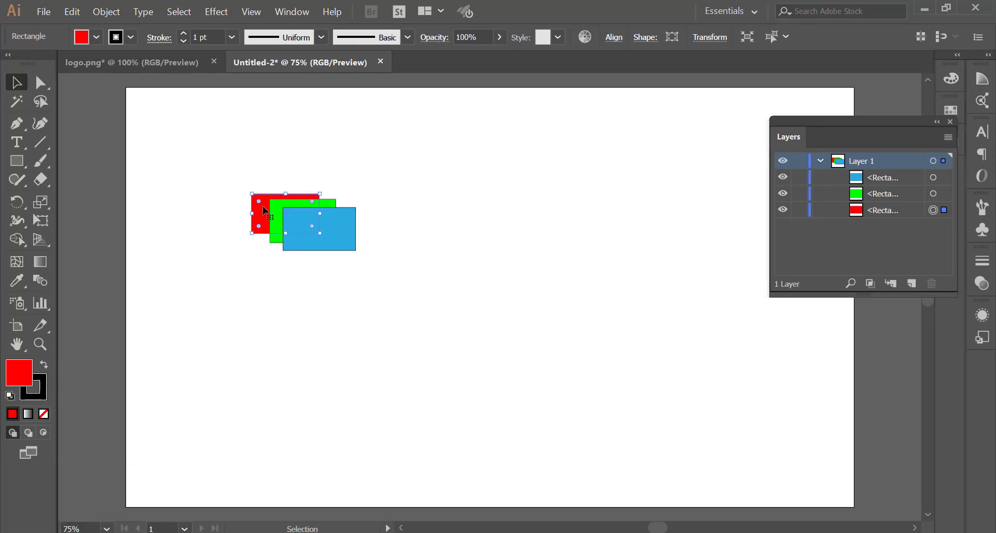
right_click(266, 210)
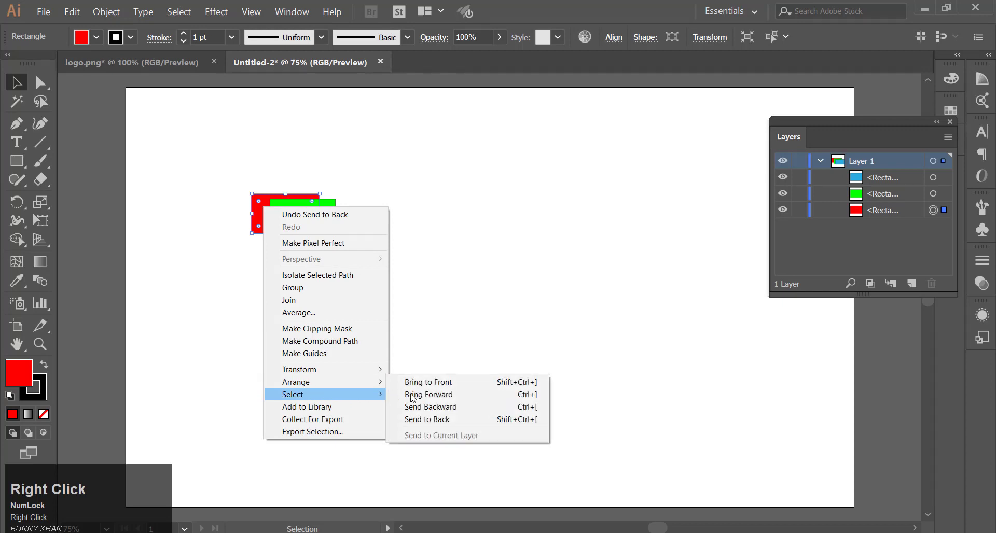
left_click(385, 167)
right_click(314, 201)
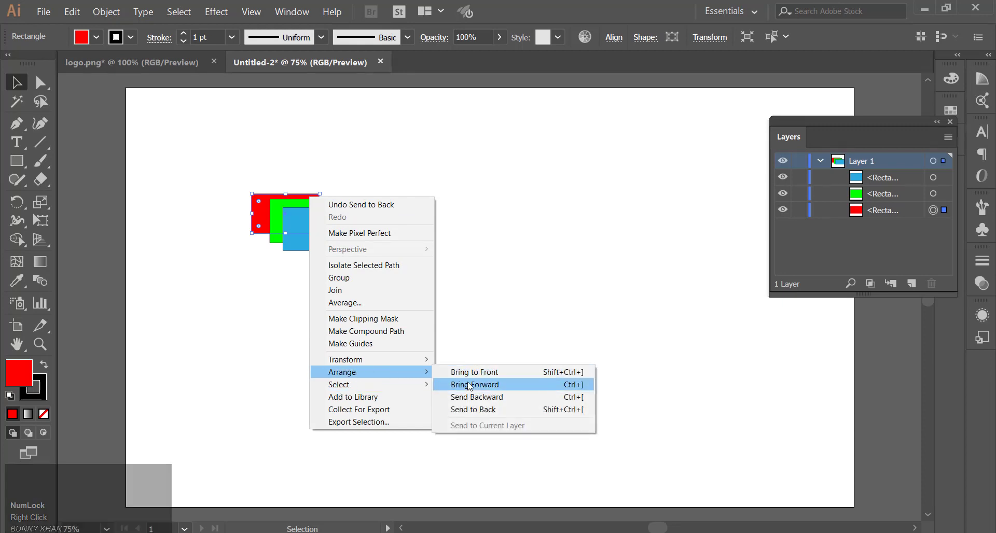
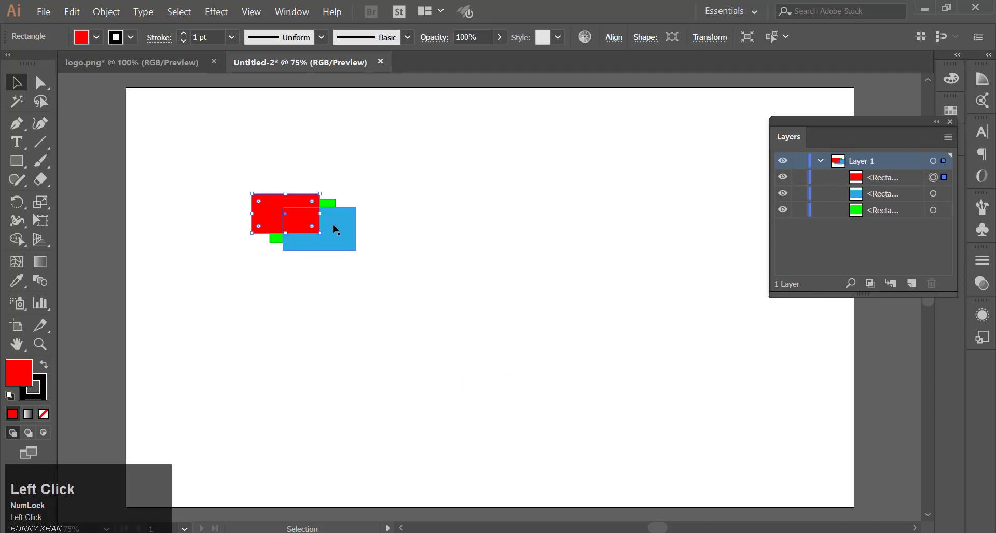
key("ctrl+z")
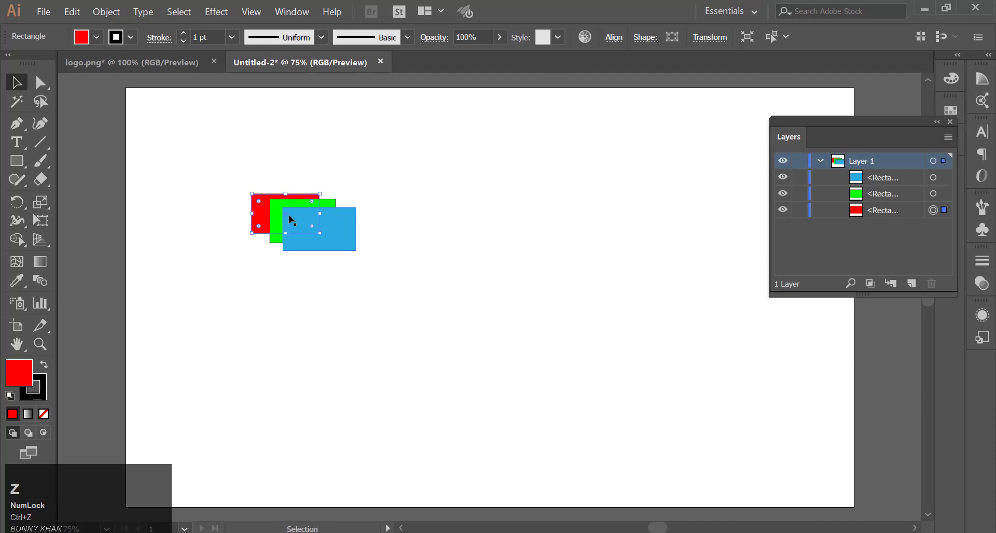
right_click(271, 213)
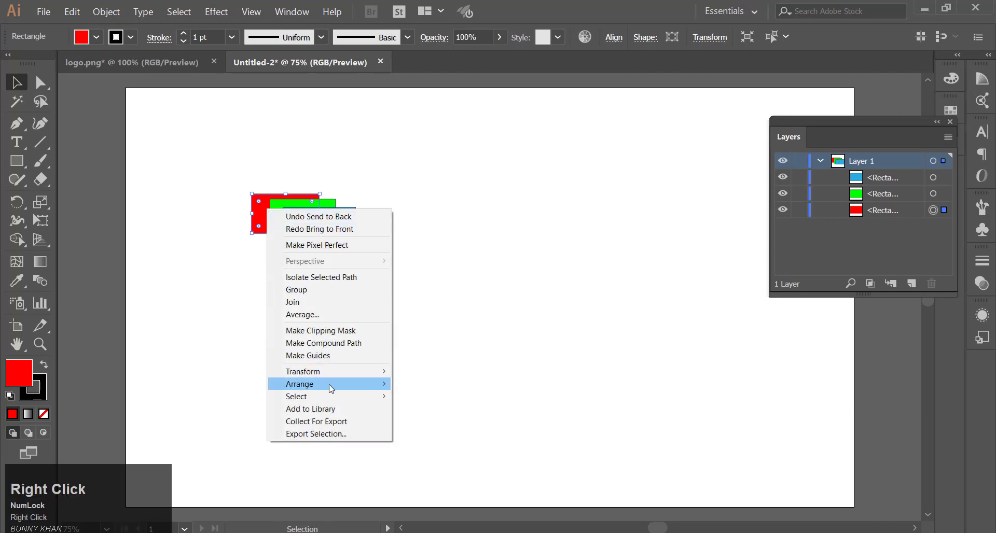
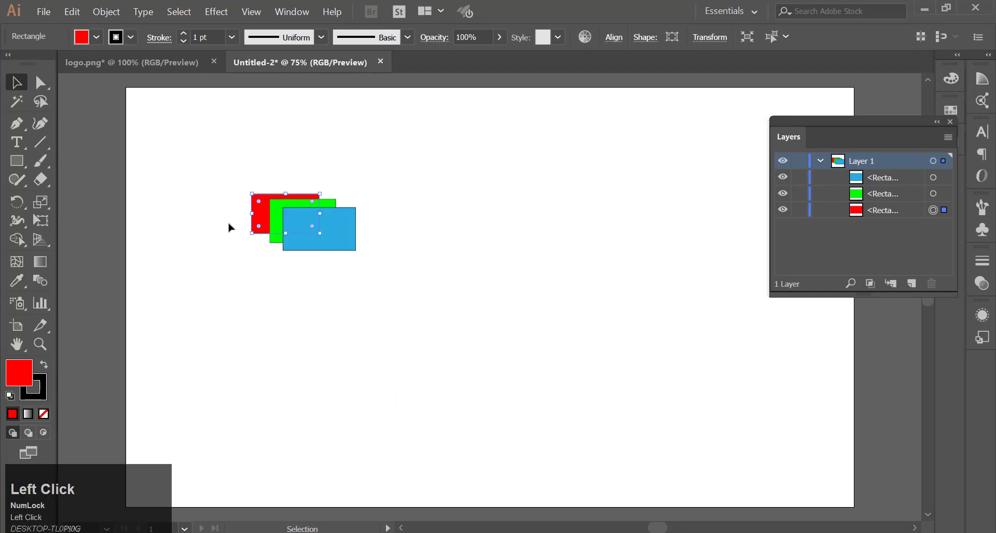
Marquee-select all three practice rectangles together.
left_click_drag(239, 225, 343, 270)
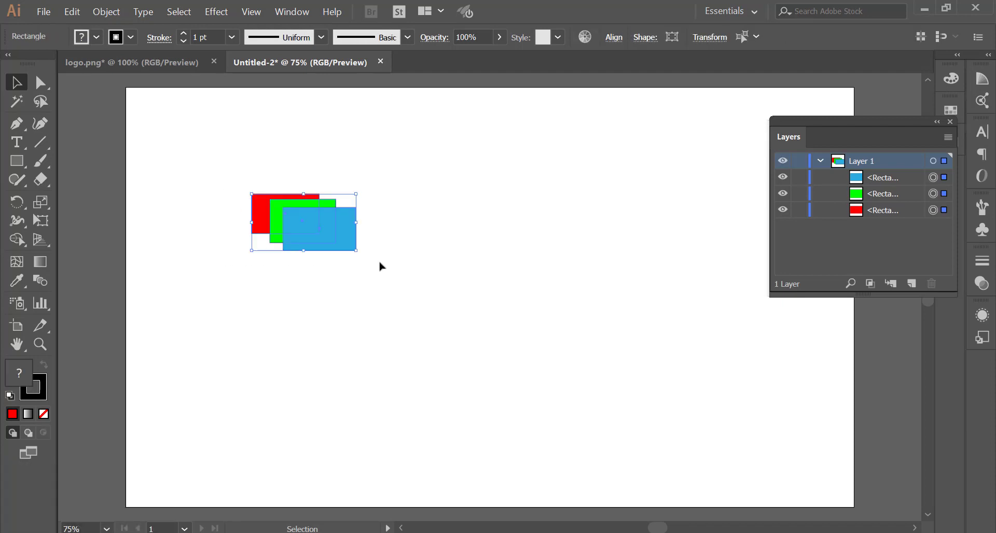
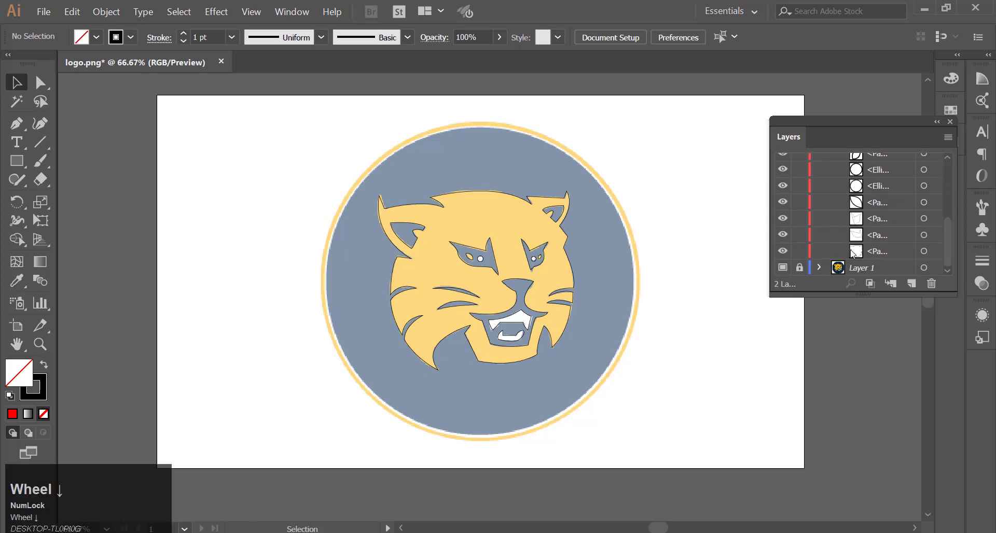
Return to logo.png and expand the vector lion layer's path list at 100% zoom.
scroll("down", 3)
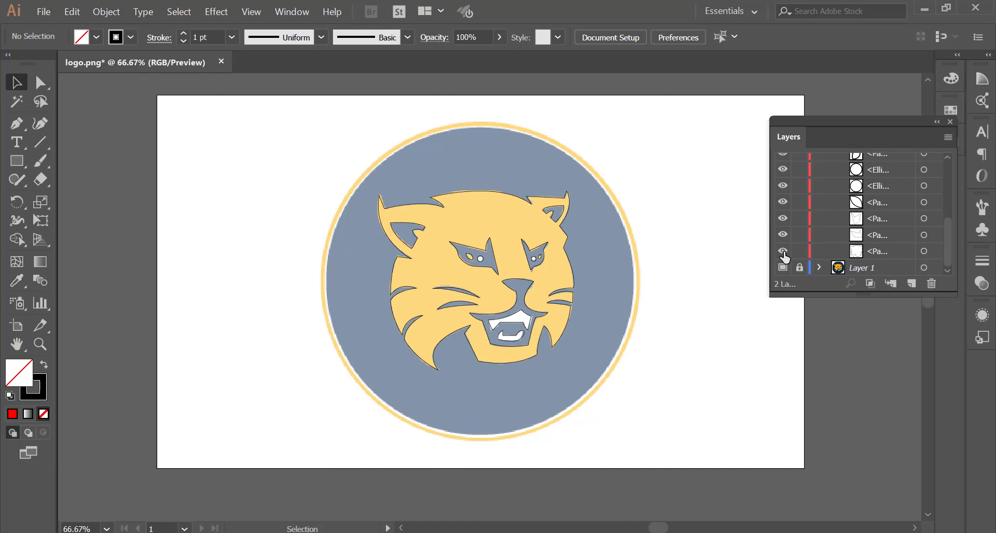
left_click(784, 256)
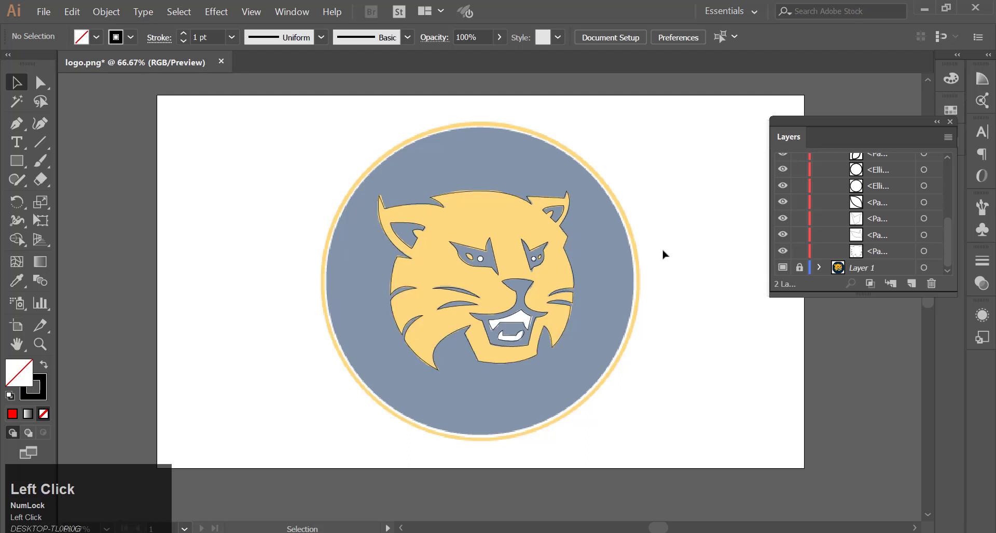
scroll("up", 3)
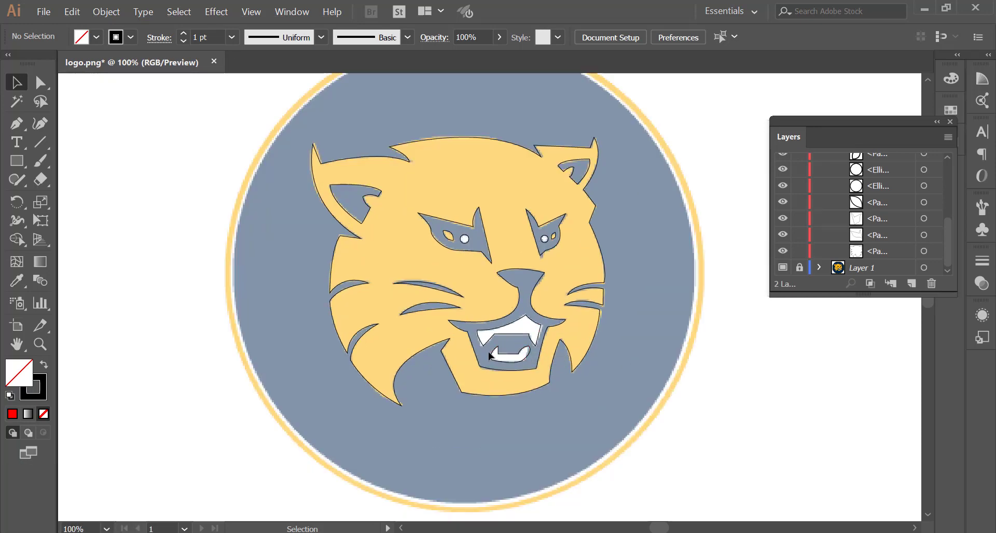
scroll("up", 3)
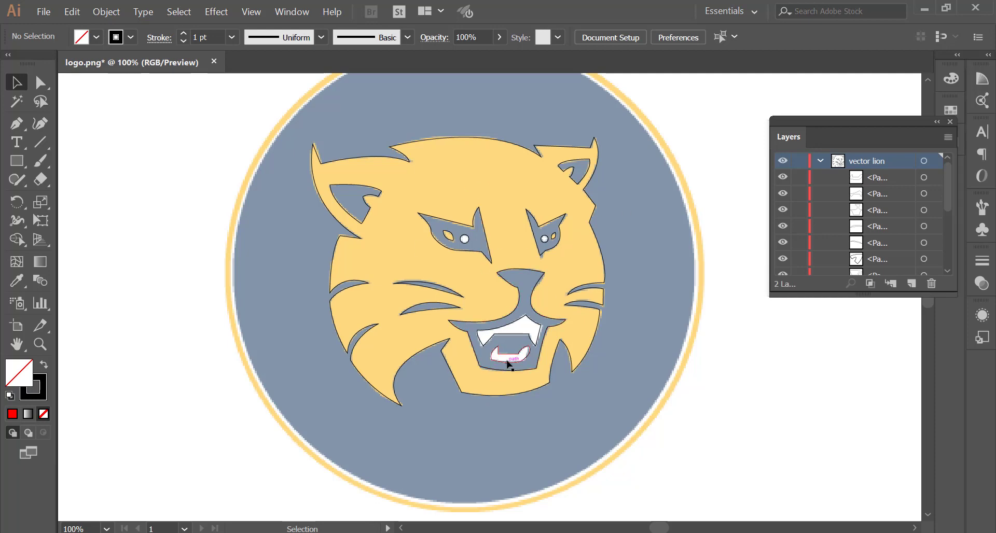
left_click(512, 368)
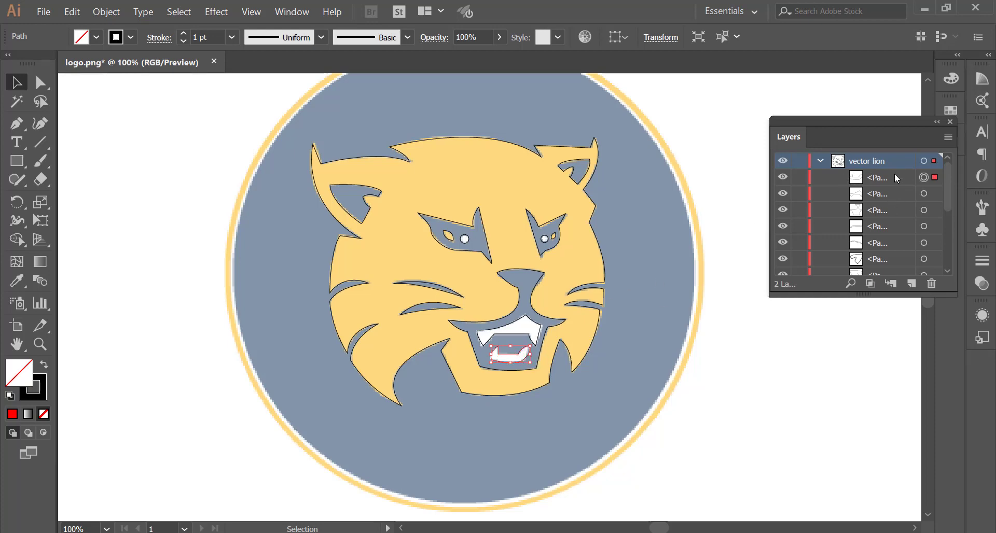
left_click(897, 176)
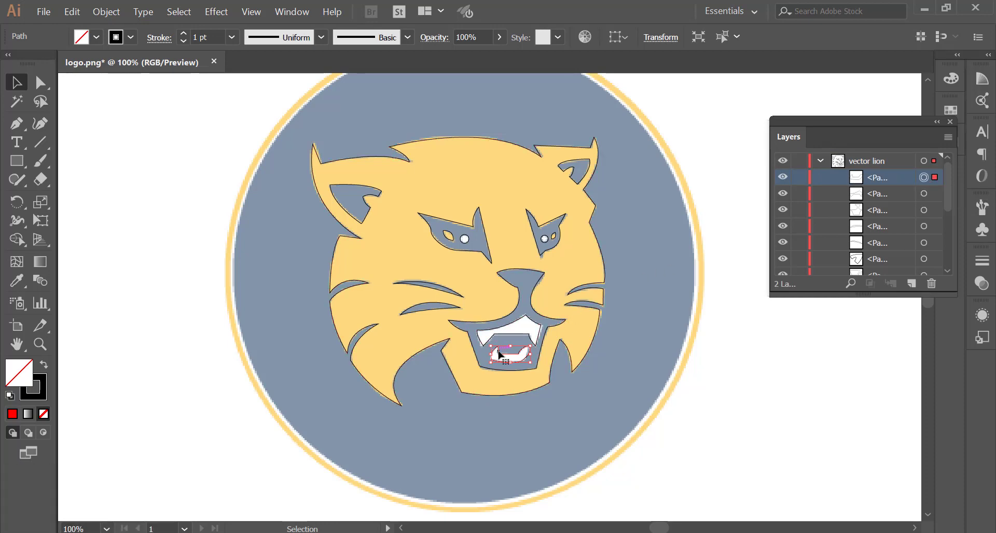
left_click(519, 325)
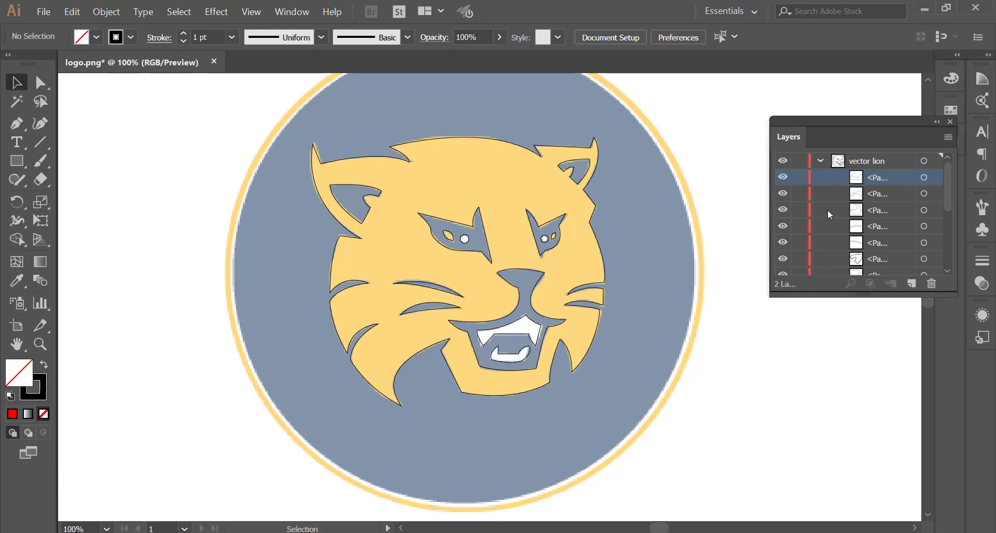
left_click(937, 178)
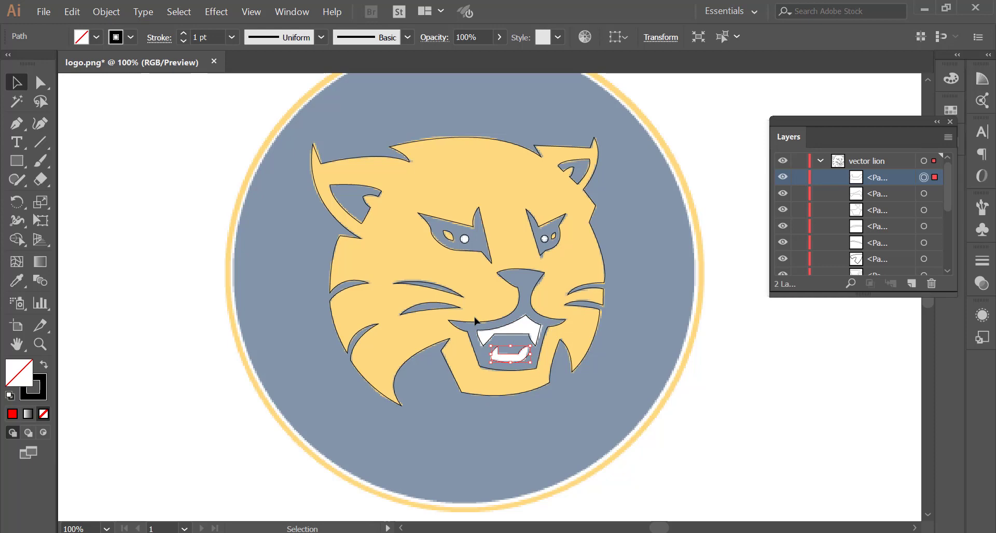
Fill the tongue path white with the Eyedropper, then select the upper teeth path for the same treatment.
scroll("down", 3)
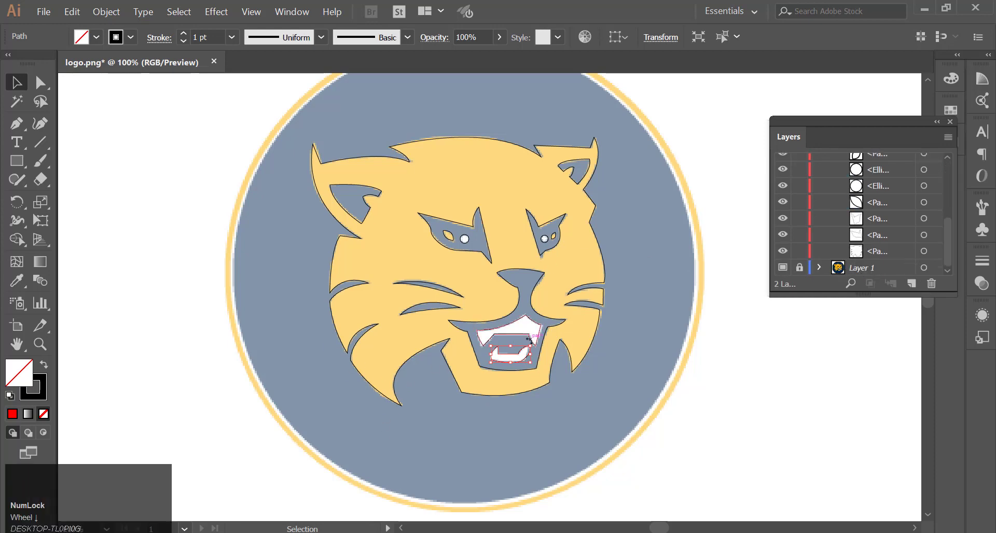
left_click(10, 279)
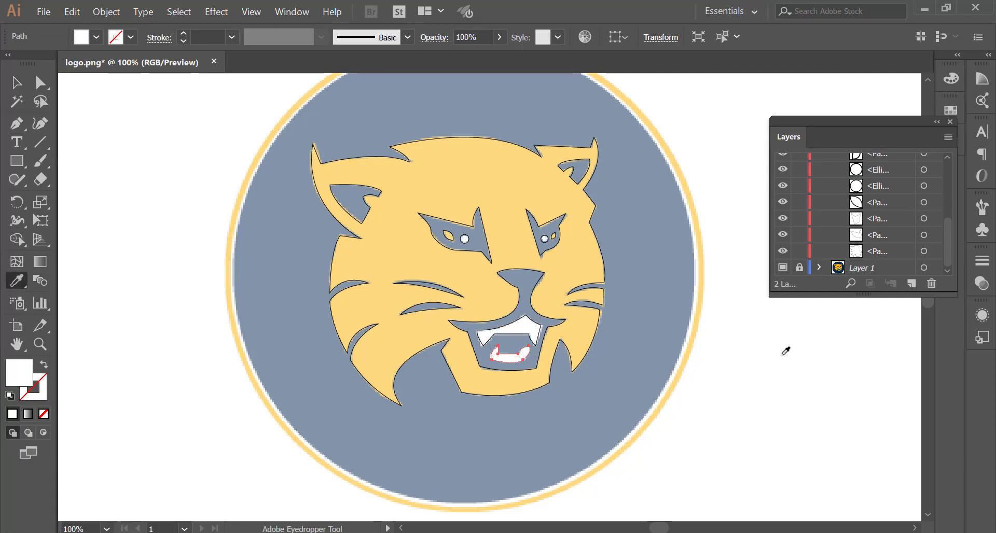
scroll("down", 3)
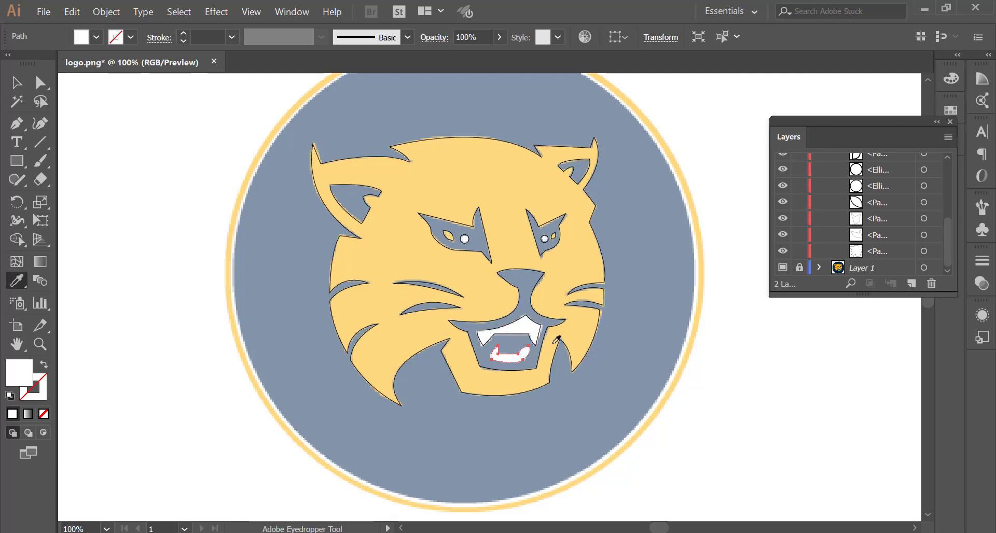
scroll("up", 3)
left_click(938, 196)
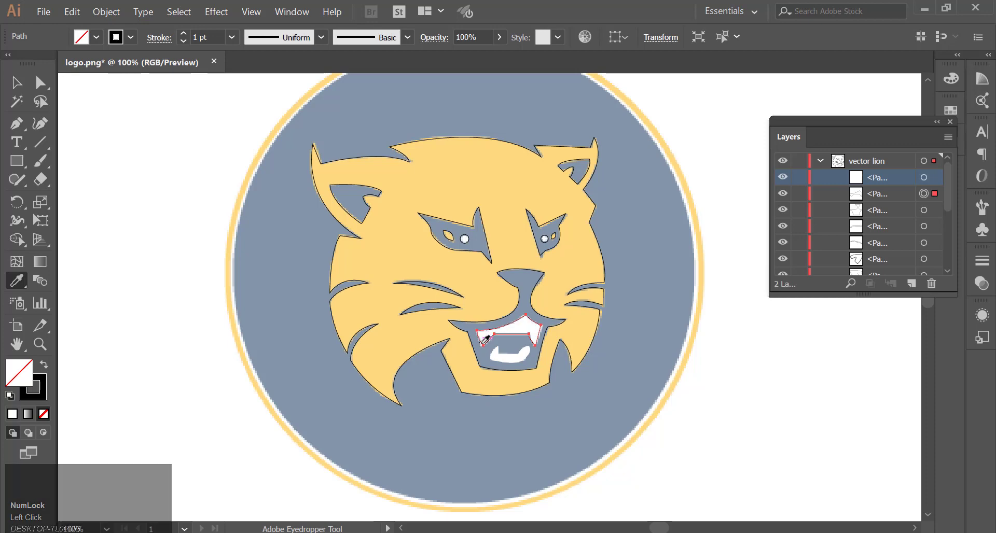
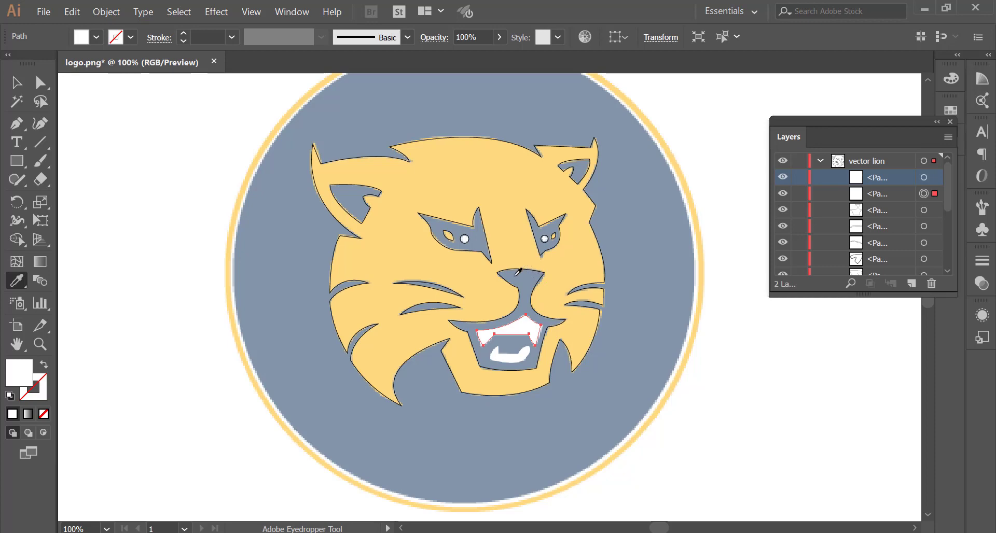
Recolor the mouth outline, the two strokes beneath the eye and the left inner ear dark navy.
left_click(941, 210)
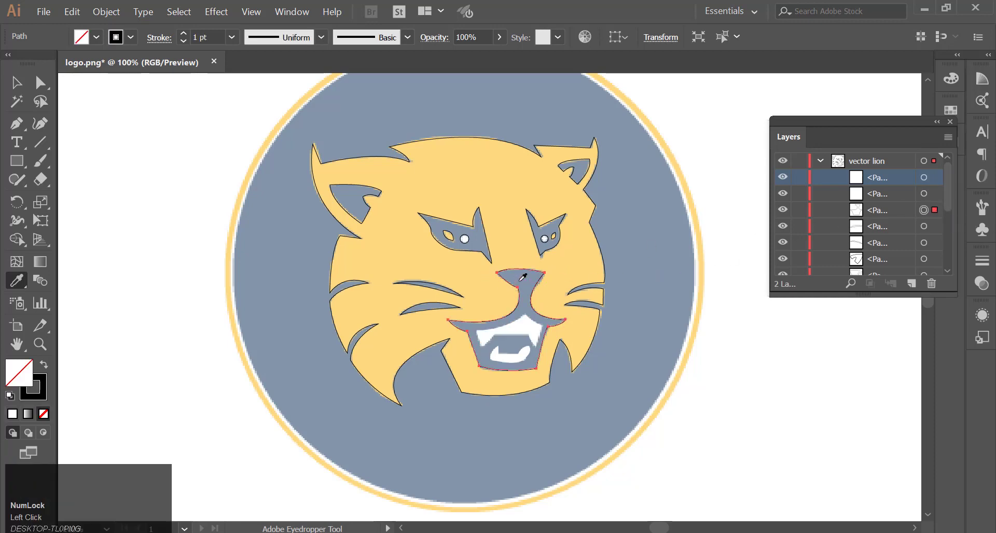
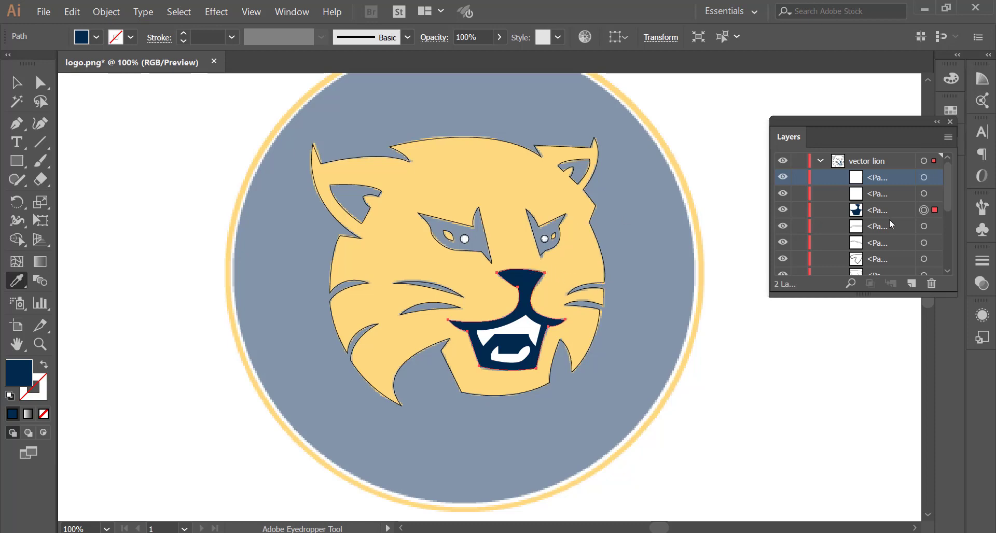
left_click(938, 228)
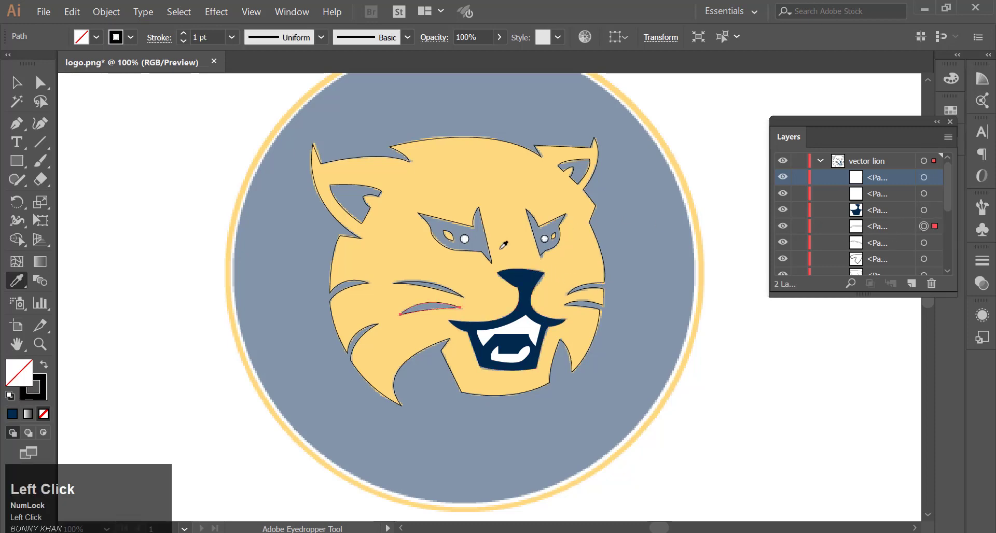
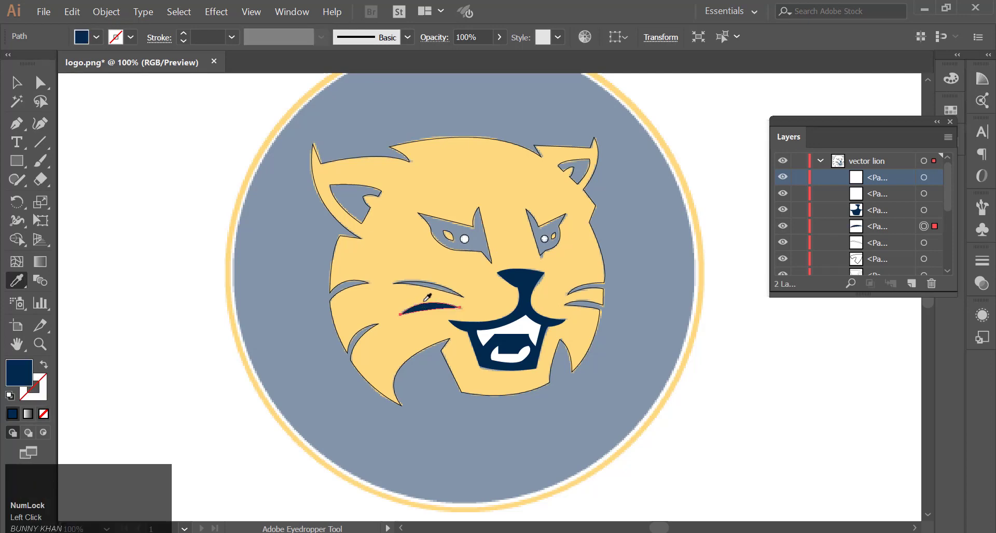
left_click(939, 245)
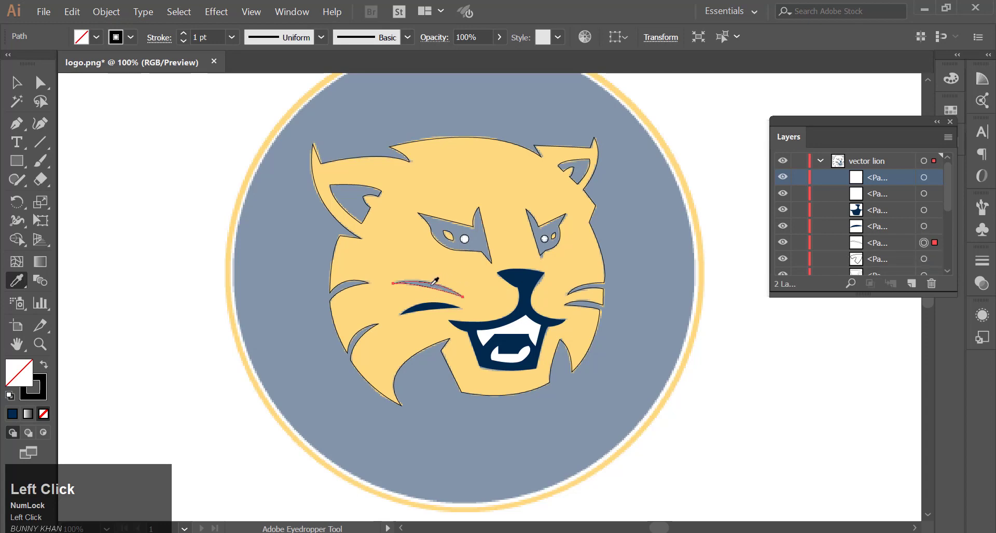
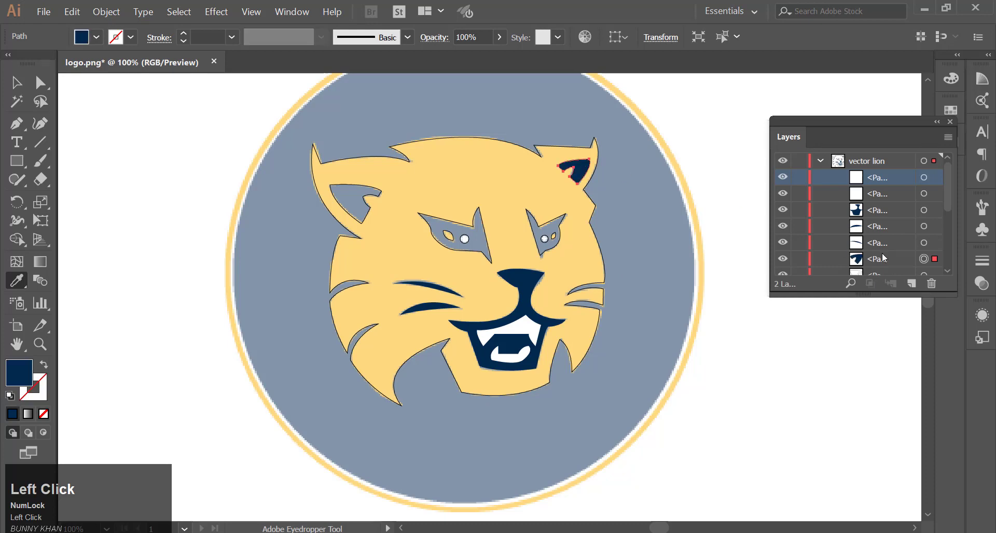
scroll("down", 3)
left_click(936, 179)
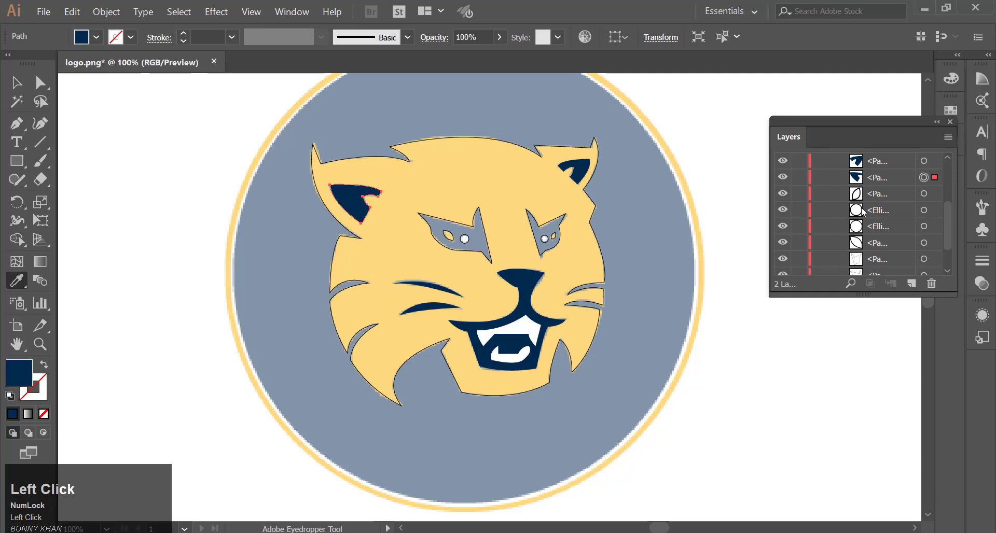
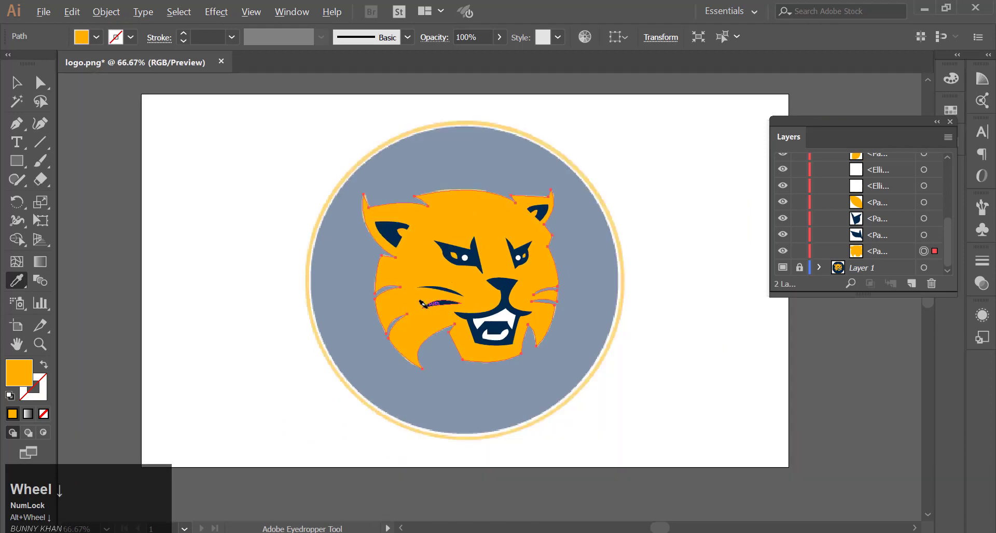
Draw a large orange circle overlapping the right side of the logo.
scroll("down", 3)
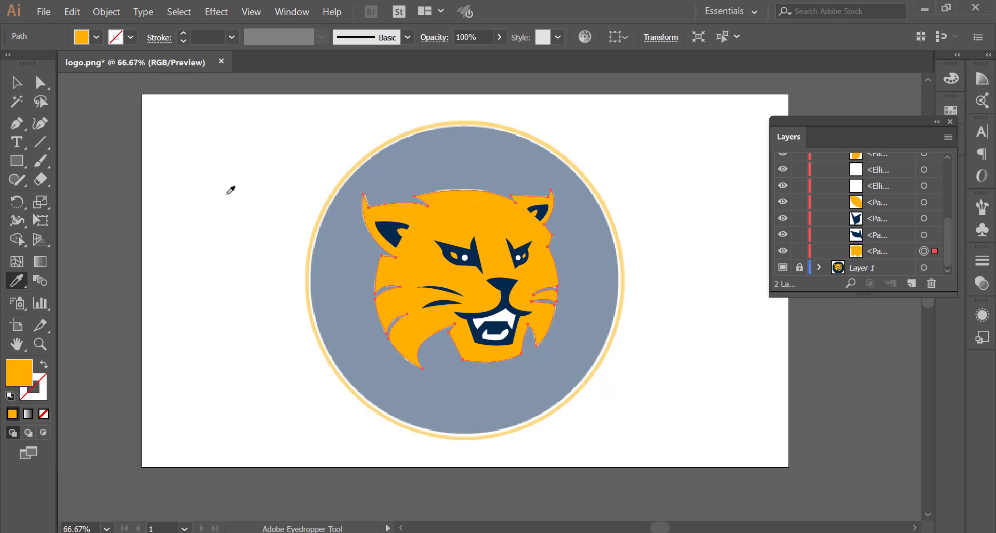
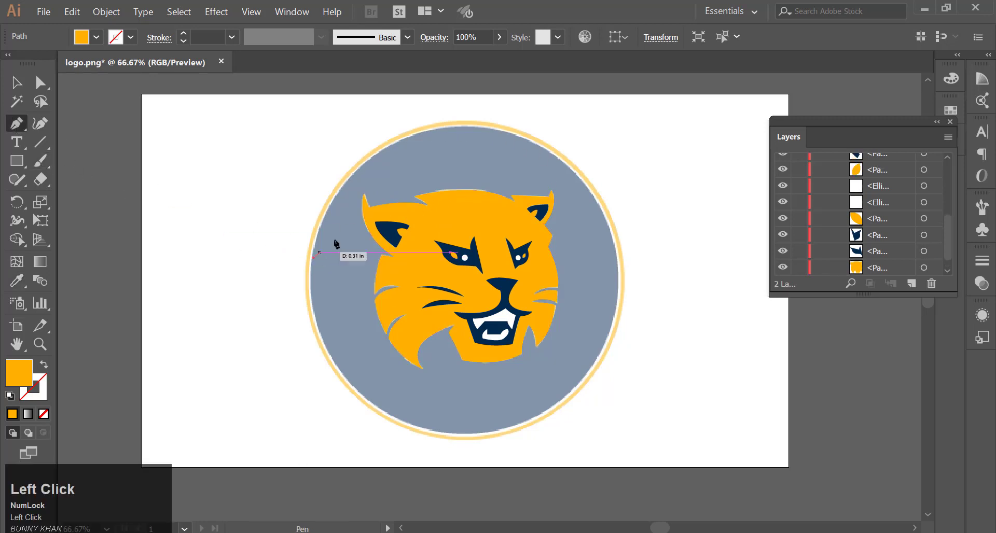
left_click_drag(589, 186, 17, 88)
left_click(17, 88)
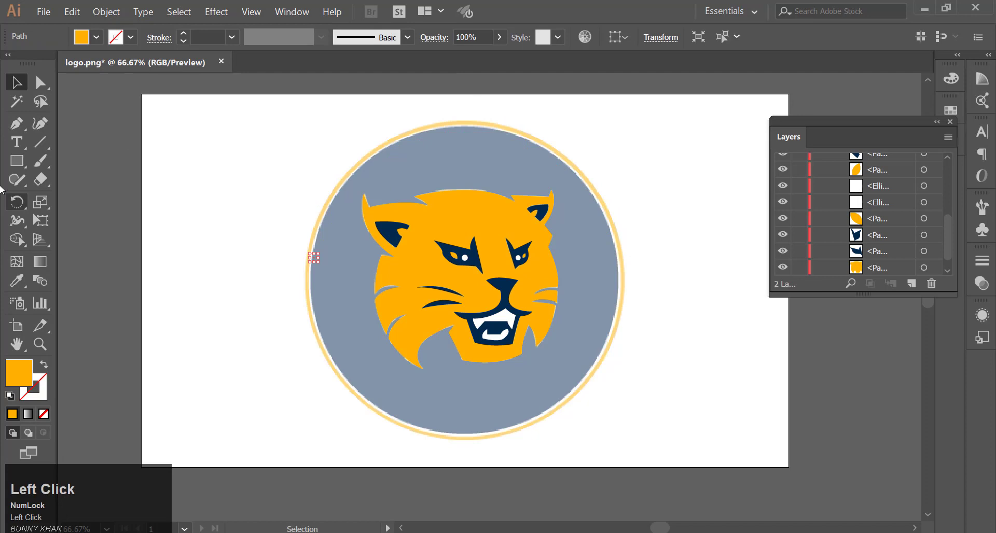
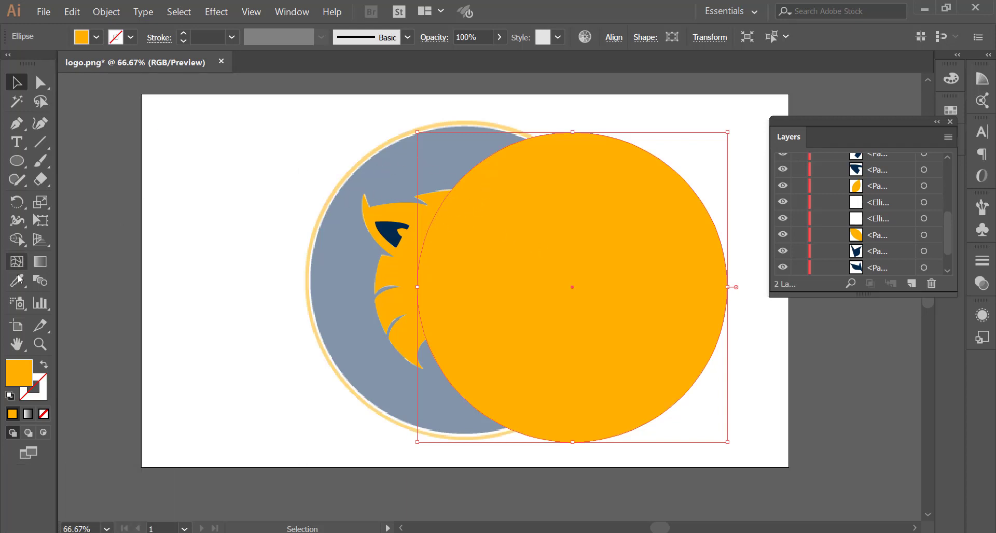
Eyedrop the navy colour onto the circle and grab it to align with the grey backdrop circle.
left_click(21, 279)
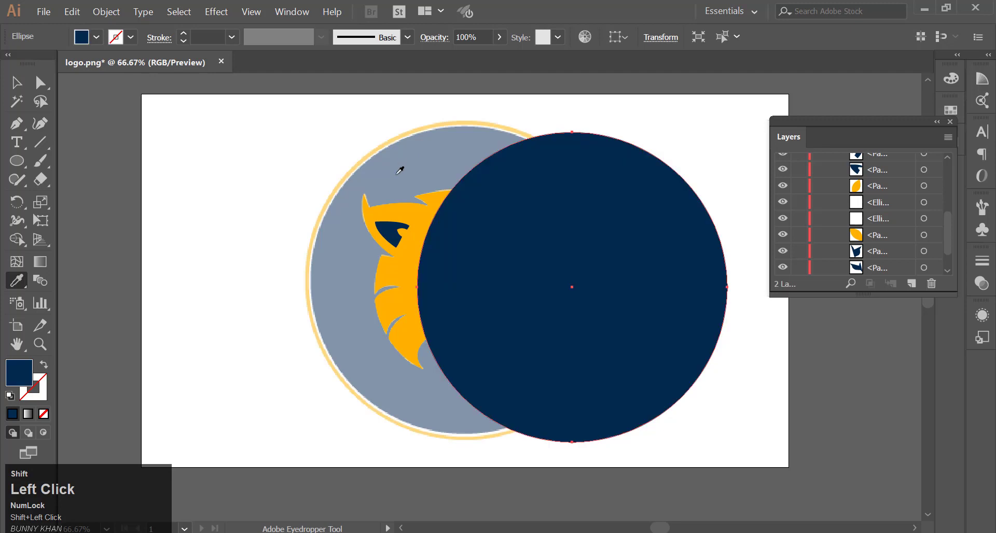
left_click(19, 84)
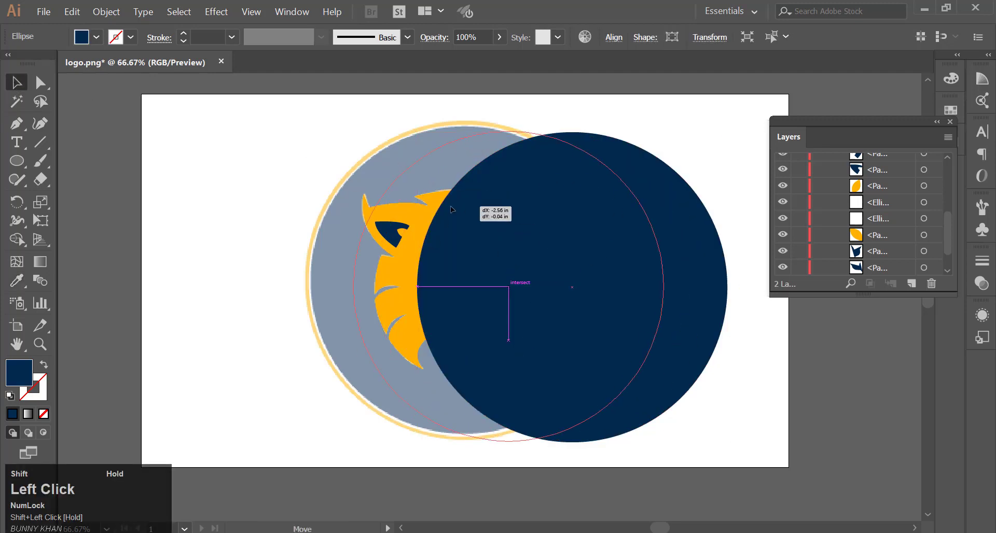
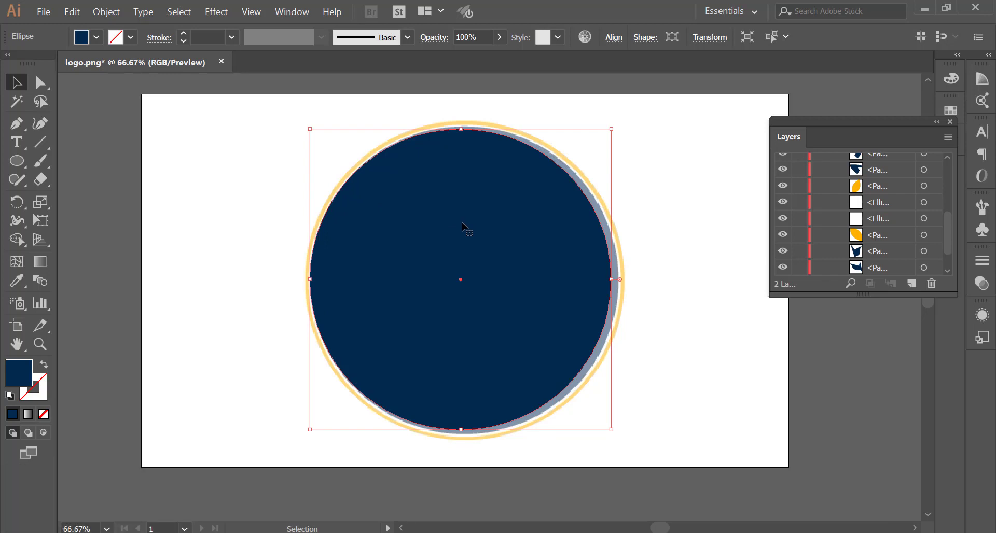
Send the navy circle behind the bobcat via Arrange > Send to Back.
right_click(467, 227)
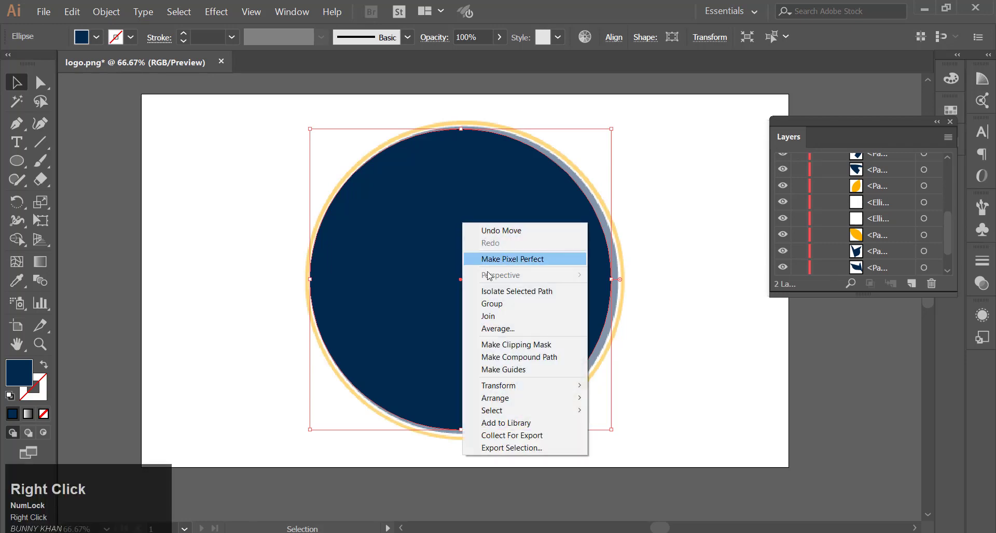
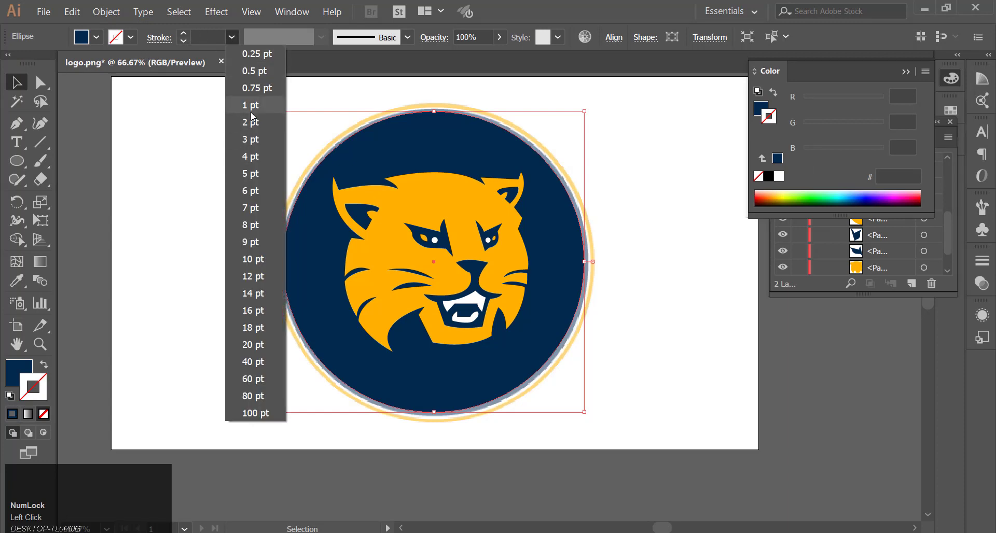
Set a 20 pt stroke on the circle, sample the orange and undo the accidental orange fill.
left_click(125, 36)
left_click(235, 39)
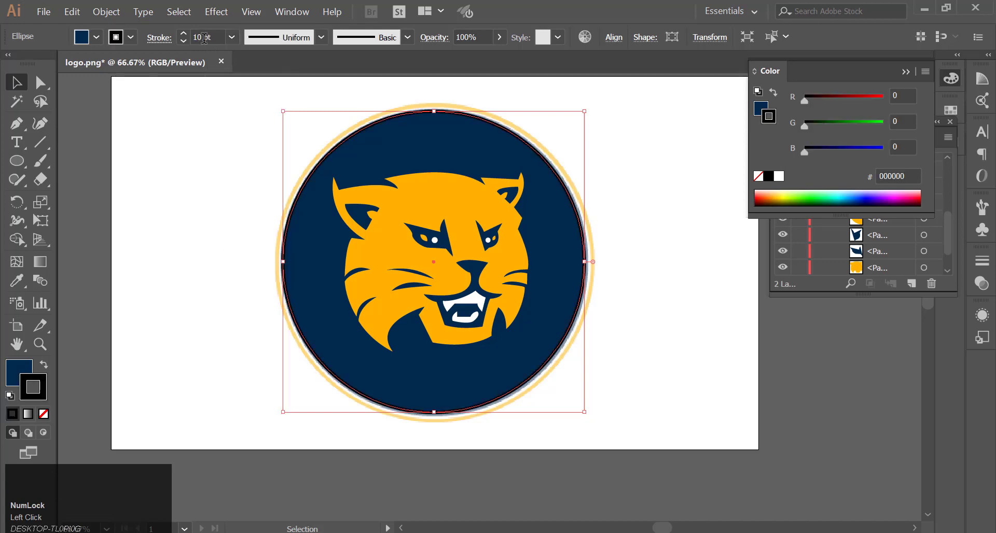
scroll("up", 3)
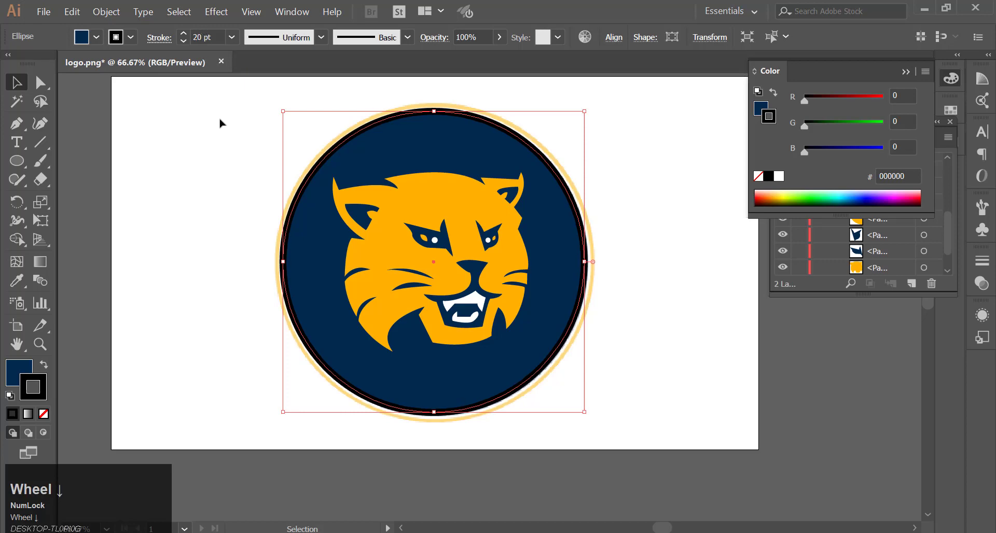
scroll("down", 3)
left_click(25, 281)
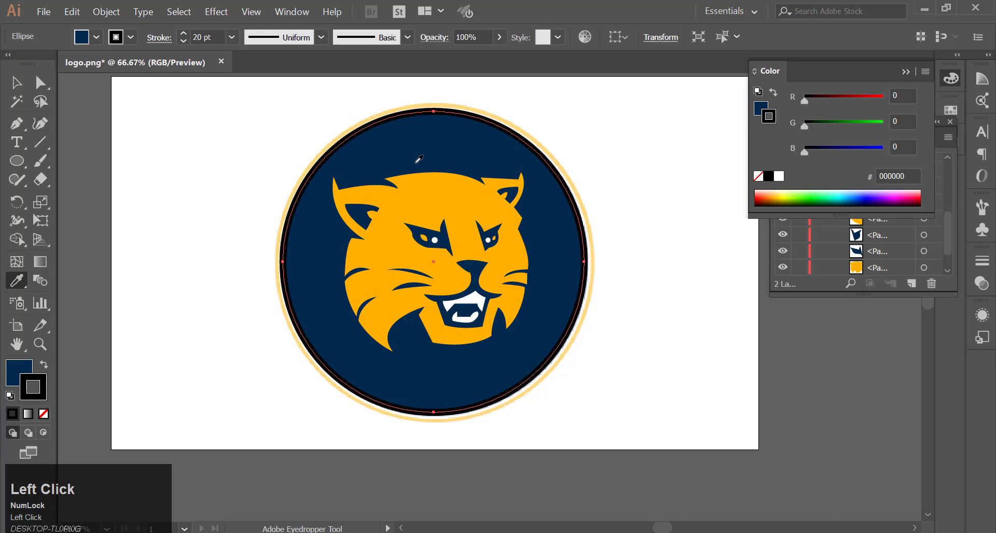
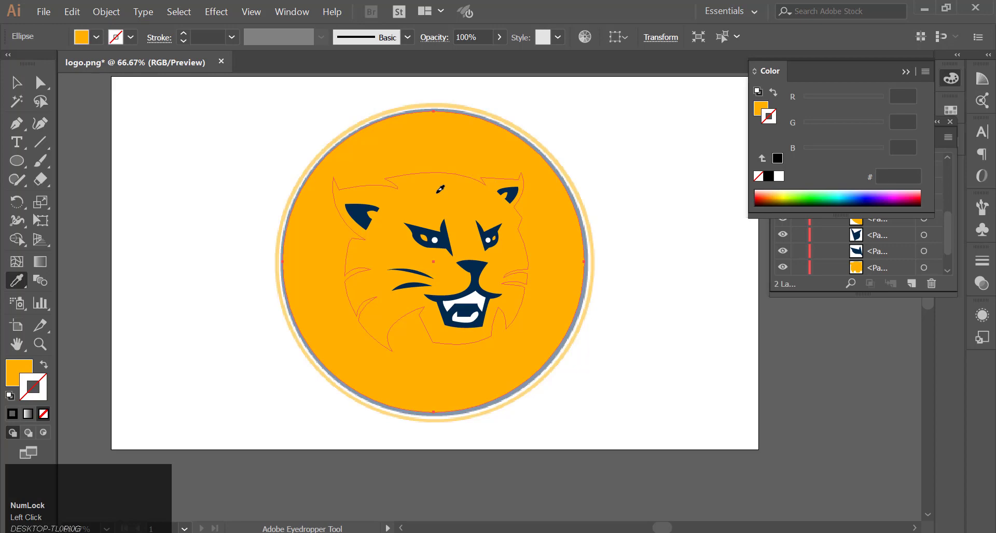
key("ctrl+z")
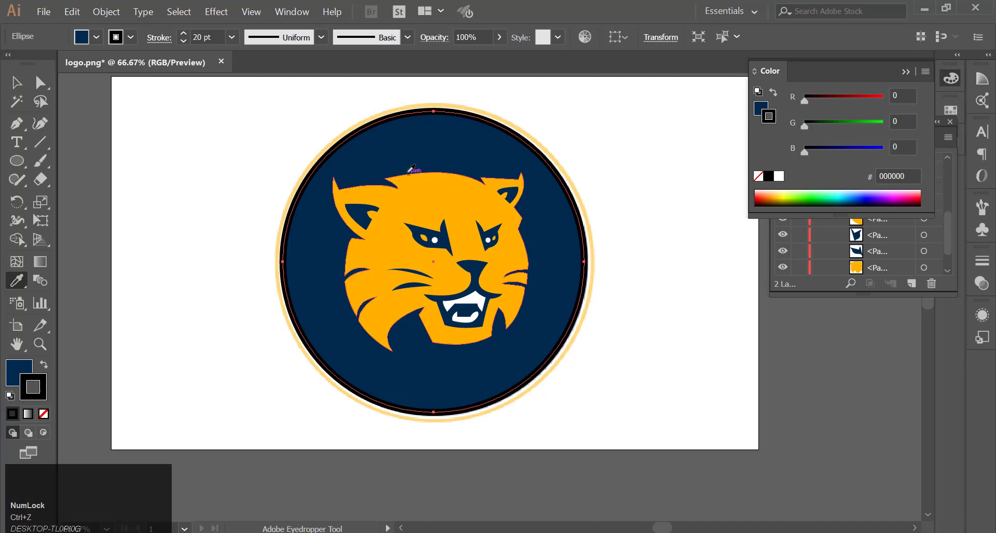
Apply the sampled orange to the circle's stroke, giving the navy badge an orange ring.
left_click_drag(137, 36, 24, 84)
left_click(23, 84)
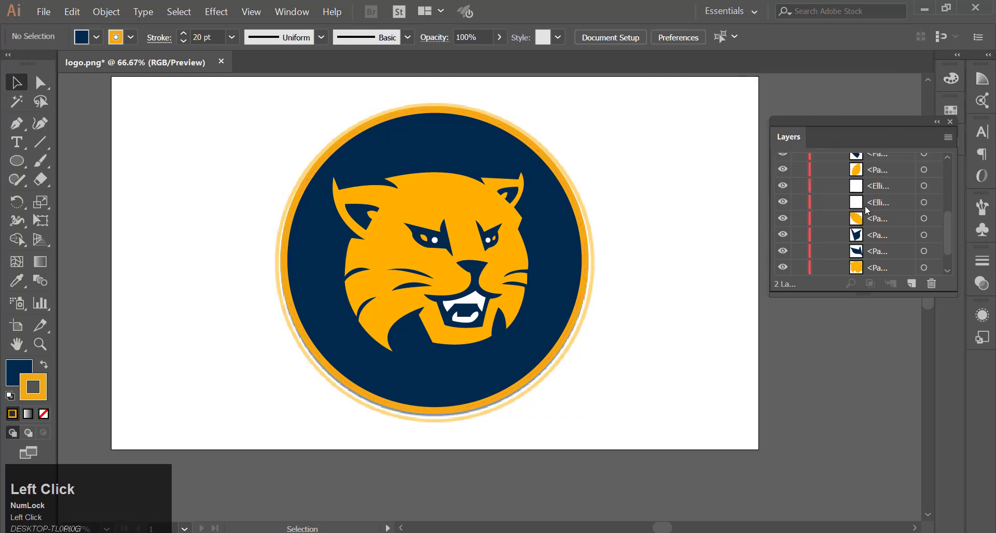
Select Layer 1 holding the original image and bring up the Layers panel menu to untick Template.
scroll("down", 3)
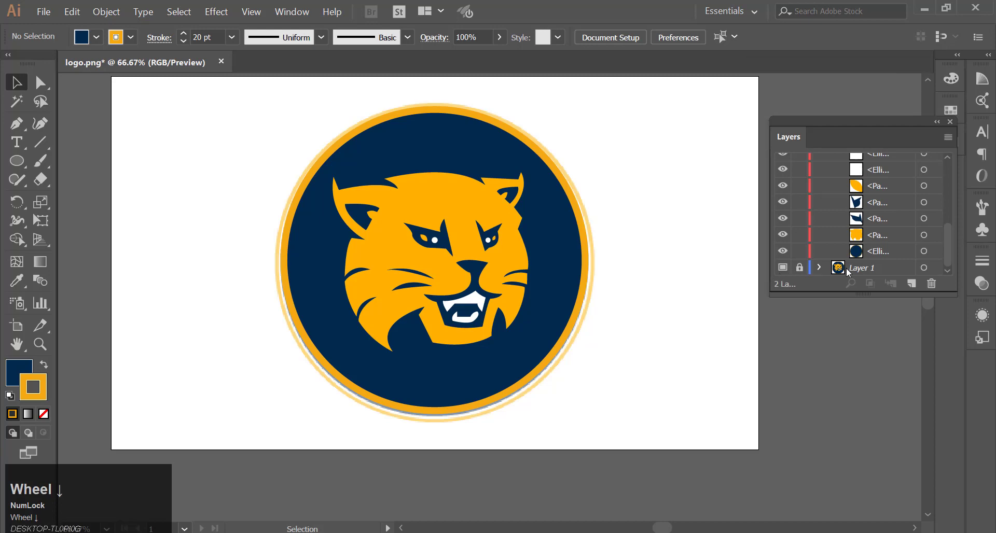
left_click(894, 269)
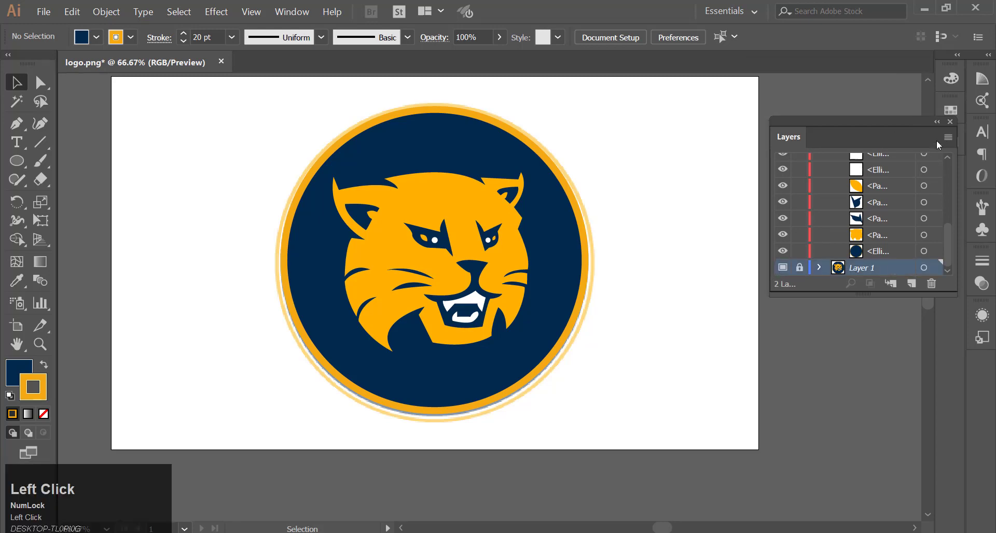
left_click(949, 144)
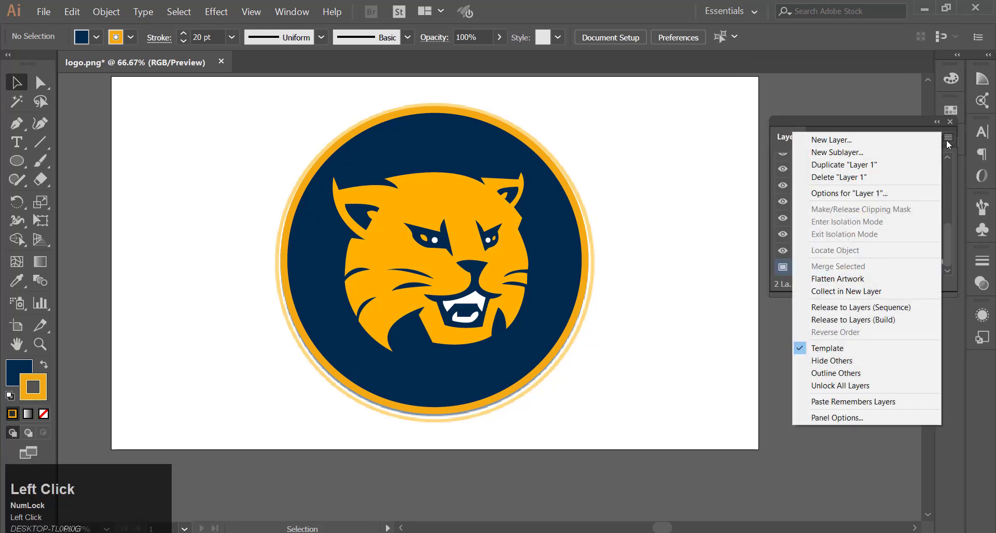
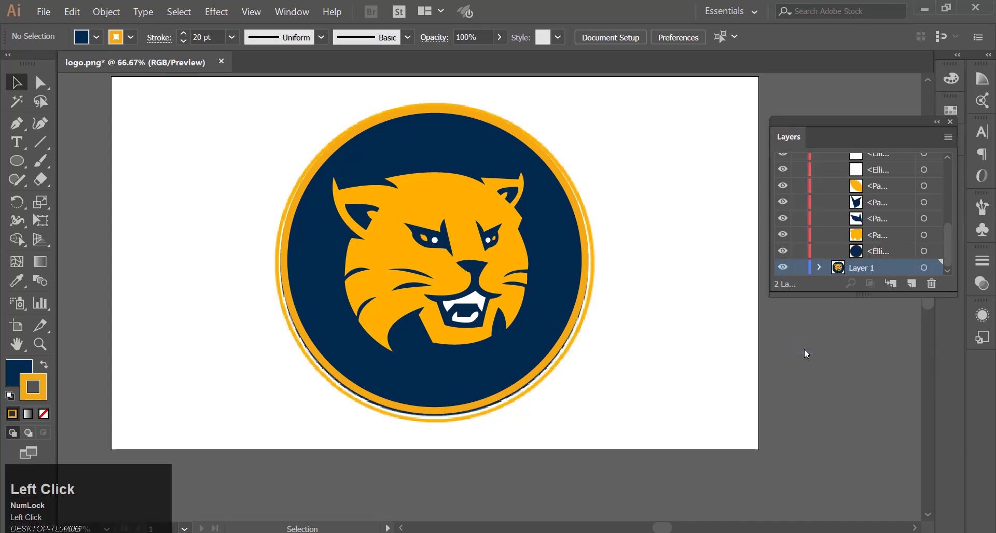
Lock the original image layer and name the tracing layer 'vector lion', undoing two stray drags.
scroll("down", 3)
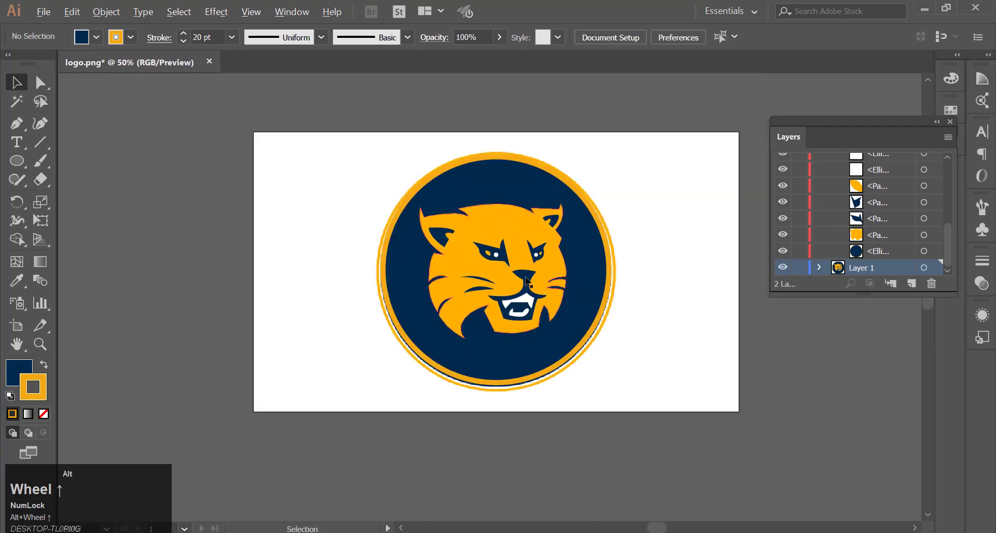
left_click_drag(323, 210, 804, 280)
scroll("down", 3)
left_click(800, 272)
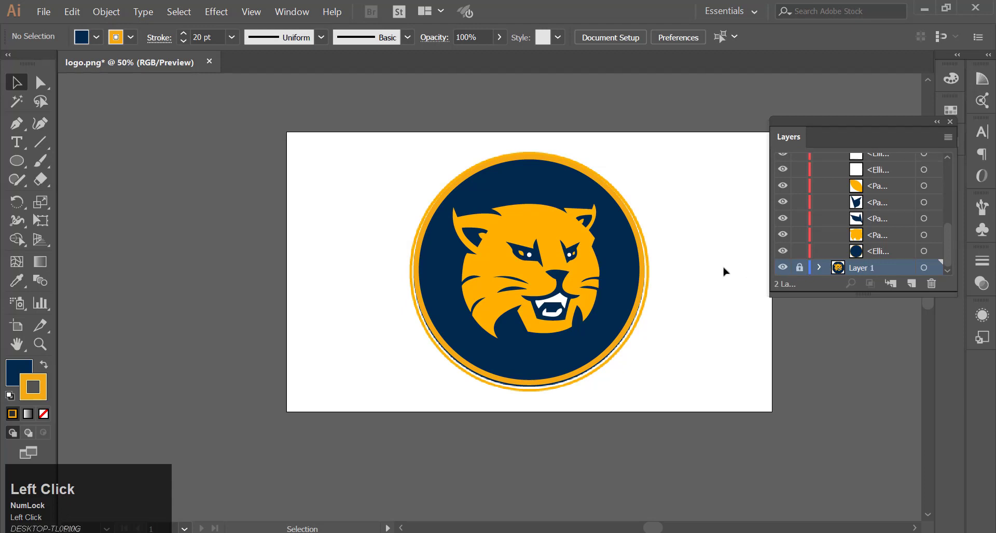
left_click_drag(373, 141, 356, 257)
key("ctrl+z")
left_click_drag(360, 168, 331, 228)
key("ctrl+z")
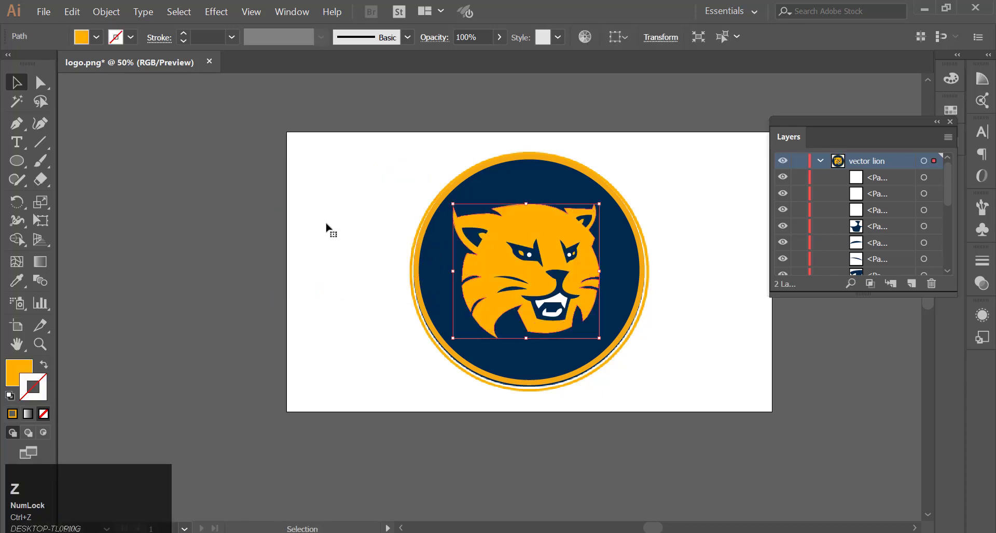
Marquee-select all the traced bobcat shapes and group them together.
left_click_drag(372, 164, 504, 254)
right_click(504, 253)
left_click(552, 315)
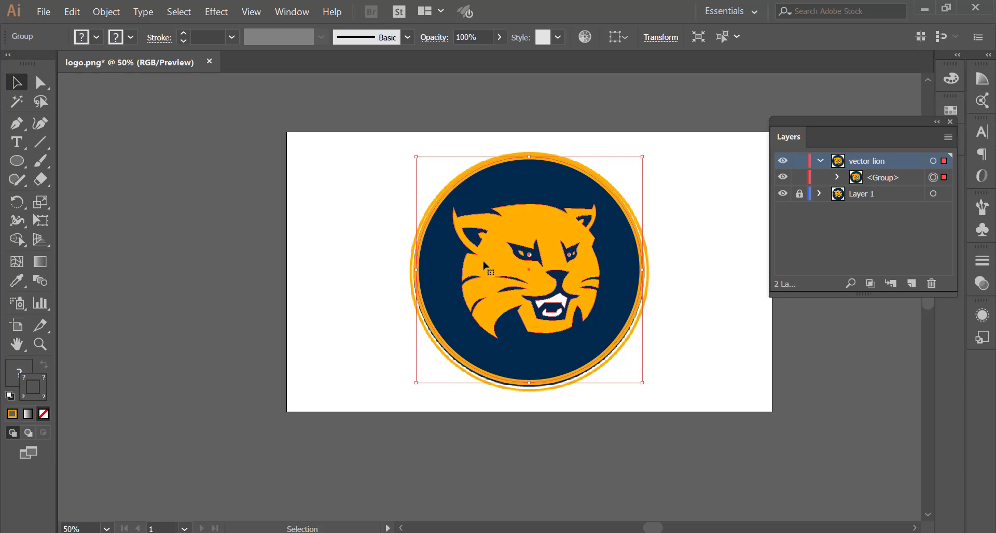
Move the grouped vector logo to the left of the original raster image for comparison.
left_click_drag(178, 191, 576, 249)
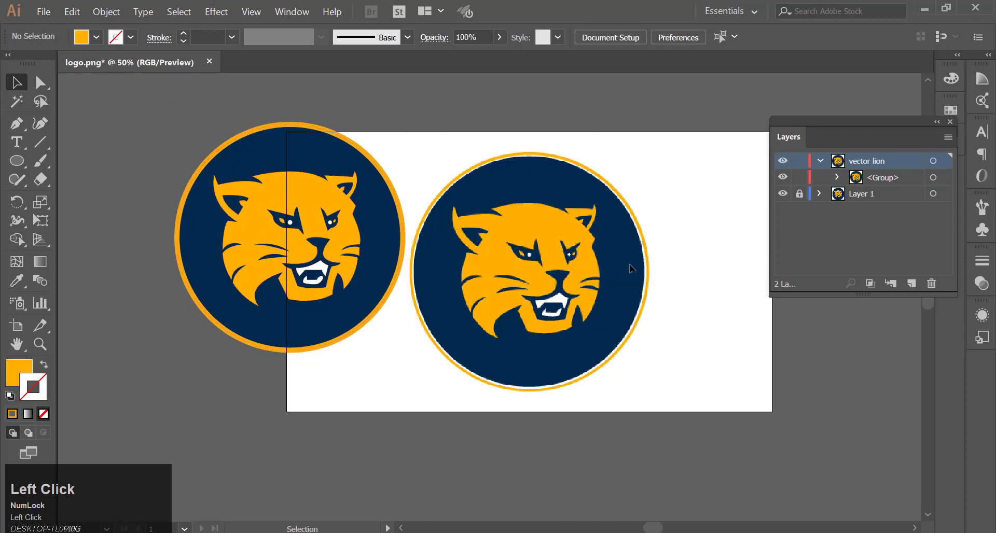
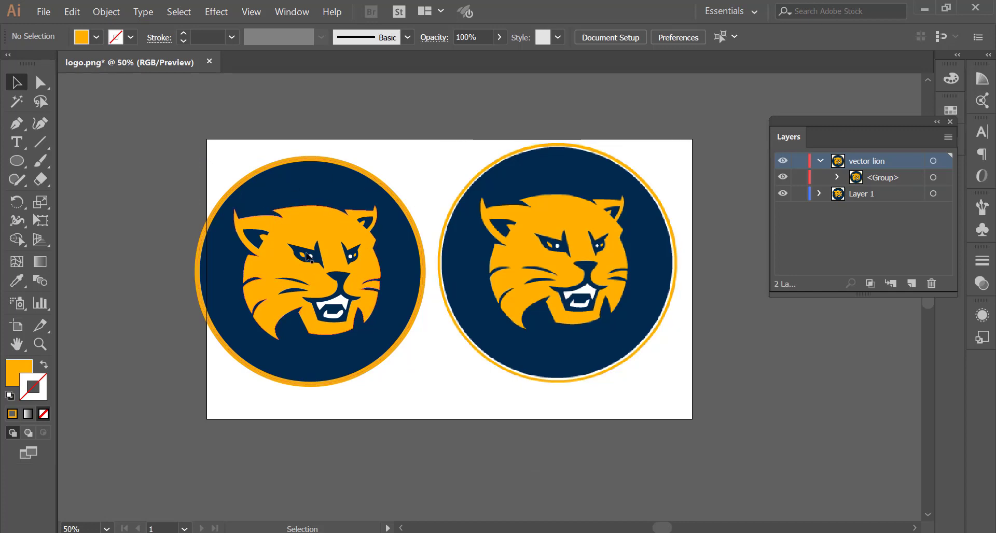
left_click(596, 356)
scroll("up", 3)
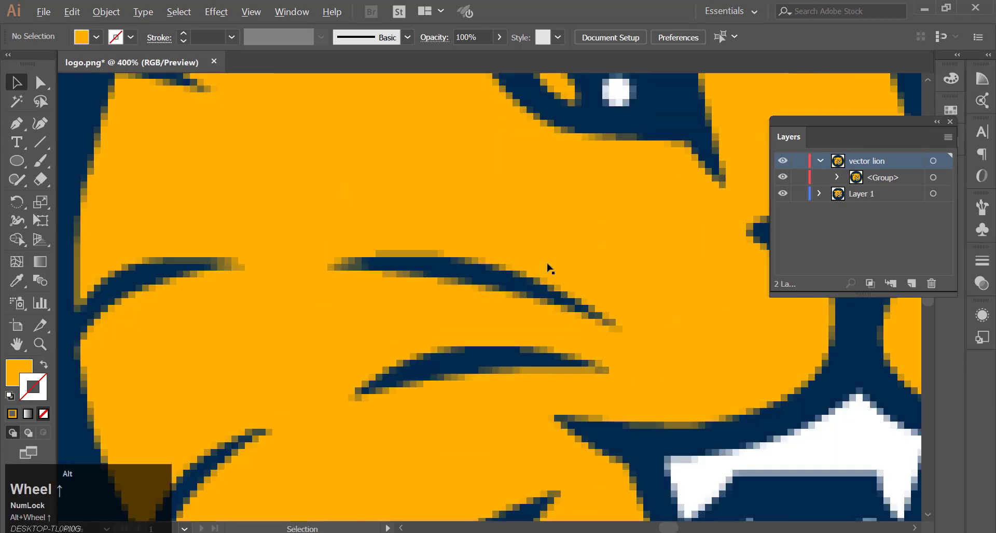
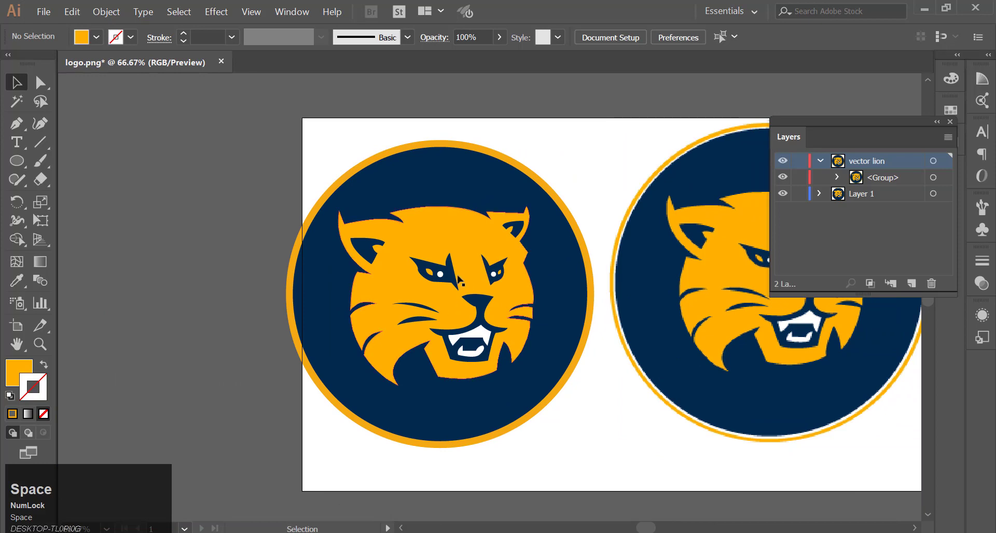
scroll("up", 3)
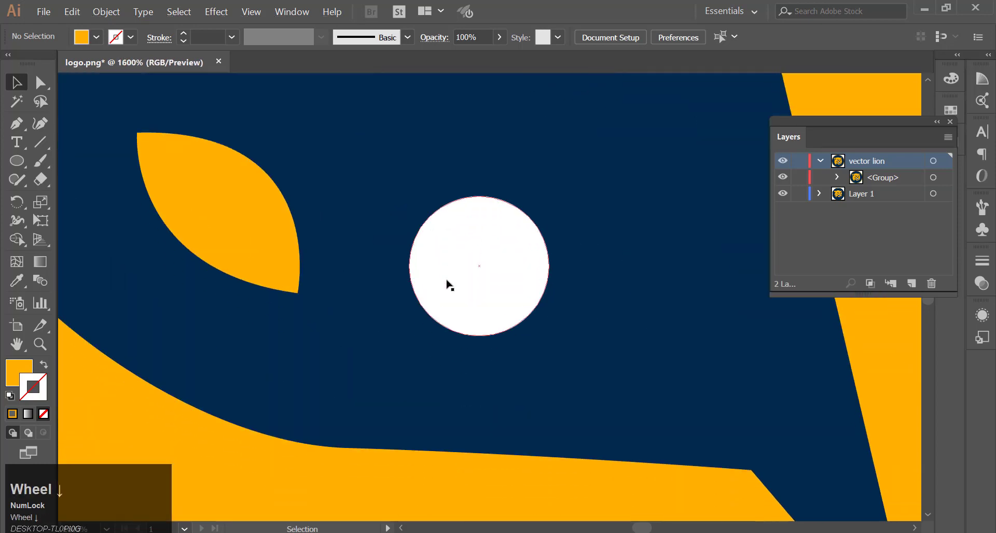
scroll("down", 3)
scroll("down", 3)
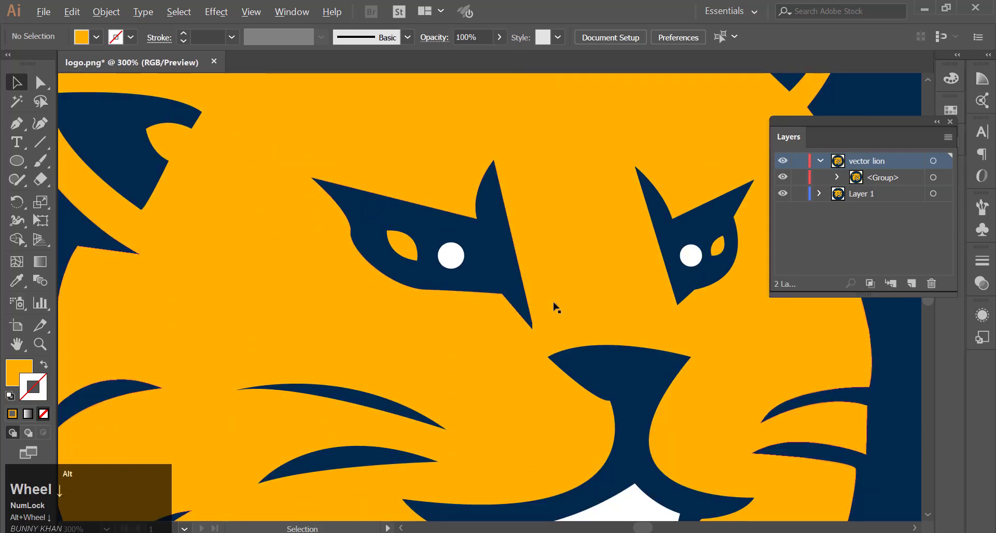
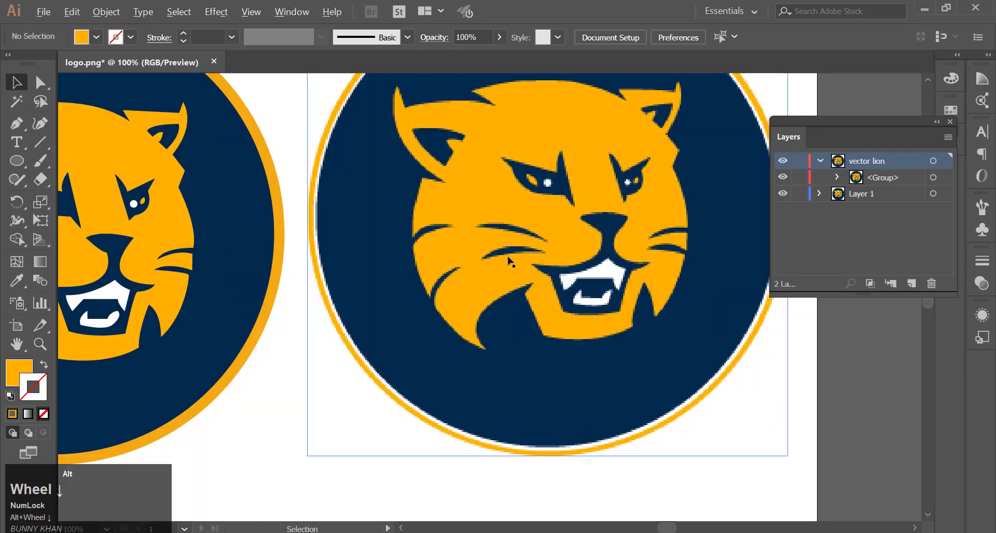
scroll("down", 3)
scroll("up", 3)
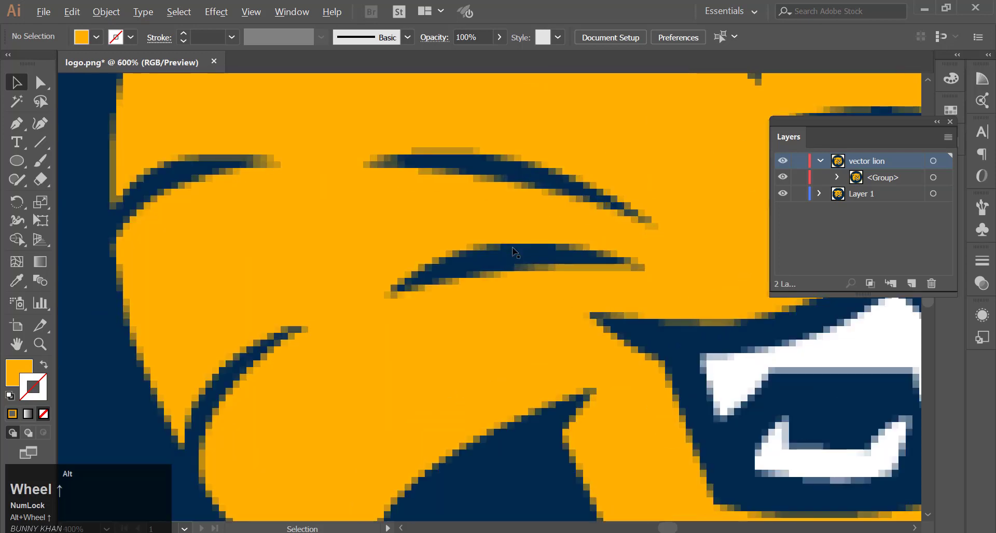